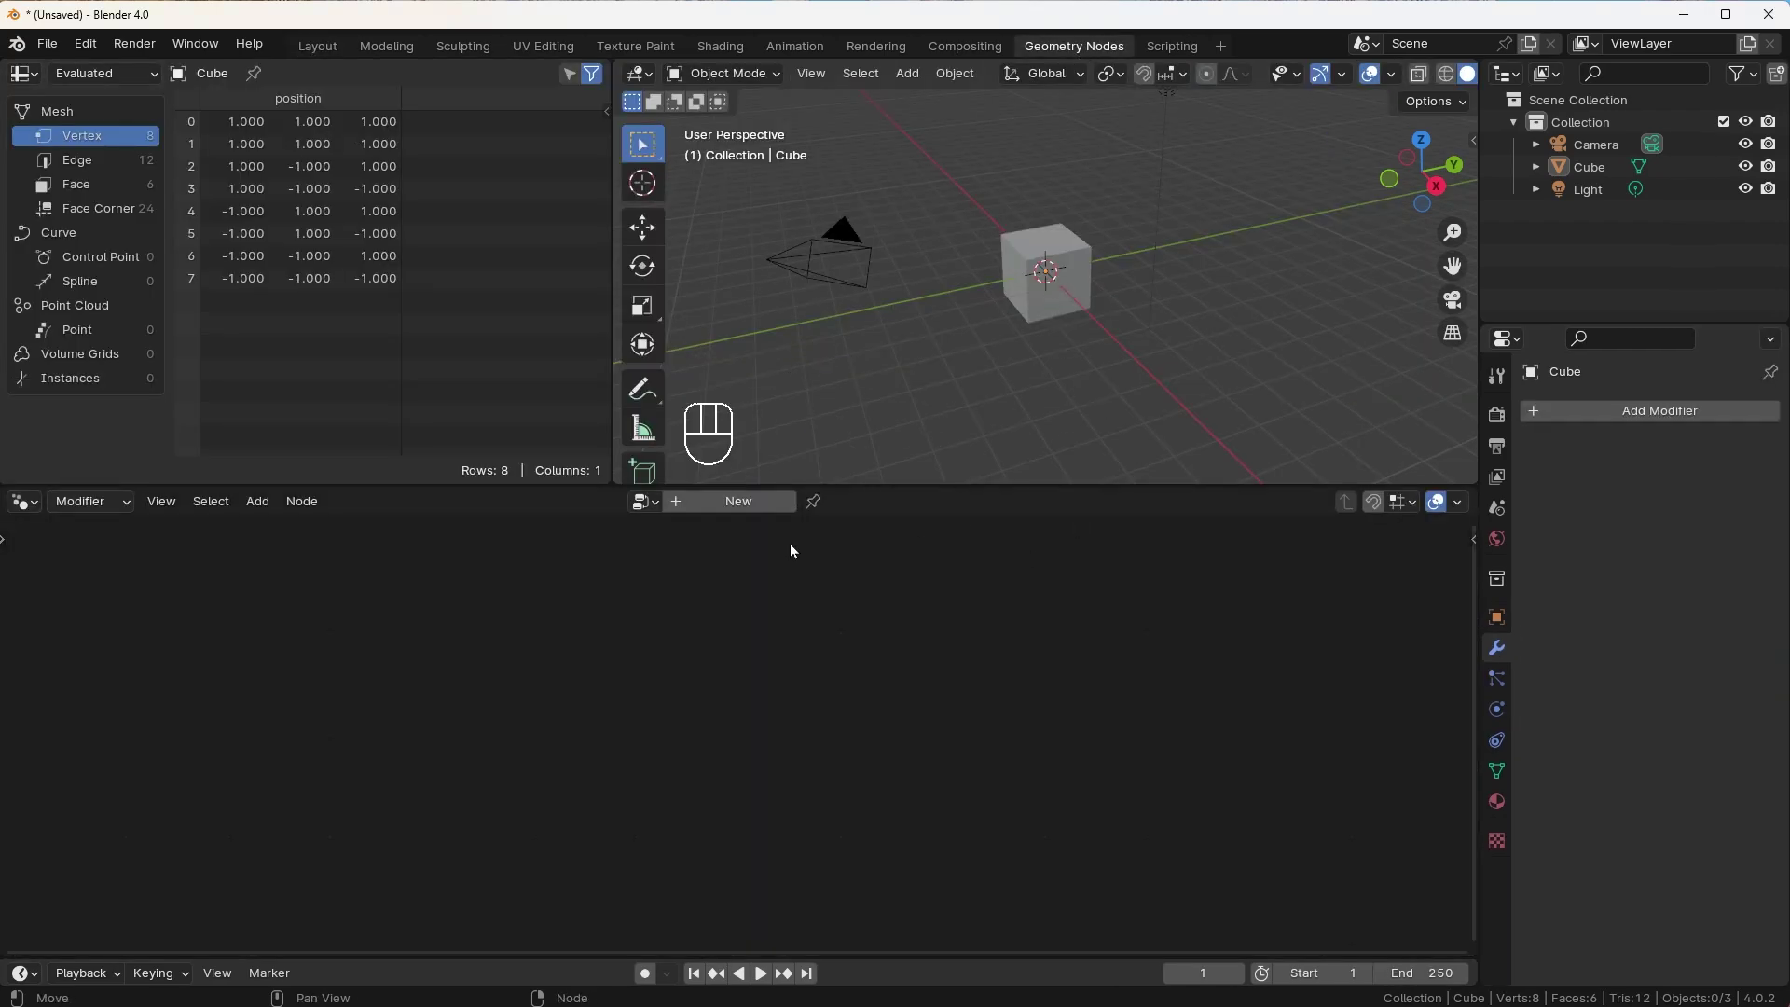
Give the Cube a new Geometry Nodes group and join the spreadsheet into the 3D viewport
left_click(1594, 150)
left_click_drag(1587, 192, 1592, 175)
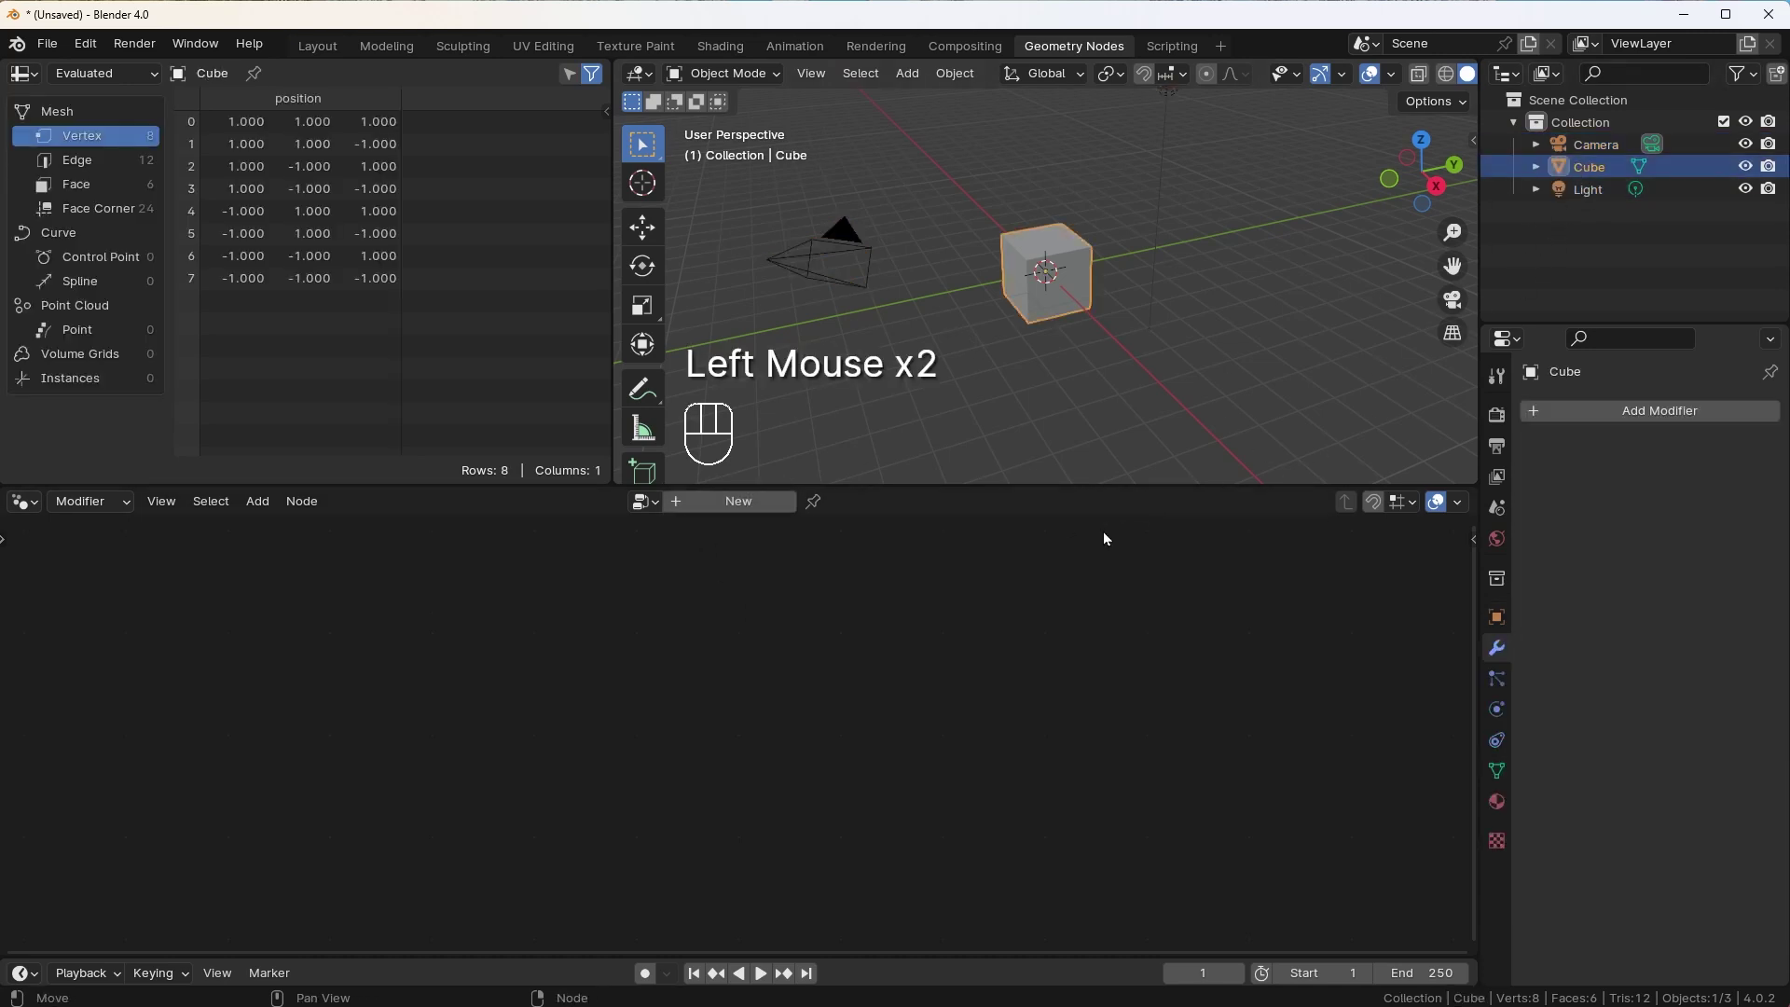
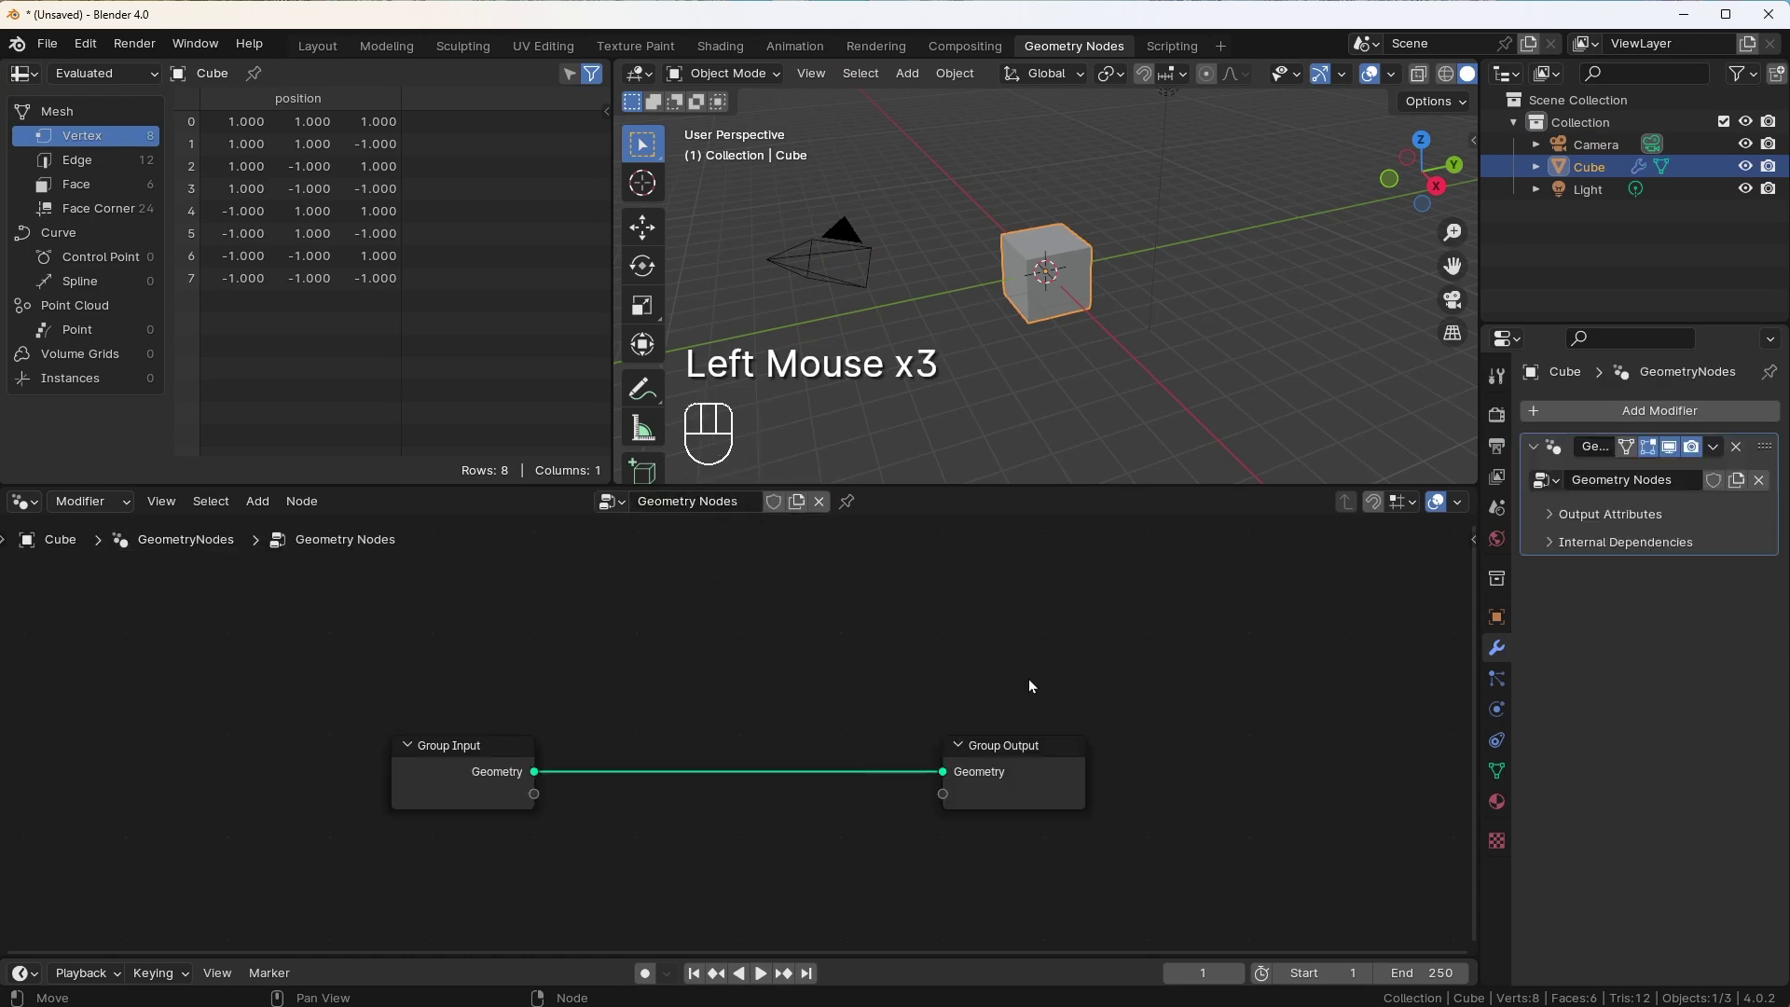
left_click(519, 750)
left_click_drag(1024, 752, 1202, 563)
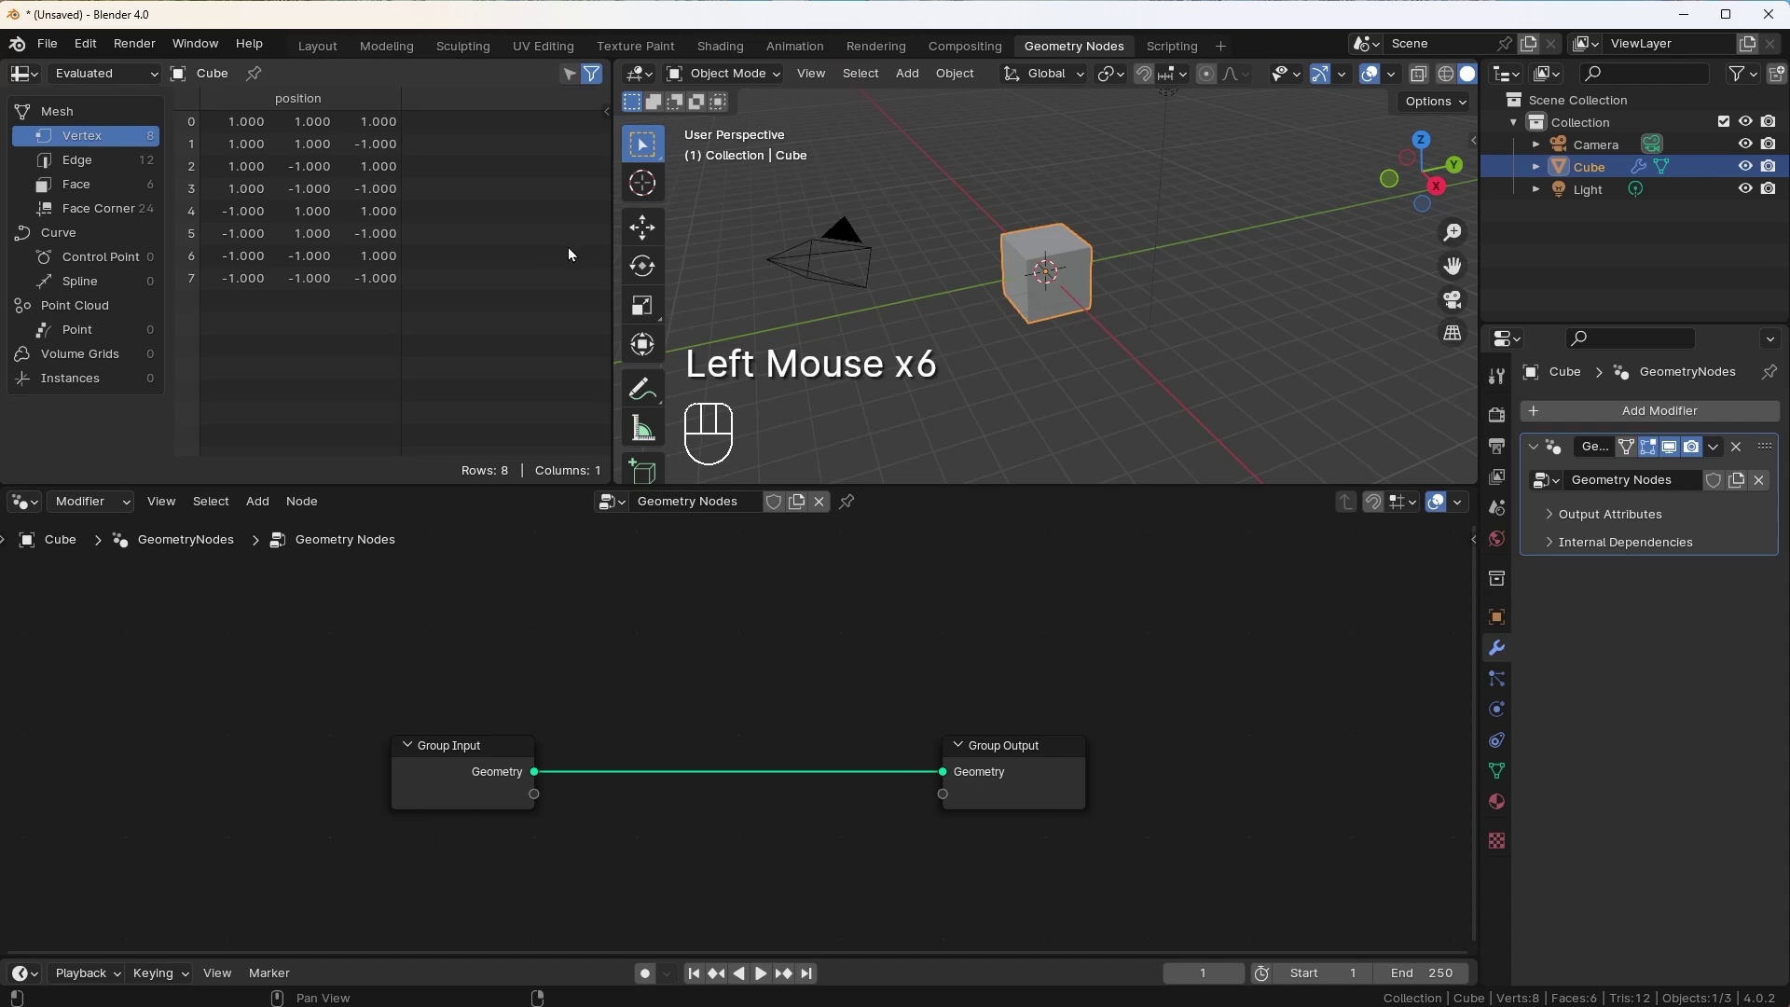
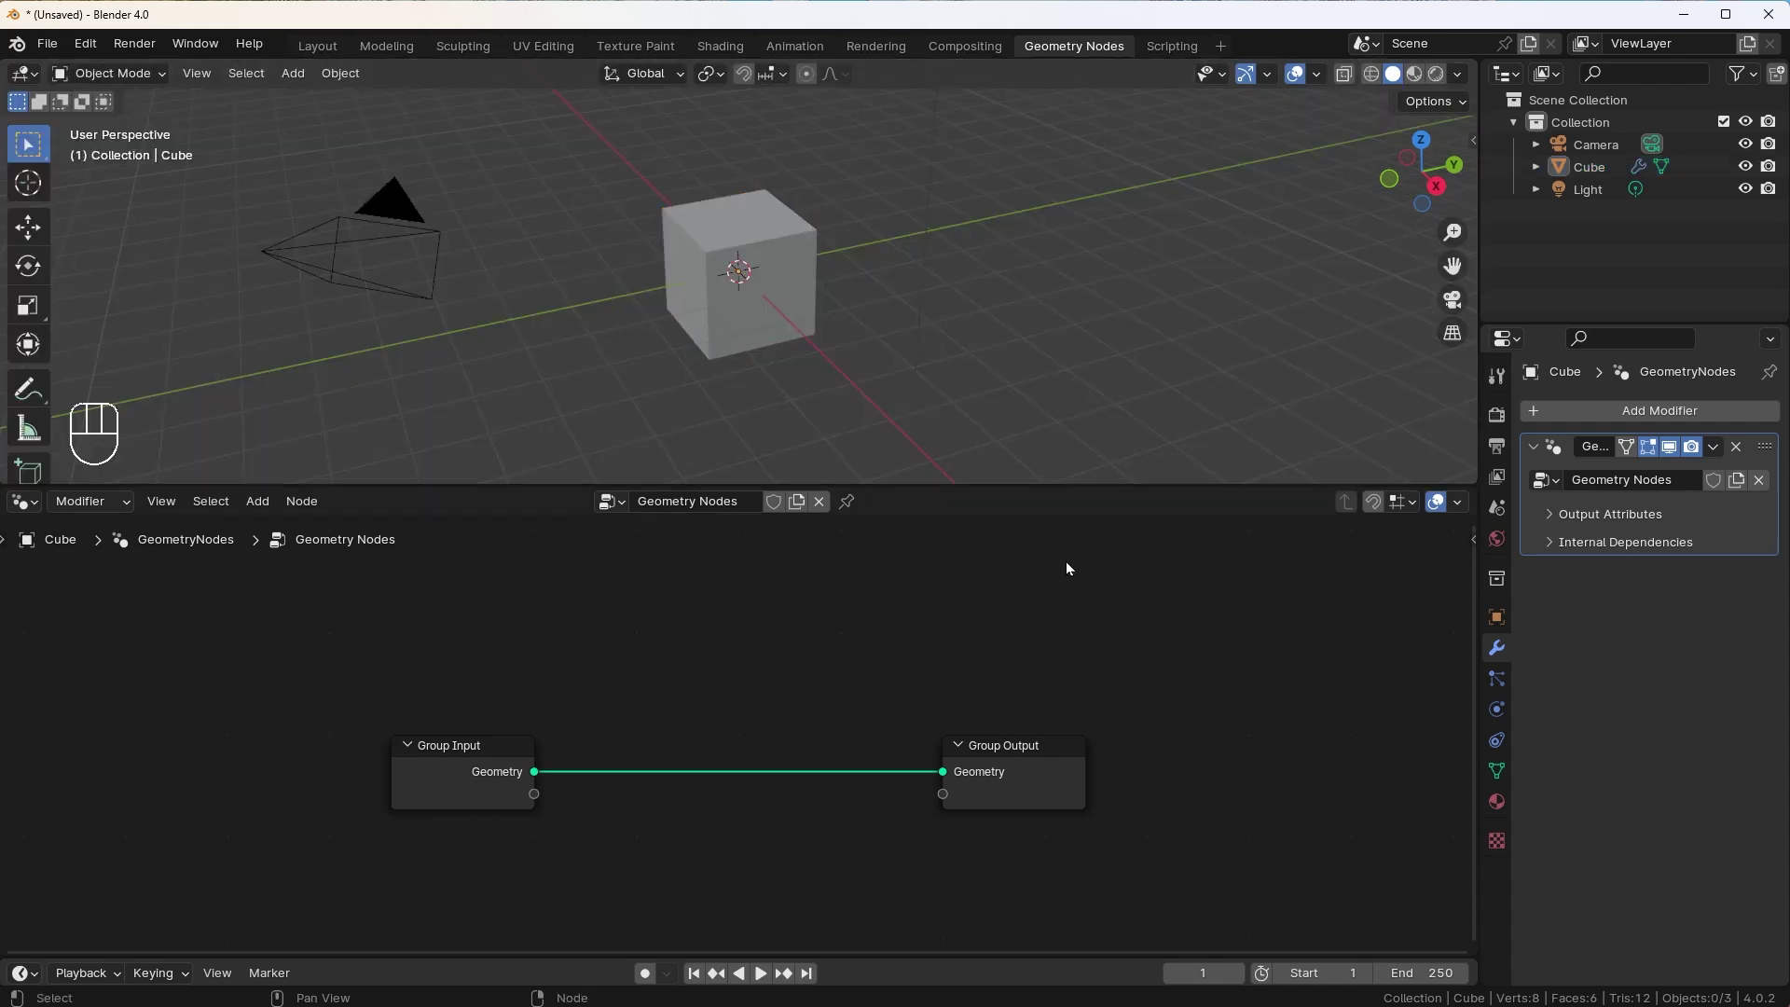
Add a String to Curves node feeding Group Output and cut the Group Input link
left_click_drag(1038, 585, 1099, 646)
middle_click(1099, 647)
left_click_drag(644, 599, 683, 619)
key("shift+a")
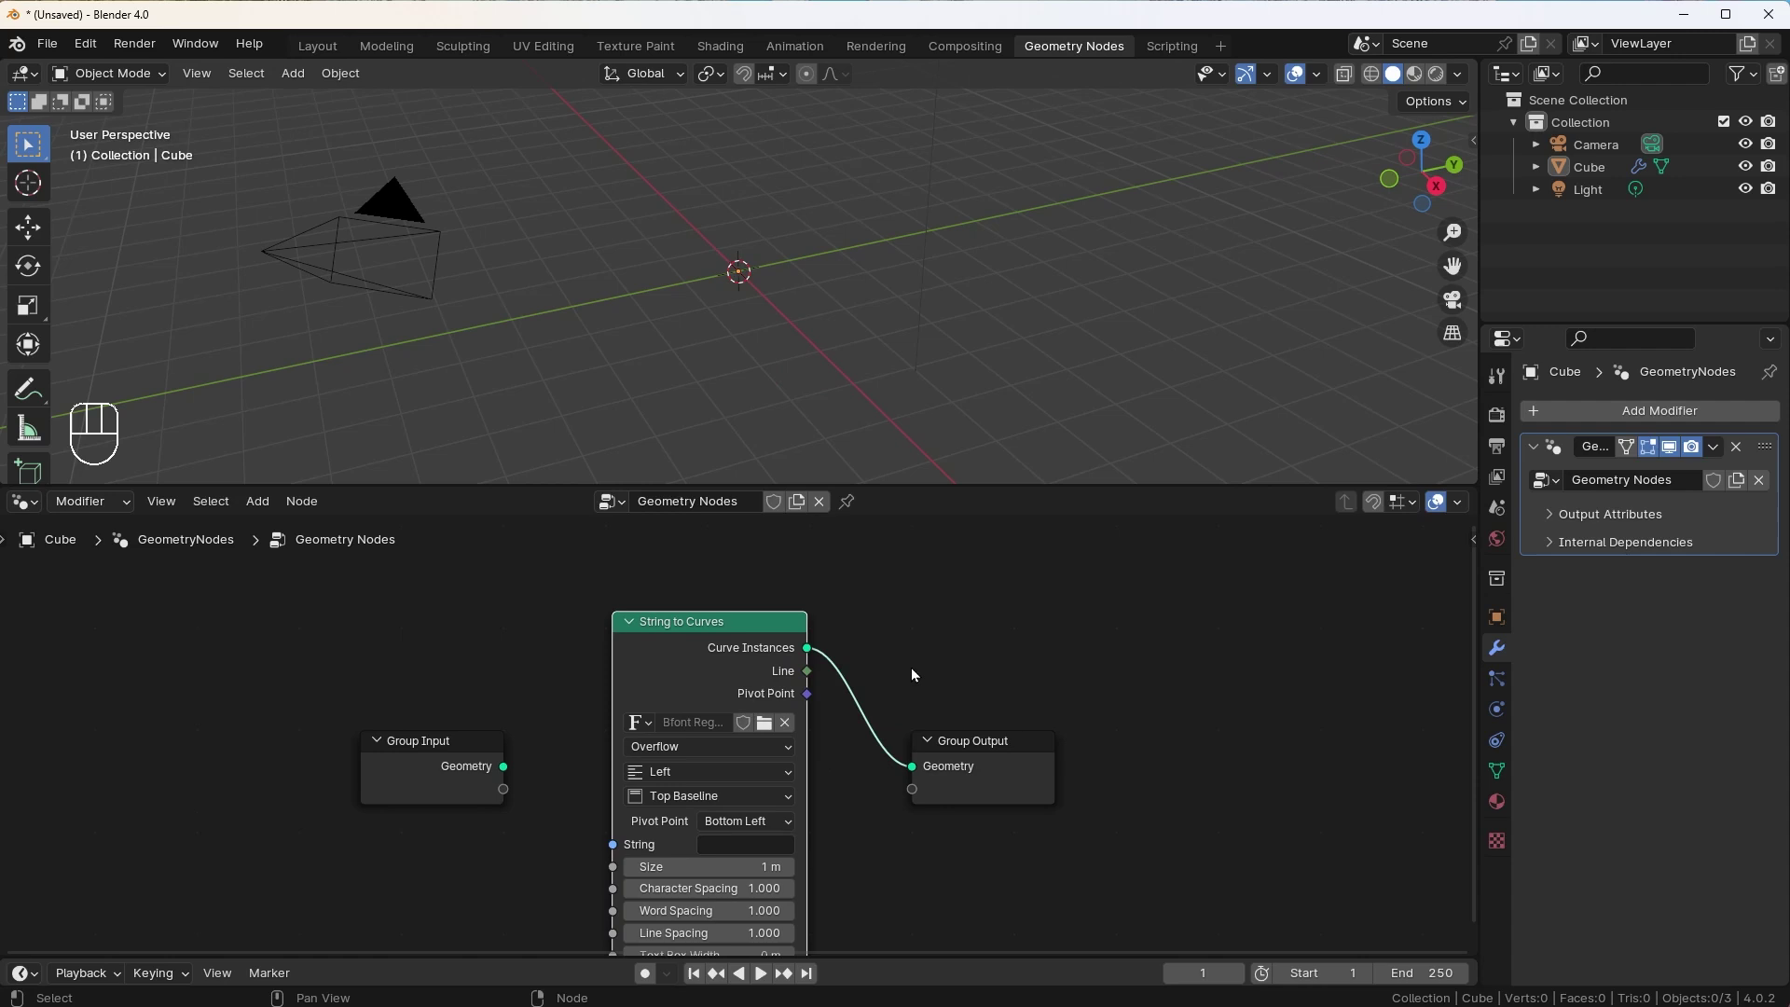
left_click_drag(926, 665, 958, 597)
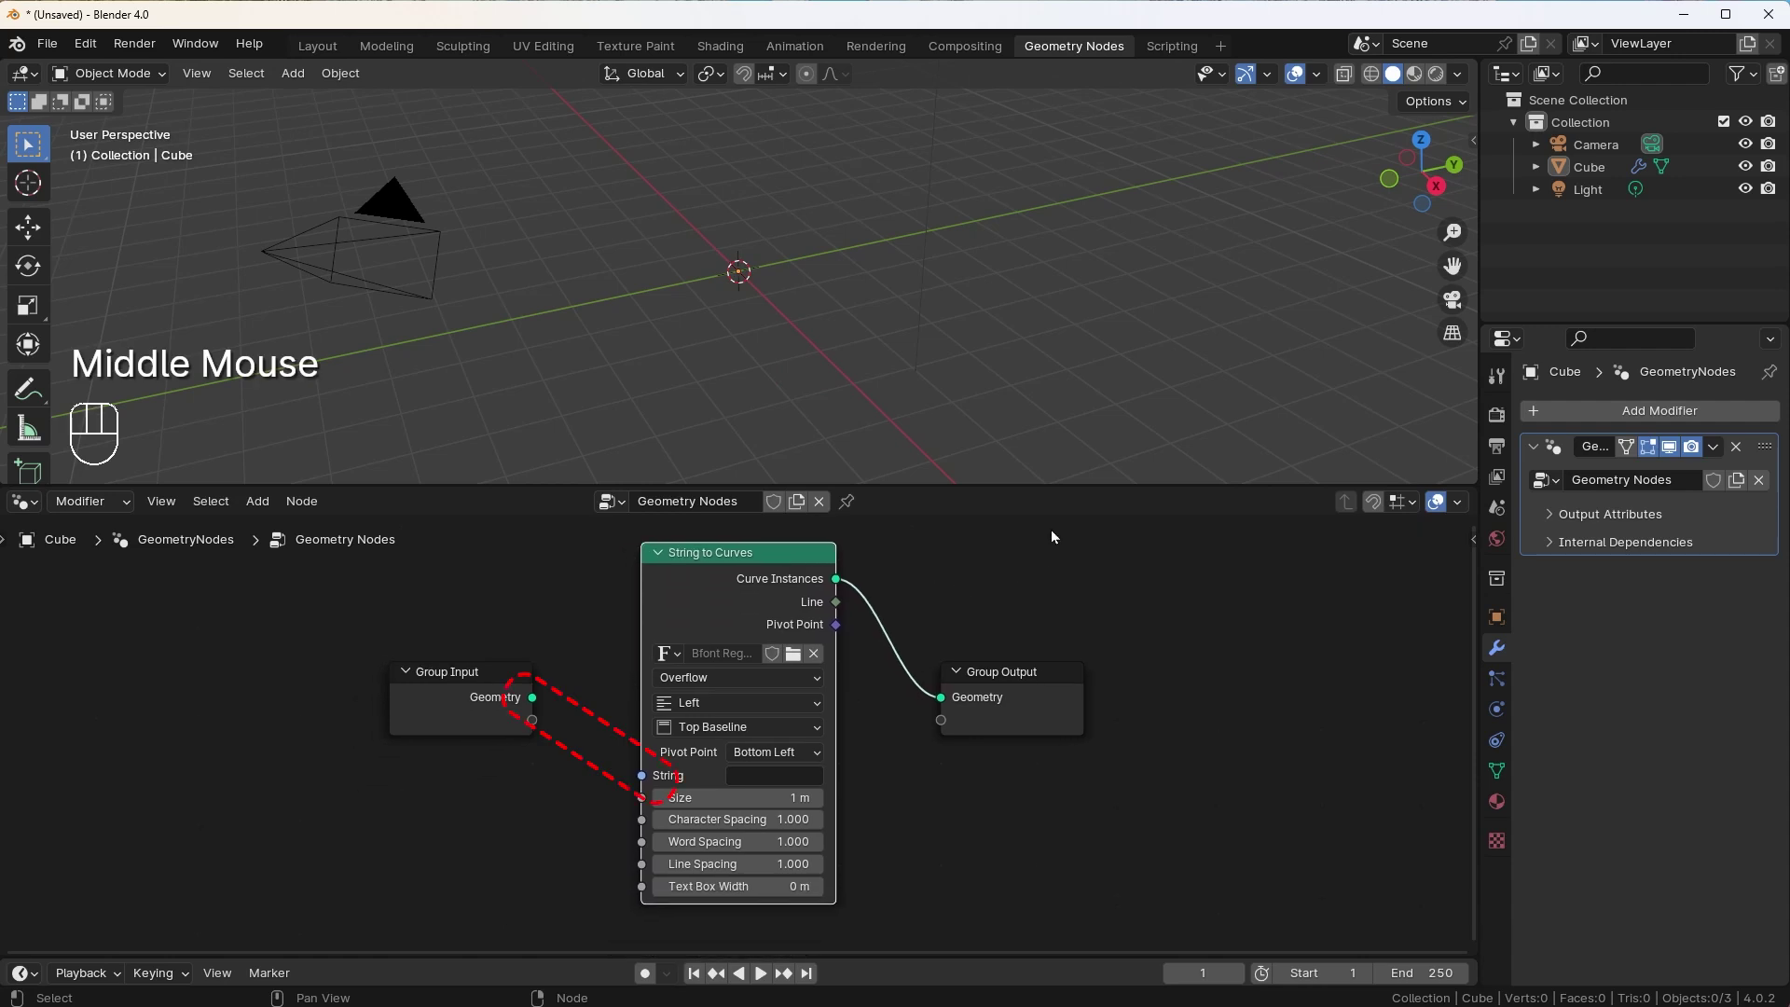
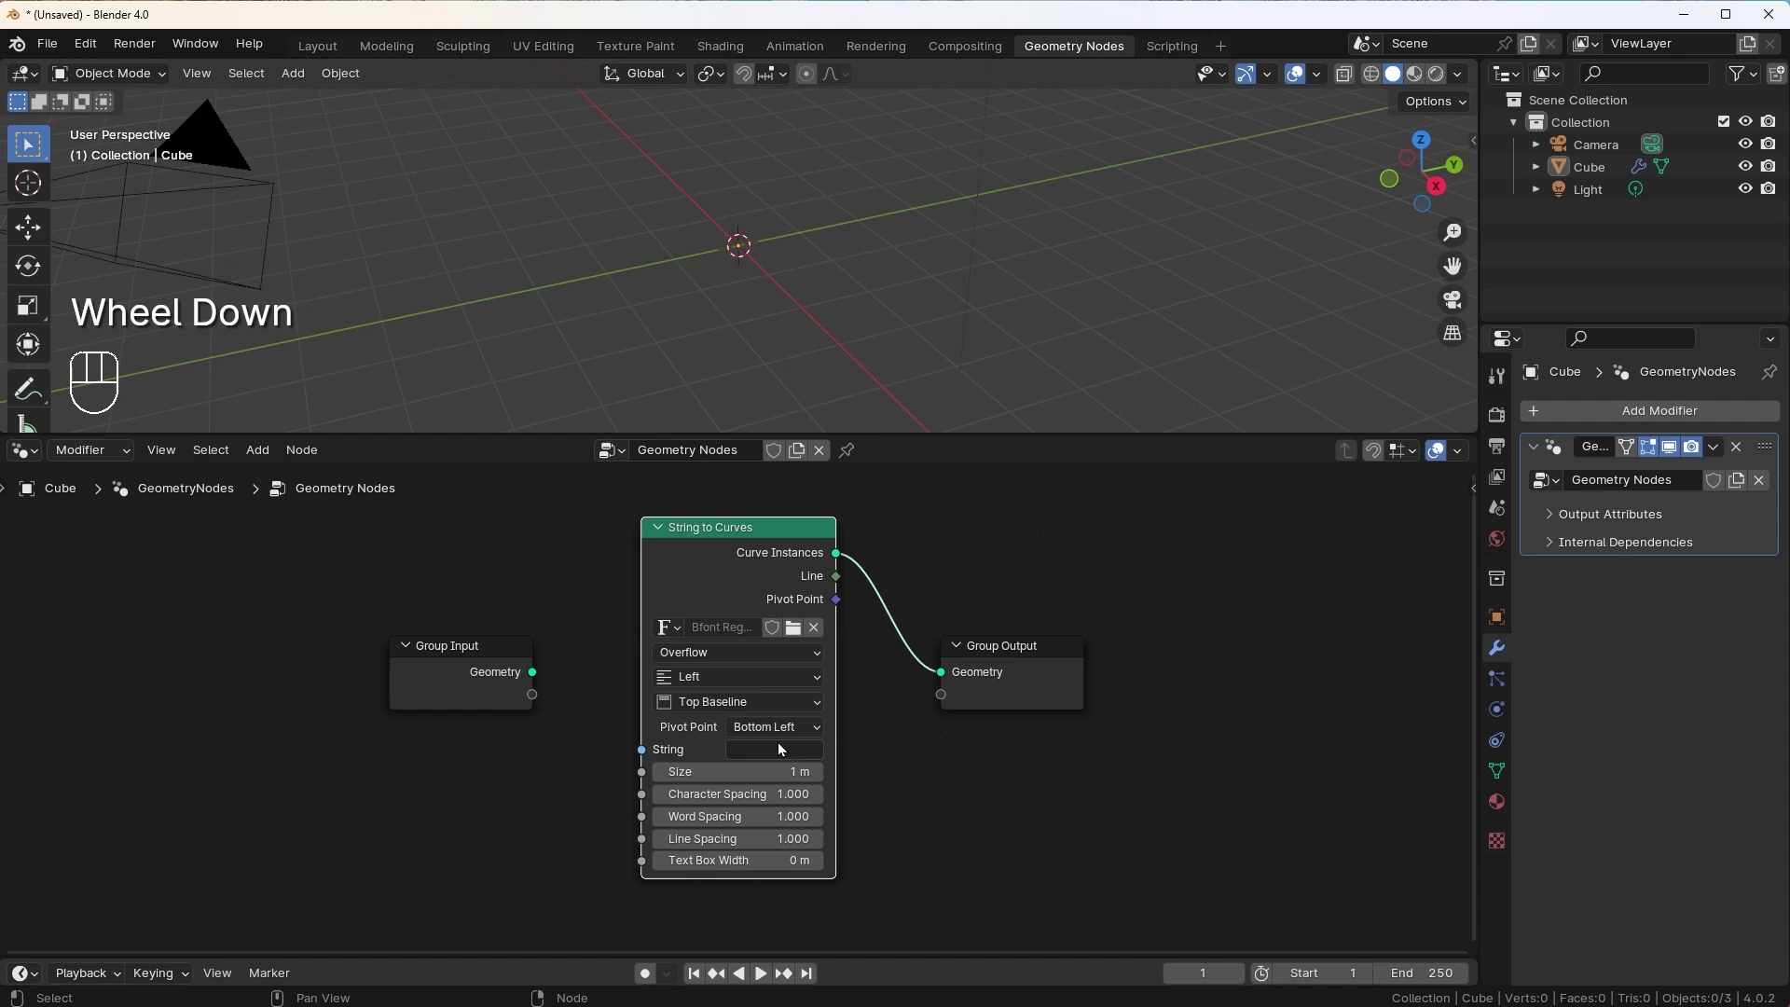
left_click_drag(790, 752, 782, 754)
left_click(865, 353)
key("KP_7")
scroll("up", 3)
left_click_drag(992, 316, 845, 360)
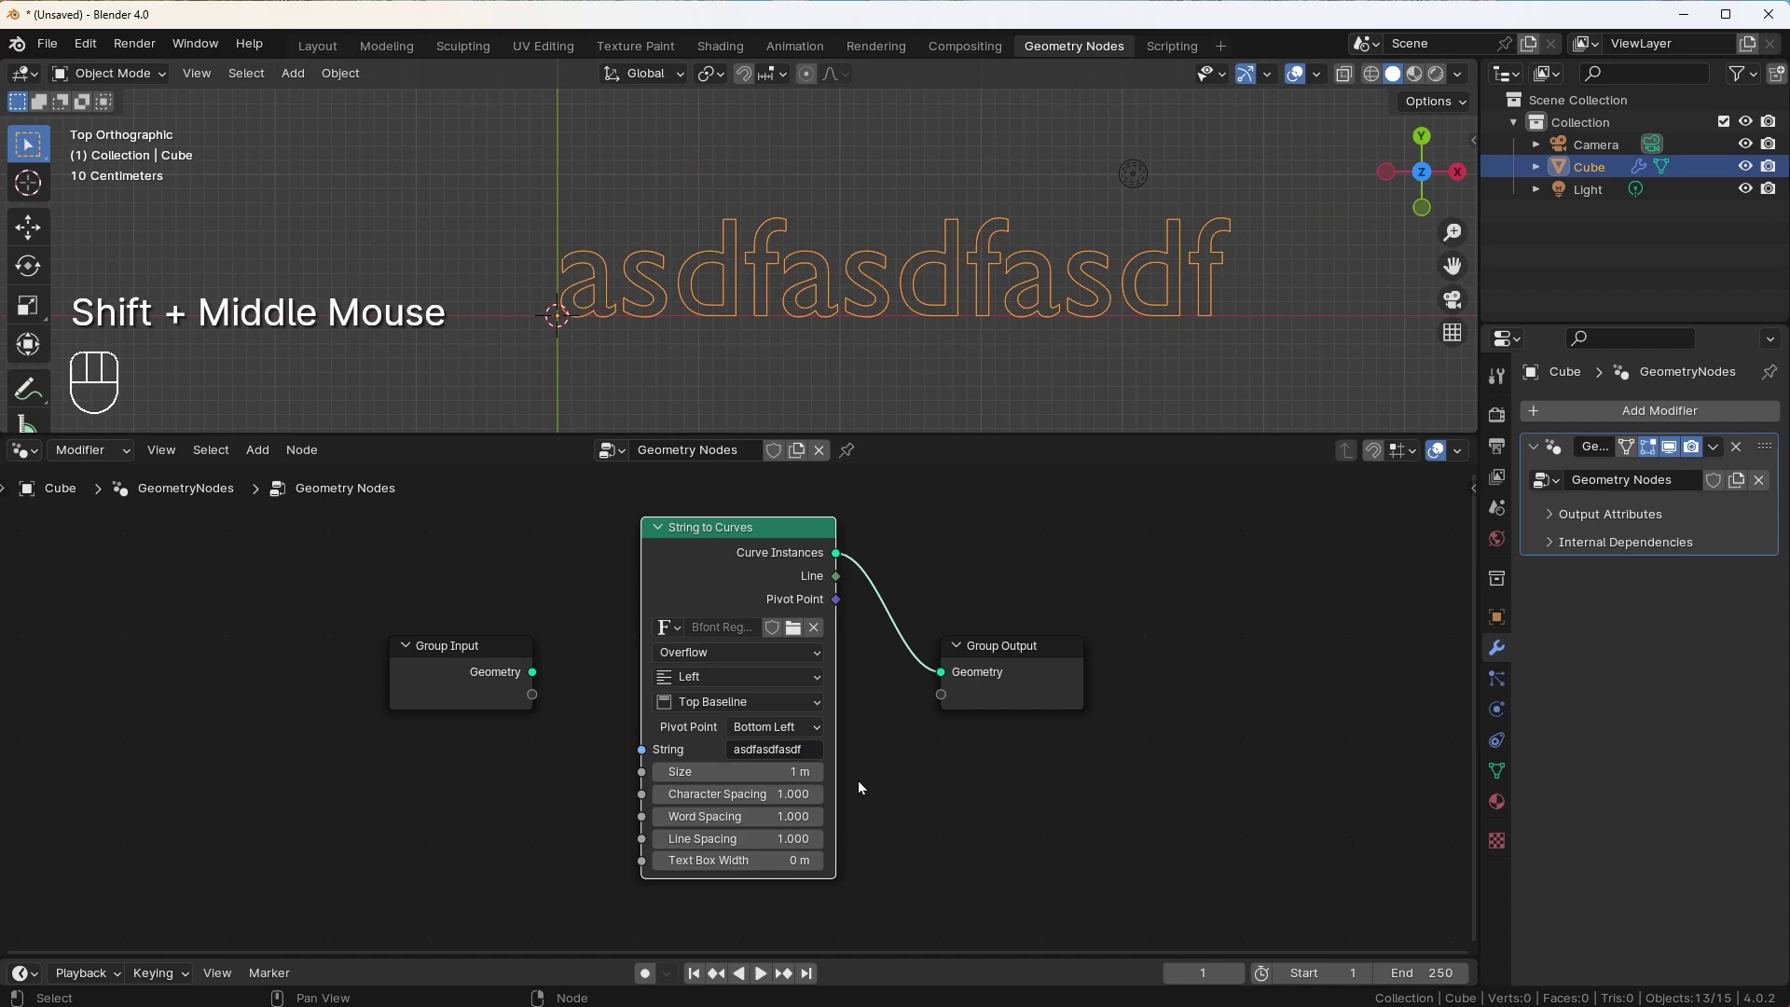
left_click_drag(812, 752, 860, 767)
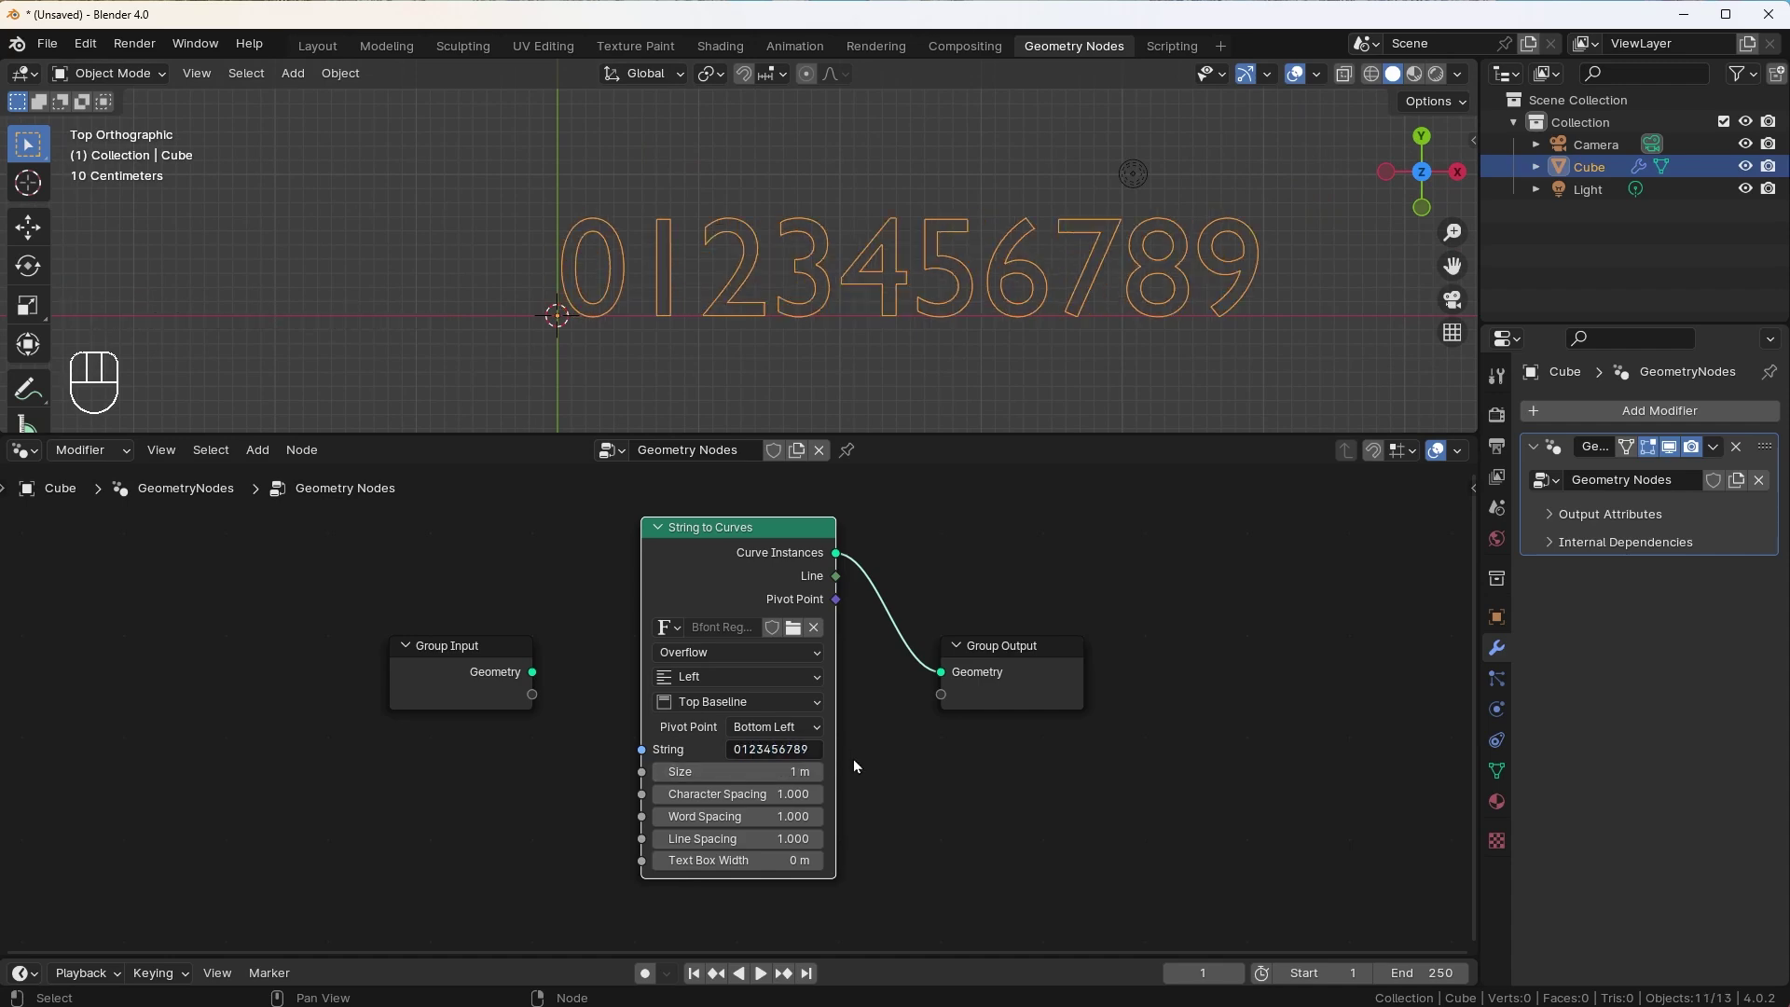
Load a different installed font for String to Curves and set its alignment to Center
left_click(795, 631)
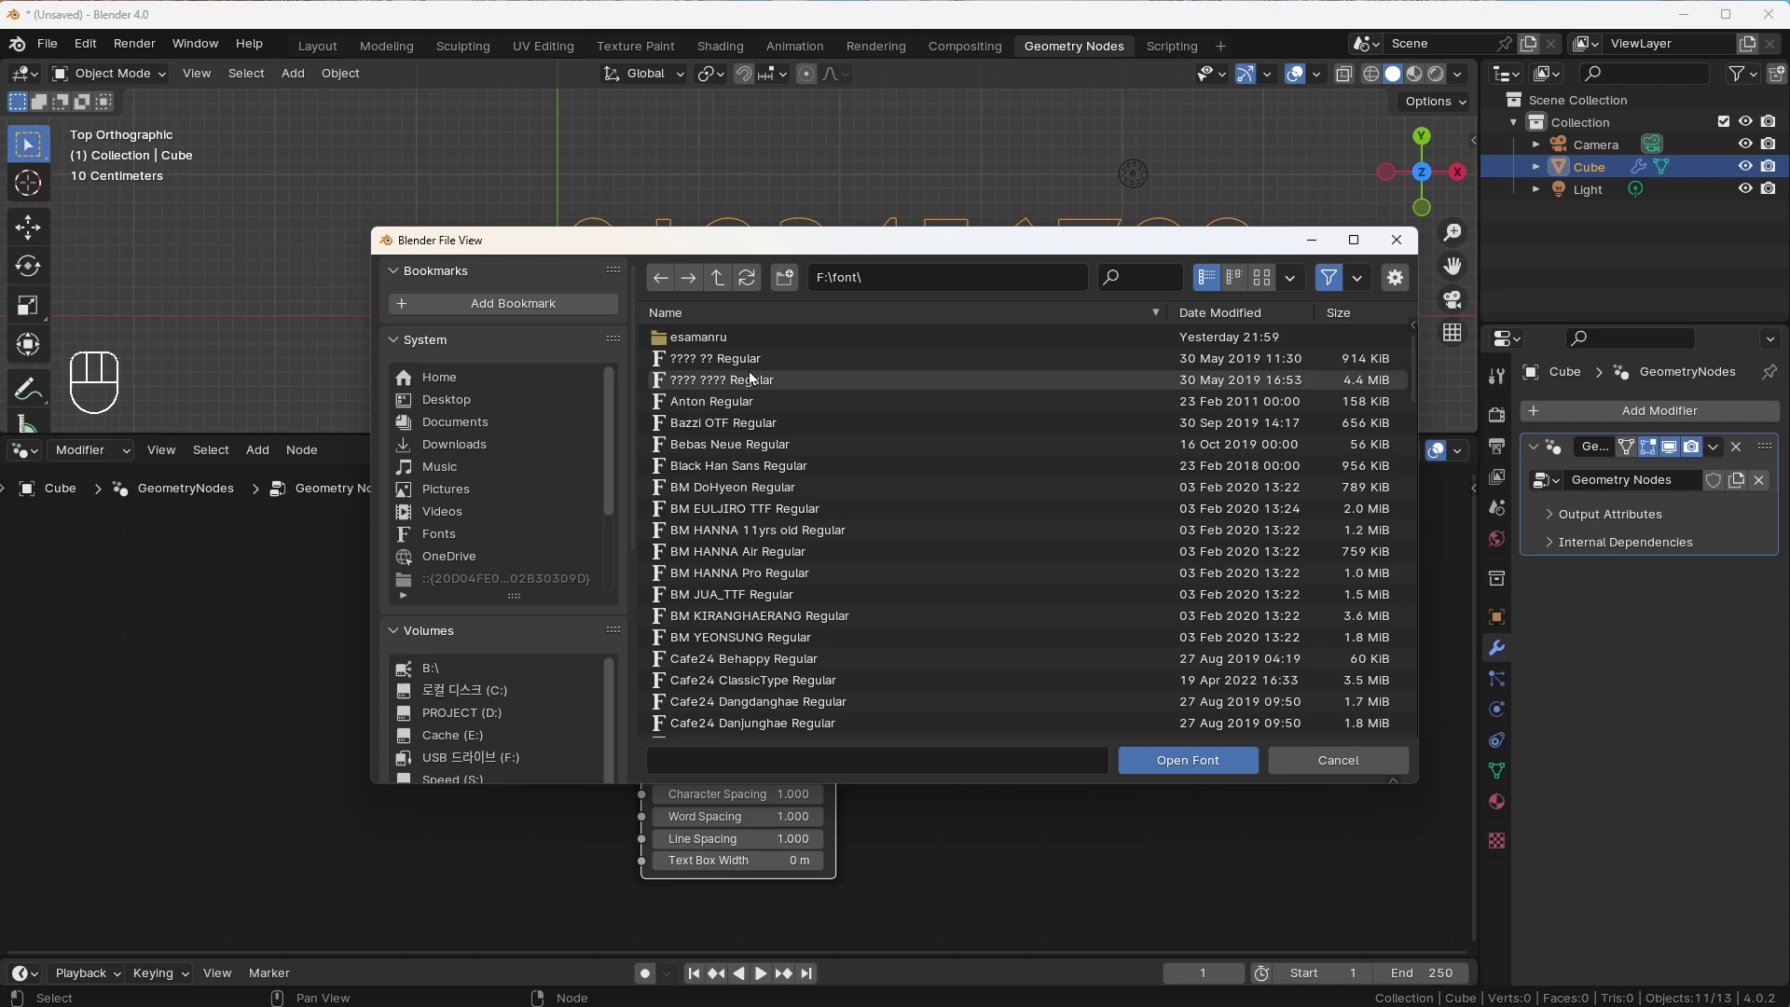
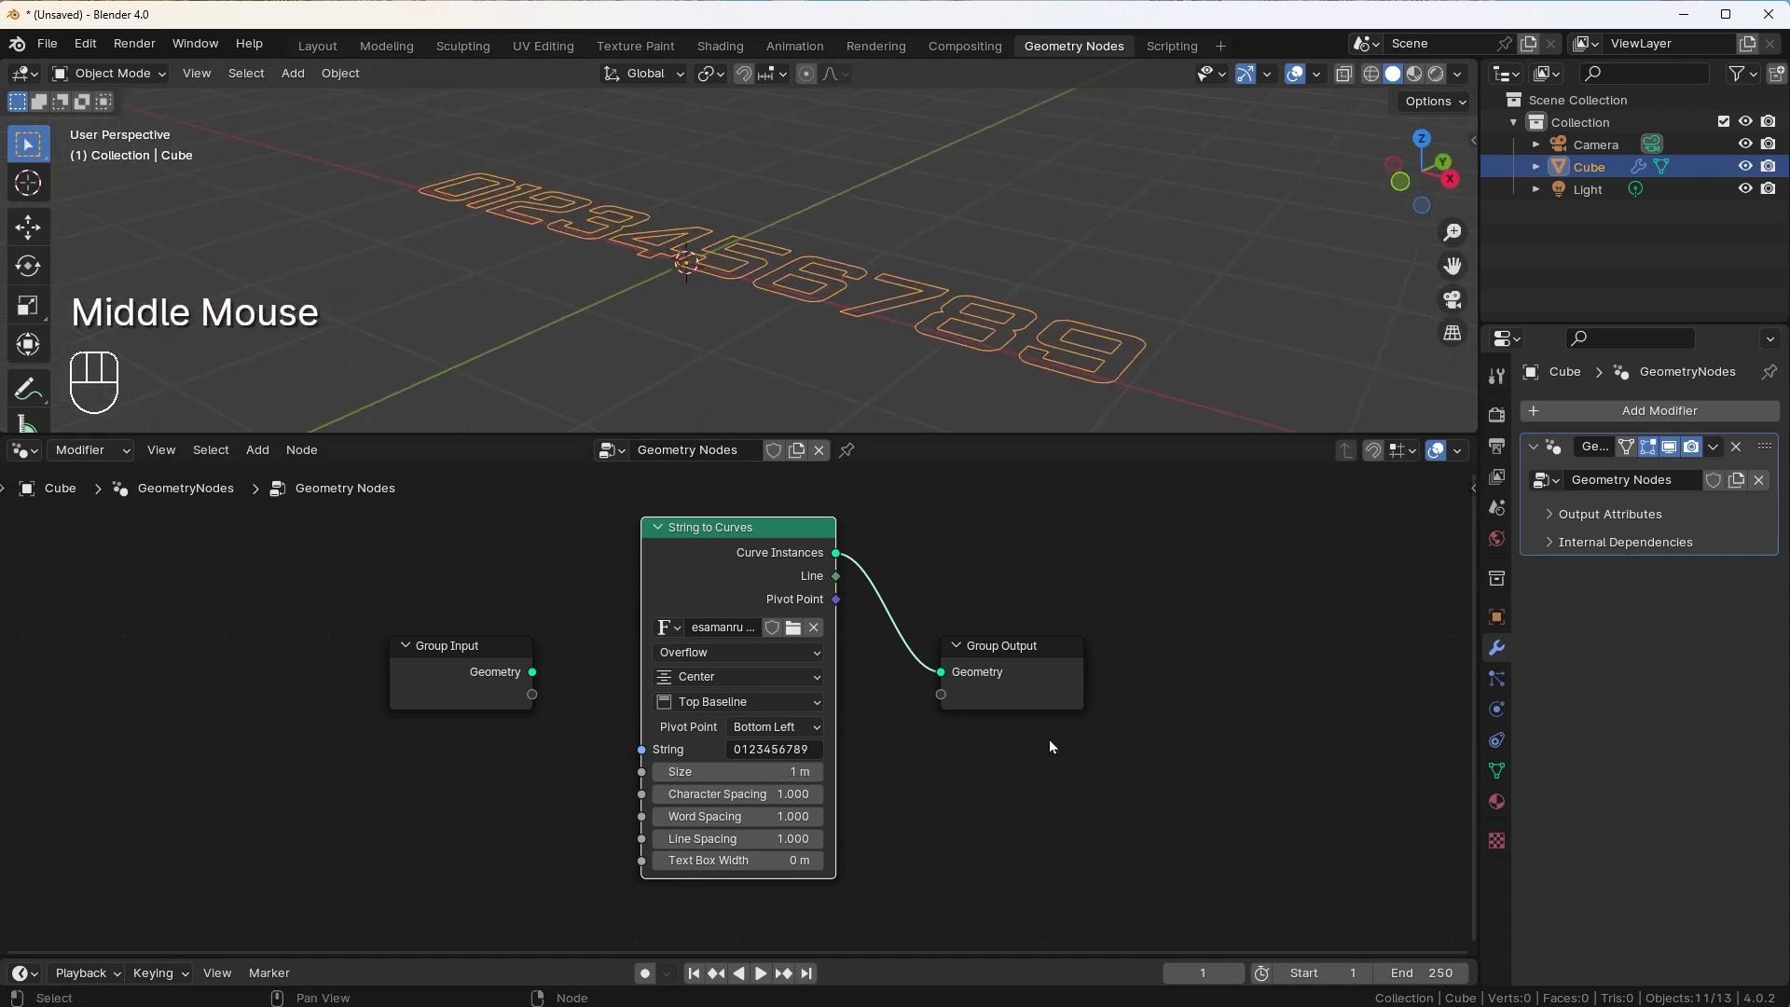
left_click_drag(1045, 653, 1164, 570)
left_click(950, 528)
Add a Transform Geometry node rotating the text 90° on X so it stands upright
key("shift+a")
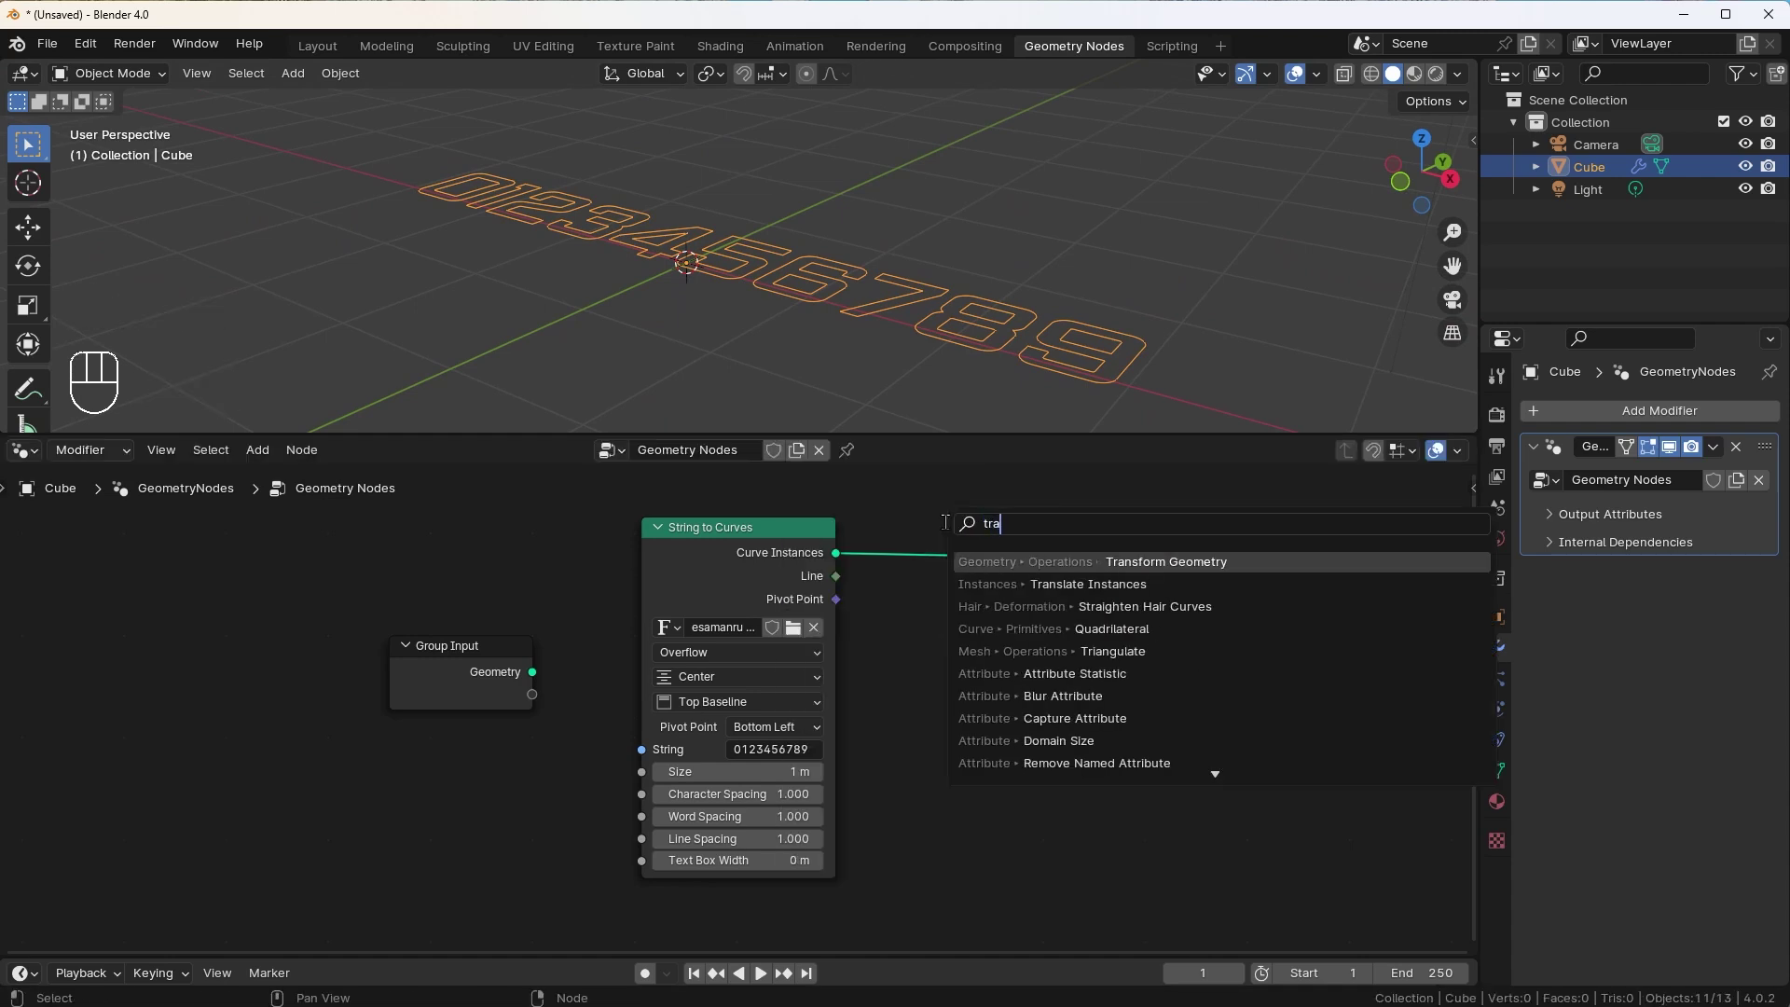
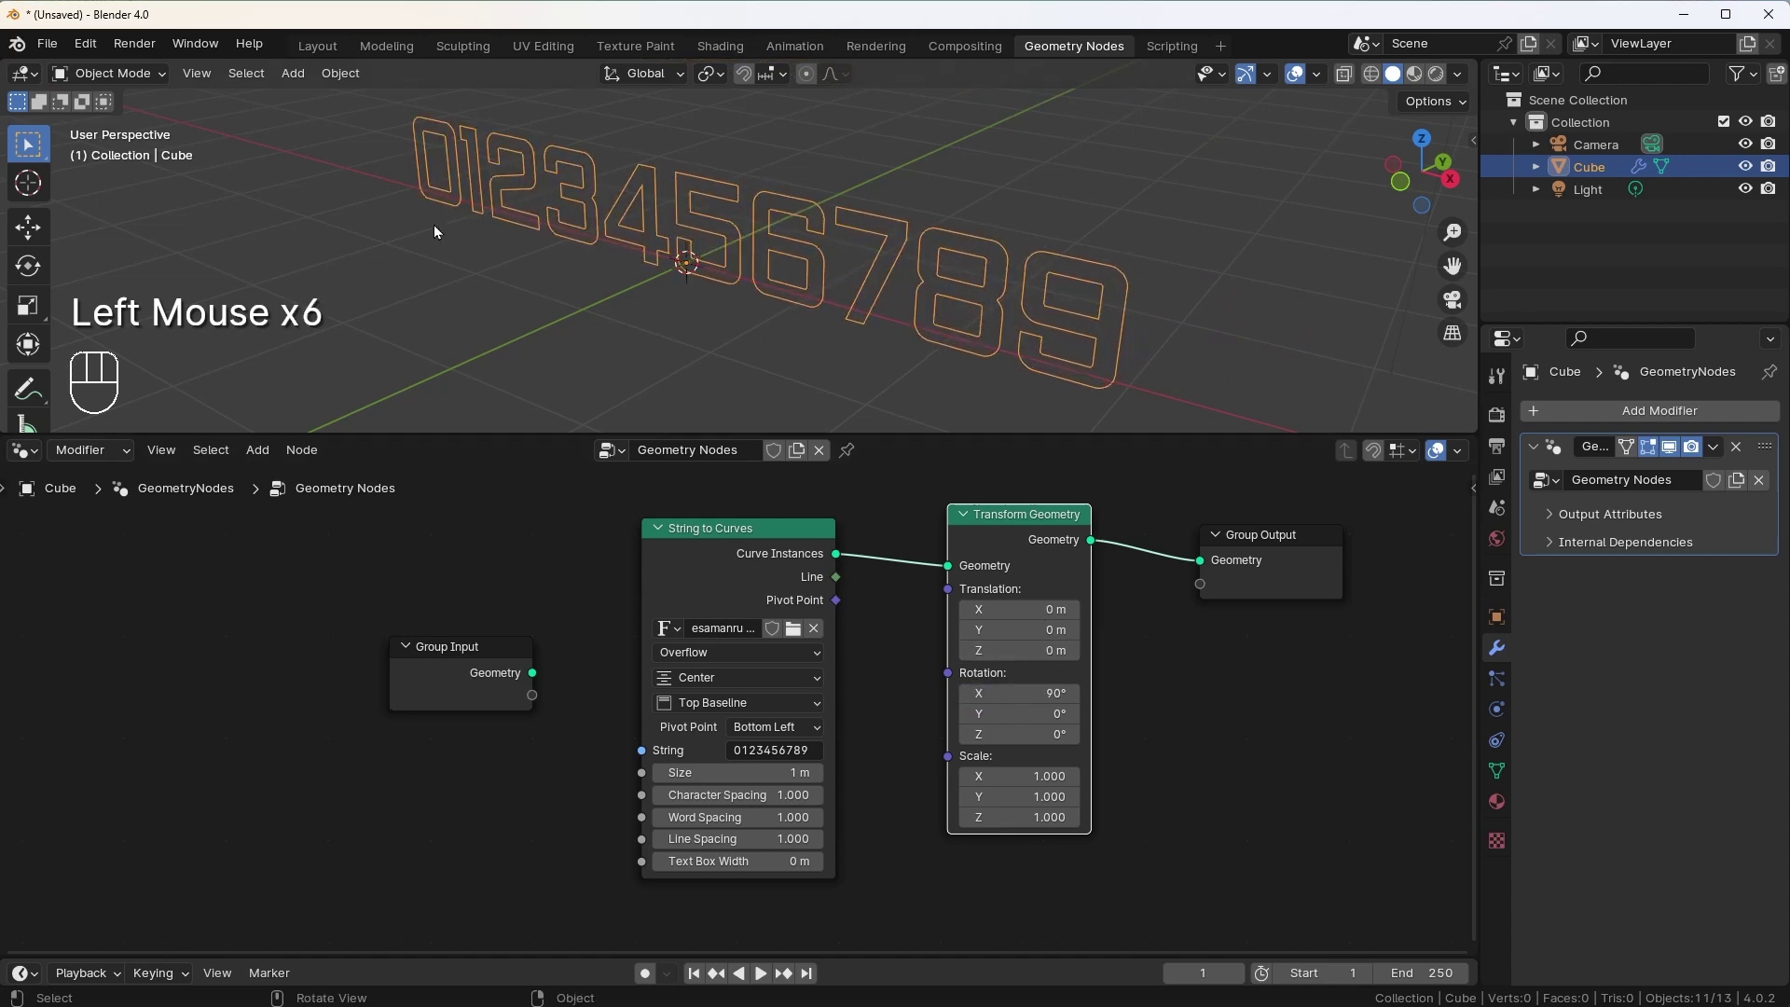
left_click_drag(662, 258, 645, 231)
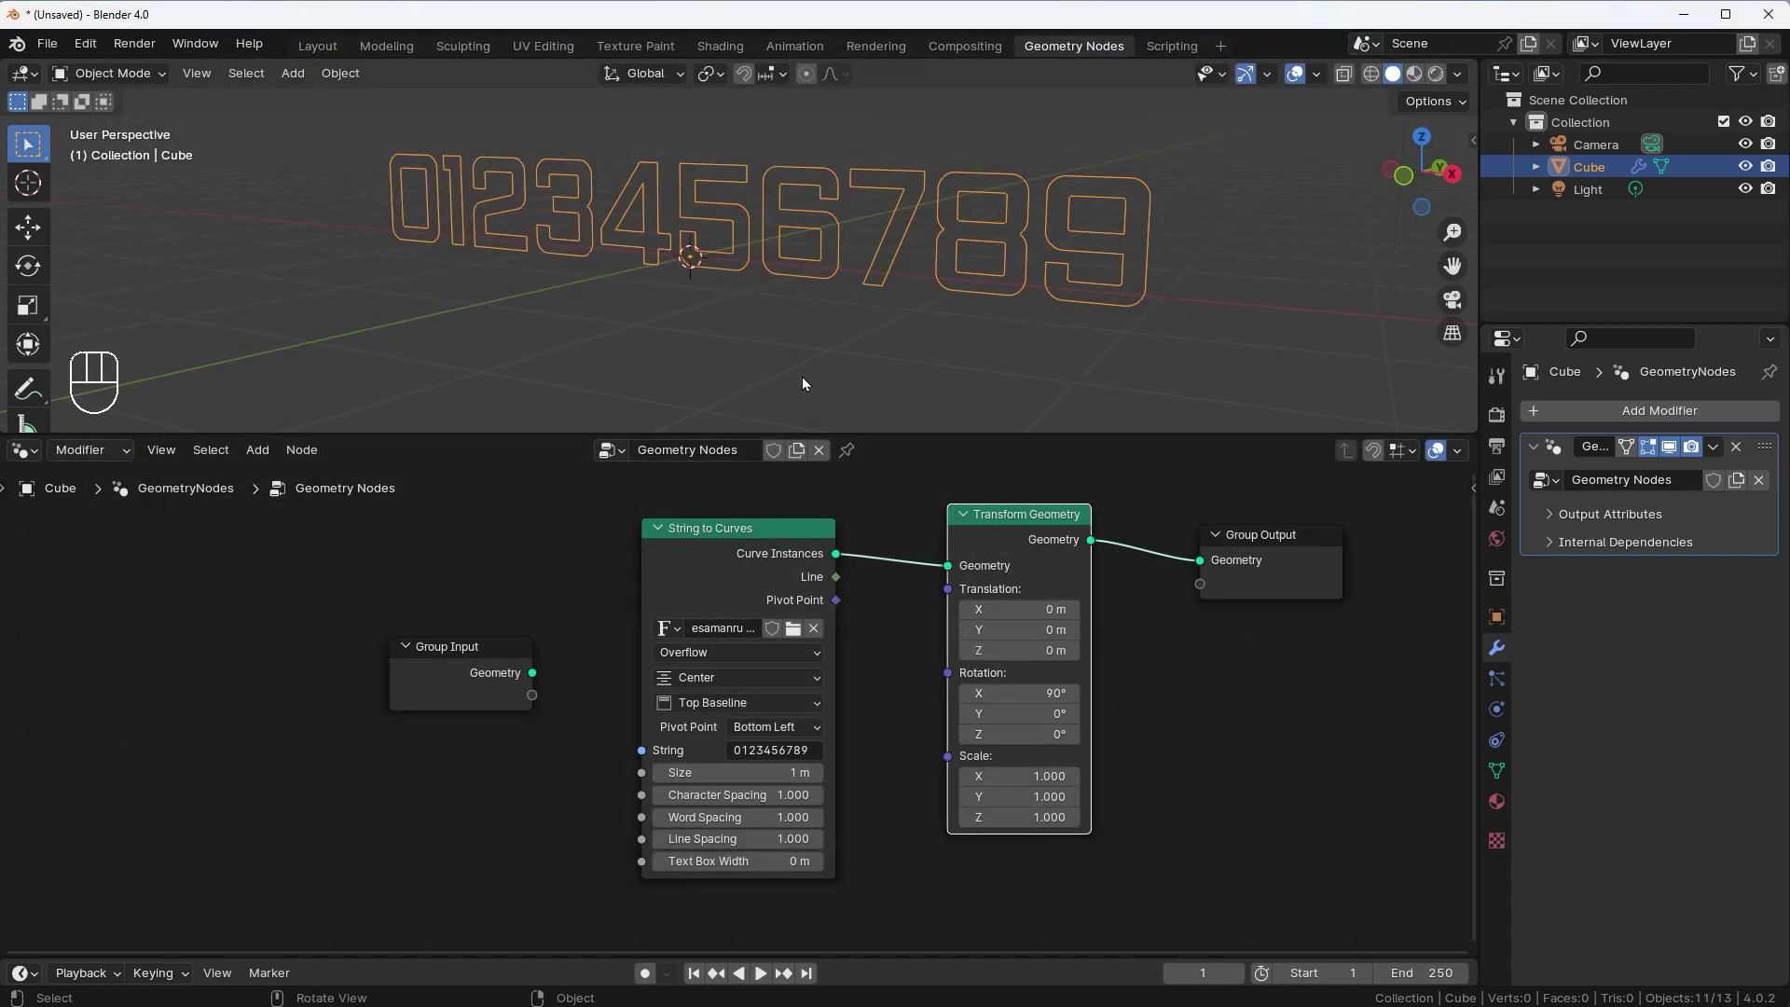
left_click_drag(1078, 516, 1255, 552)
left_click_drag(1264, 540, 1200, 549)
left_click(885, 503)
Insert a Fill Curve node into the chain to fill the digit outlines
key("shift+a")
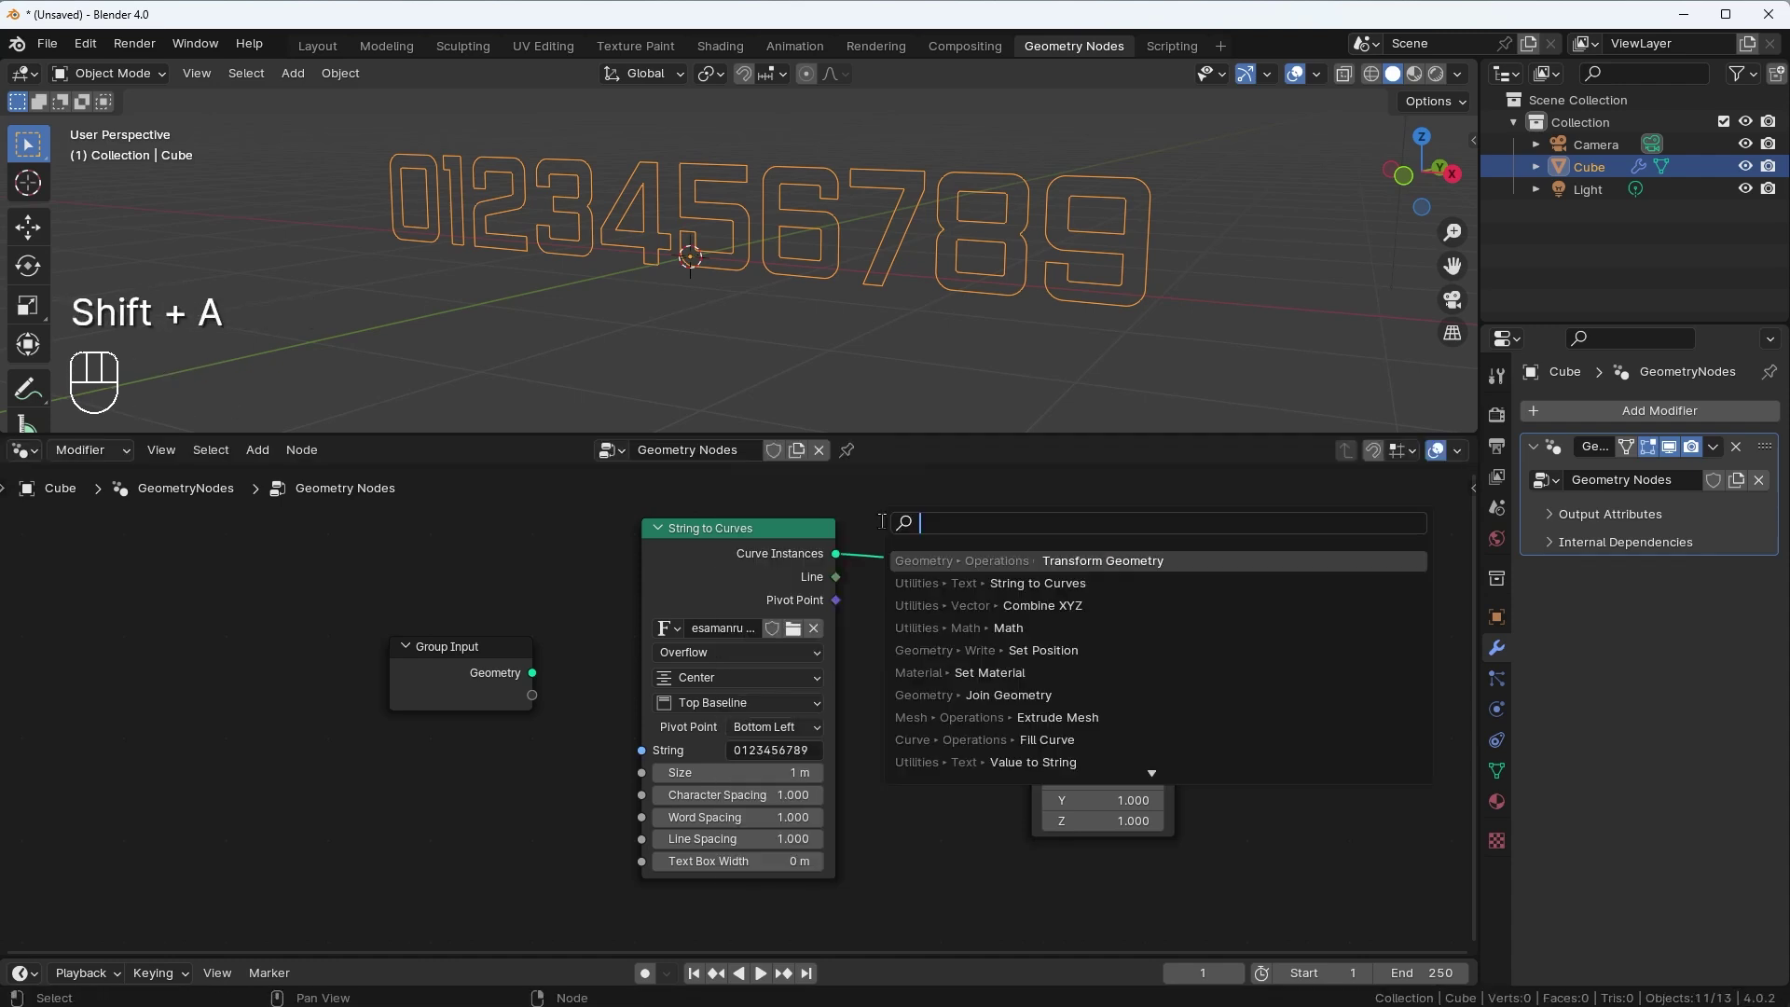
key("l")
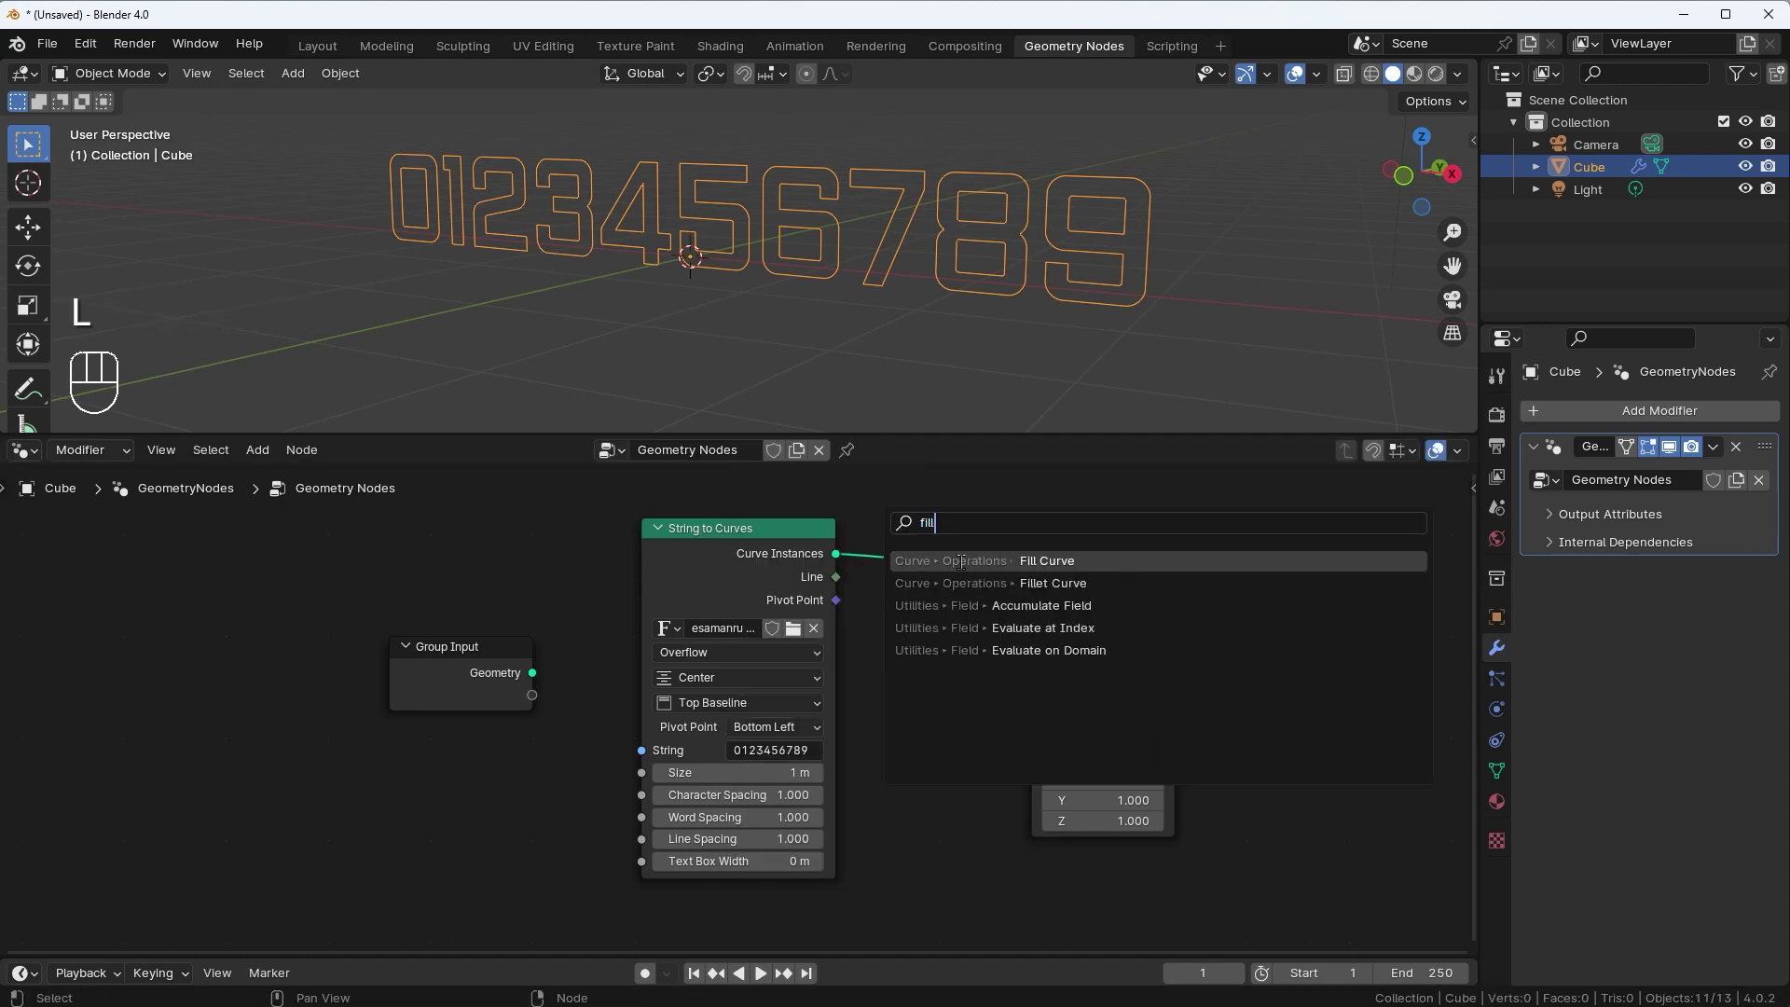
left_click(1373, 77)
left_click_drag(676, 250, 708, 256)
left_click(1397, 82)
left_click_drag(665, 308, 823, 314)
left_click(968, 328)
left_click_drag(882, 296, 791, 324)
Rearrange the nodes and search for an Extrude Mesh node to add
left_click(1011, 544)
left_click(1002, 761)
key("g")
left_click(914, 698)
key("shift+a")
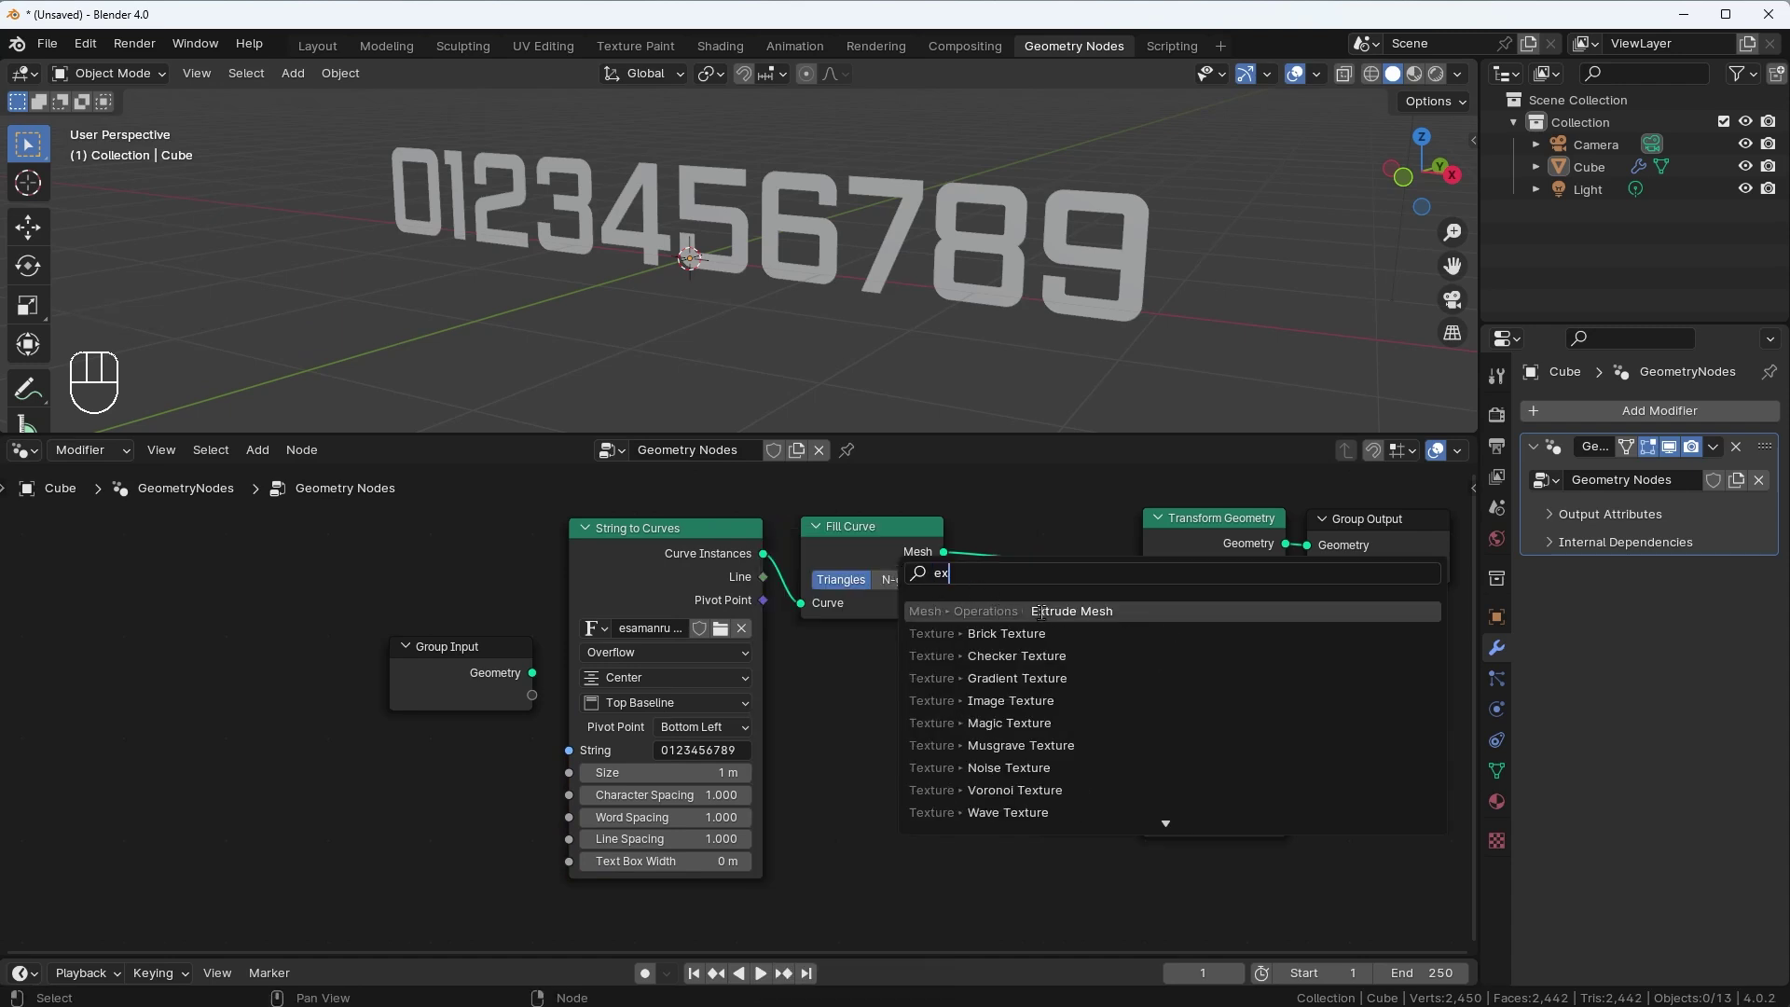
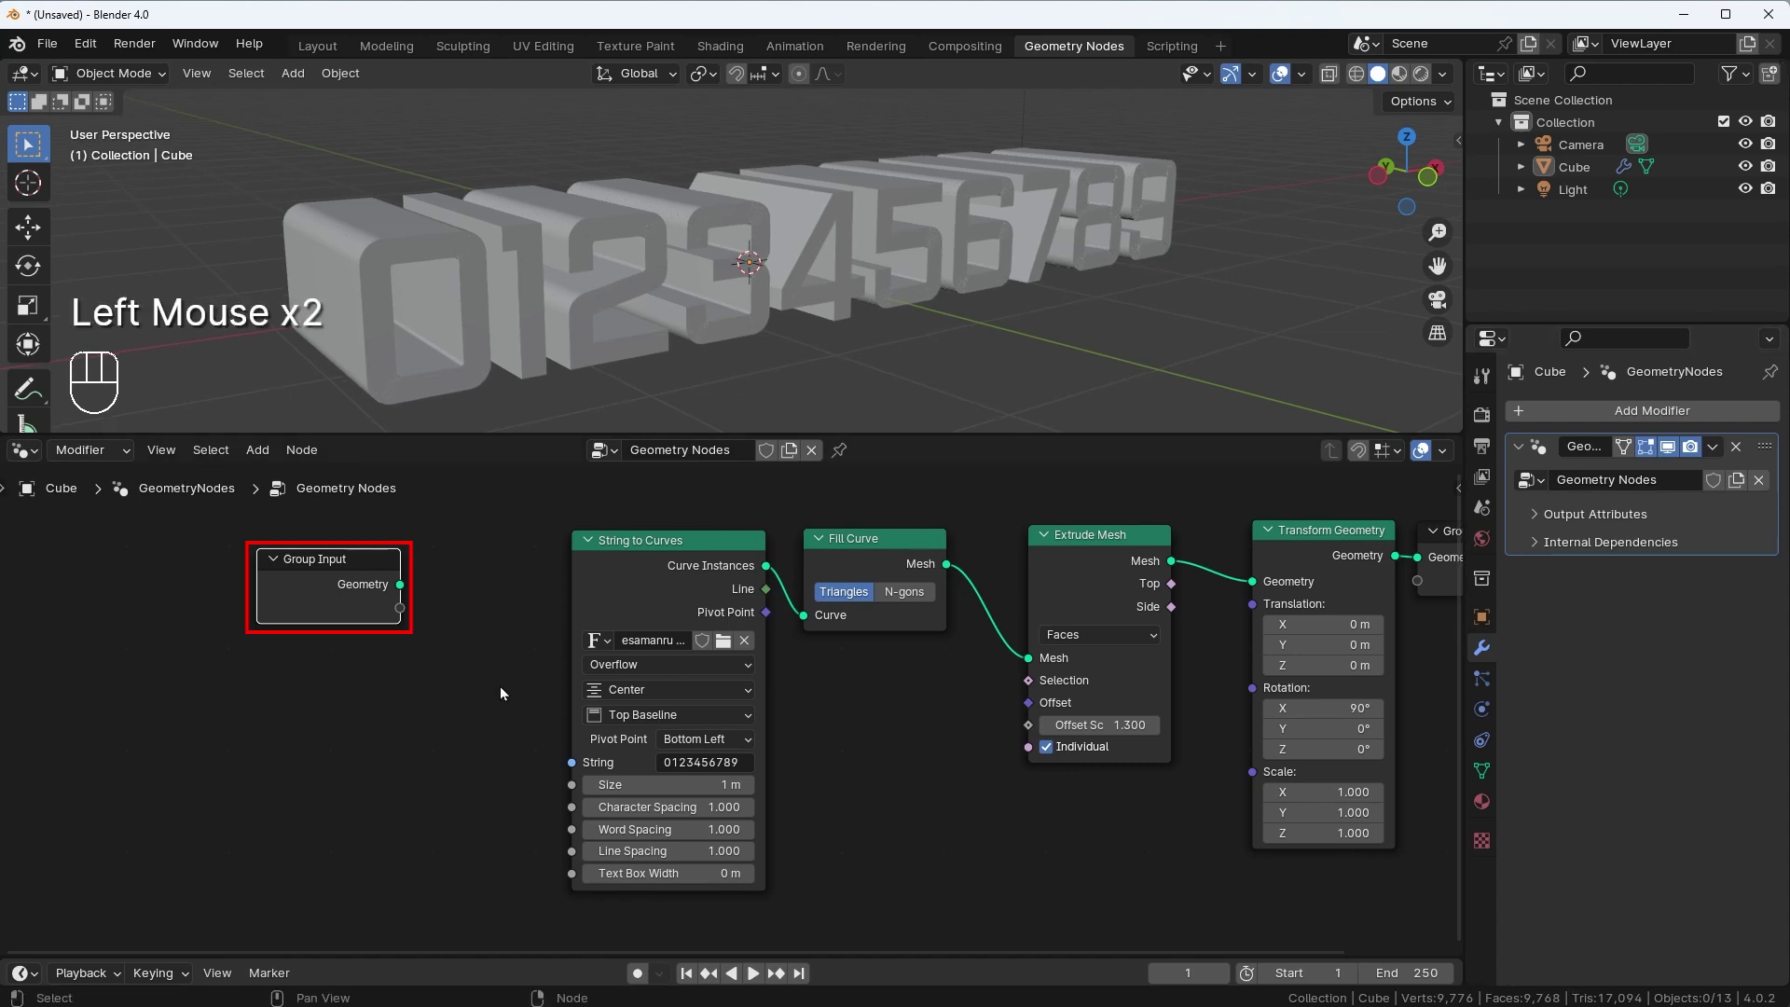
Add an Integer group input named 'counter value' in the node group interface
key("n")
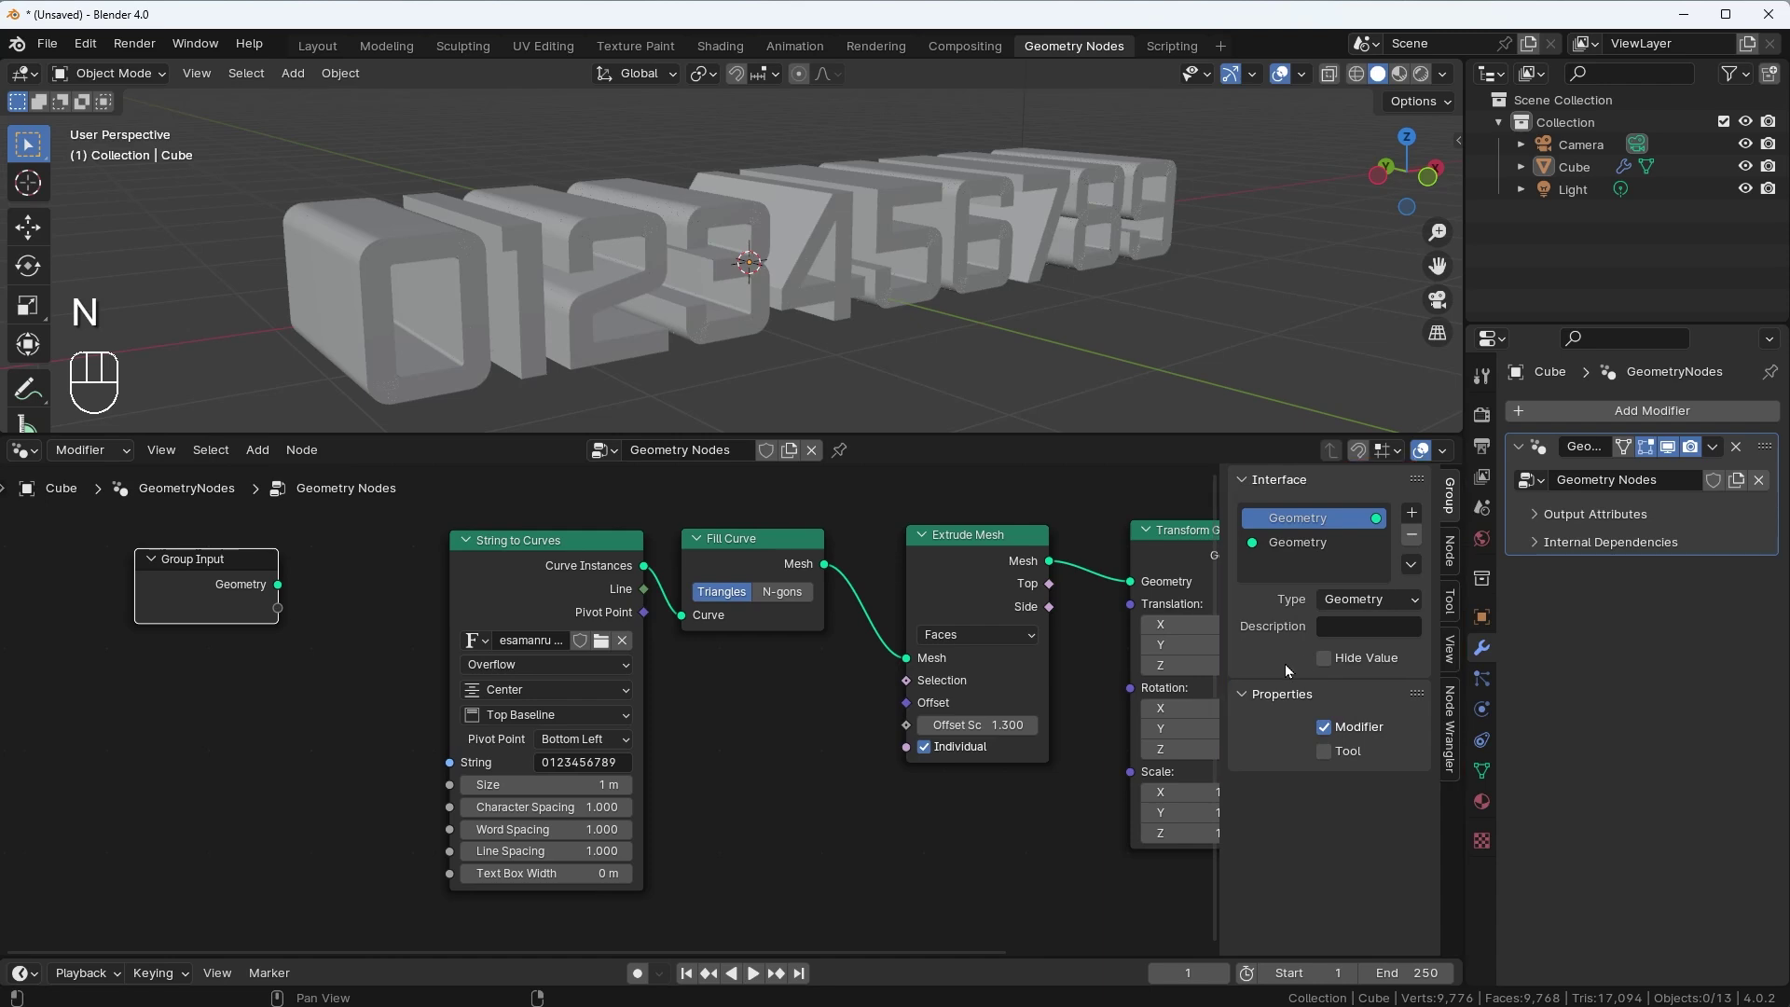
left_click_drag(1417, 514, 1436, 535)
left_click_drag(1409, 605, 1354, 721)
left_click(1298, 547)
left_click_drag(1299, 548, 1338, 557)
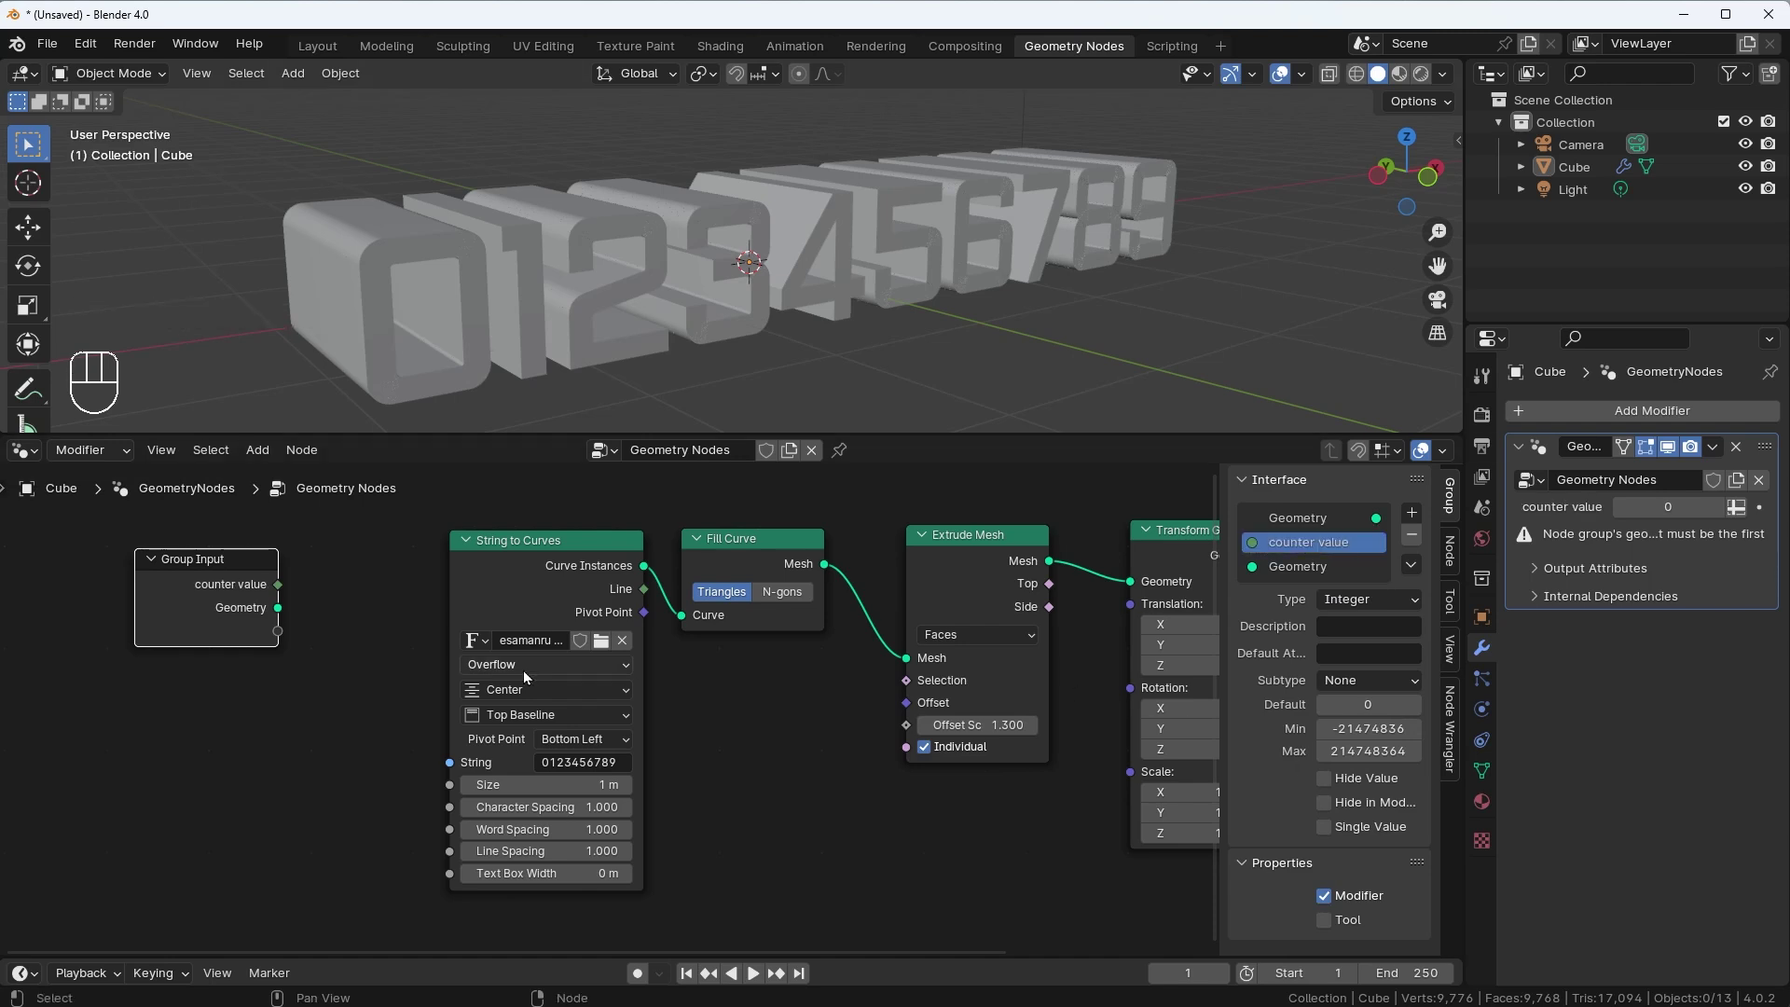
Set counter value to 11 on the modifier and try linking it to the String input
left_click_drag(237, 566, 269, 556)
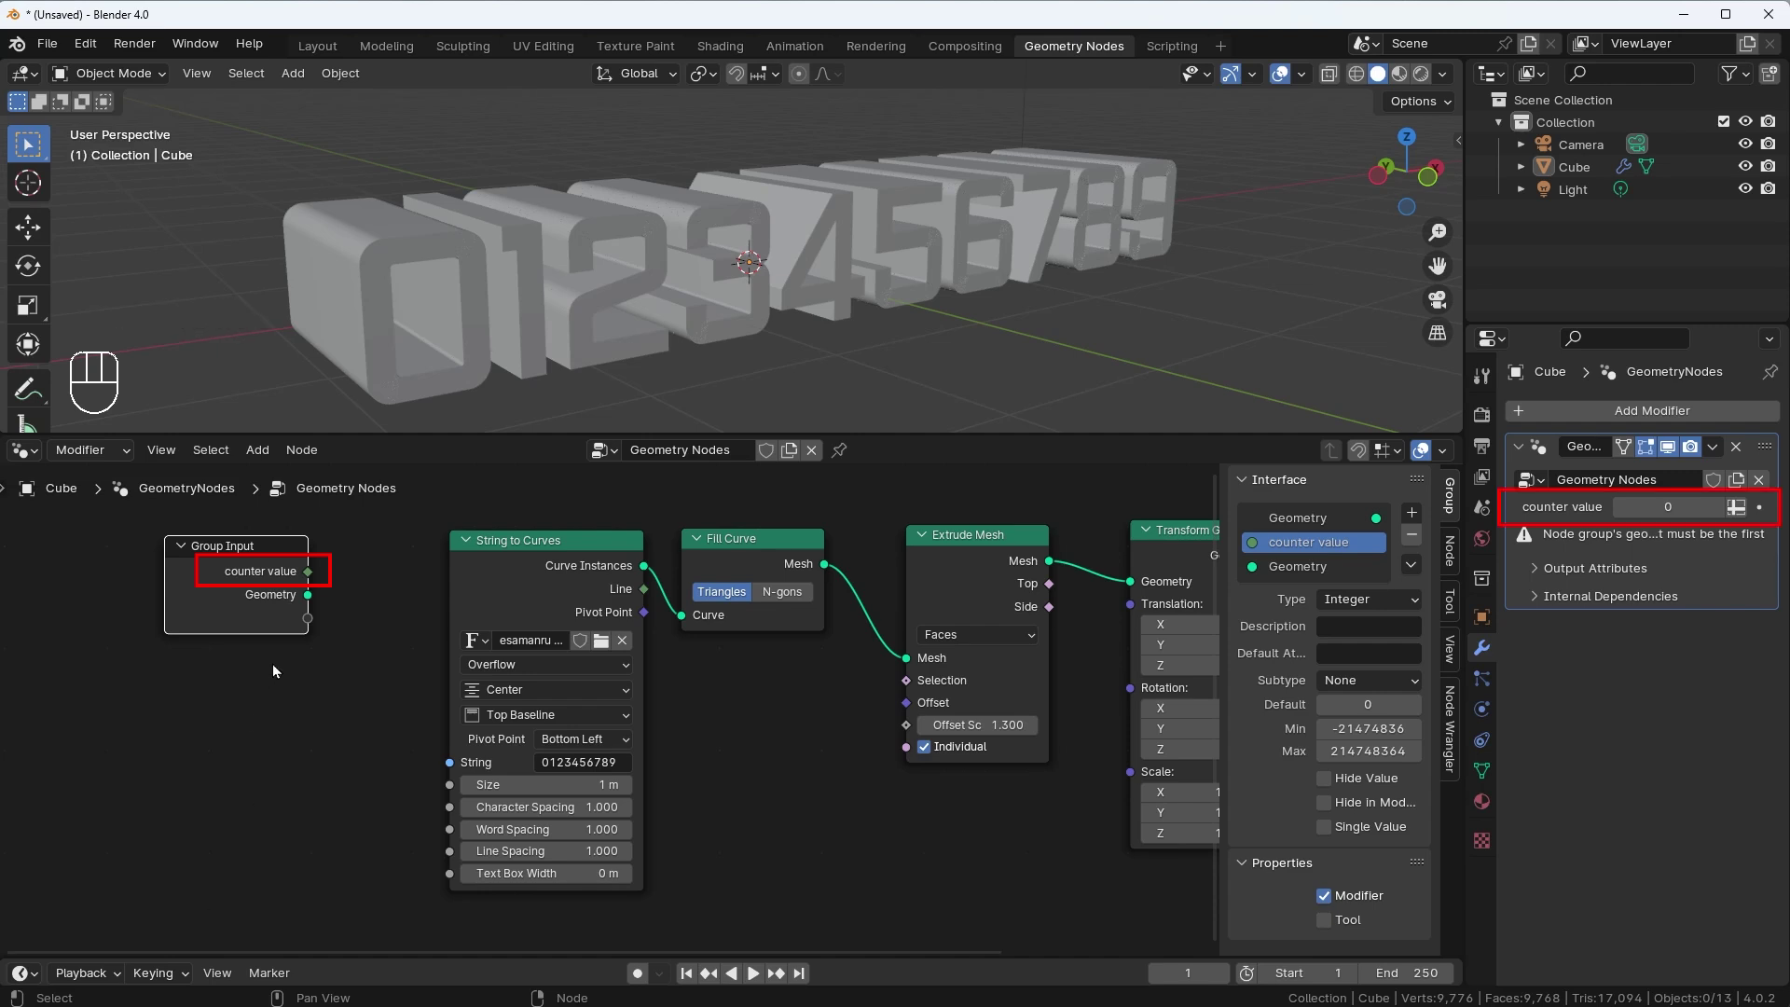
left_click(285, 558)
left_click_drag(220, 577, 447, 767)
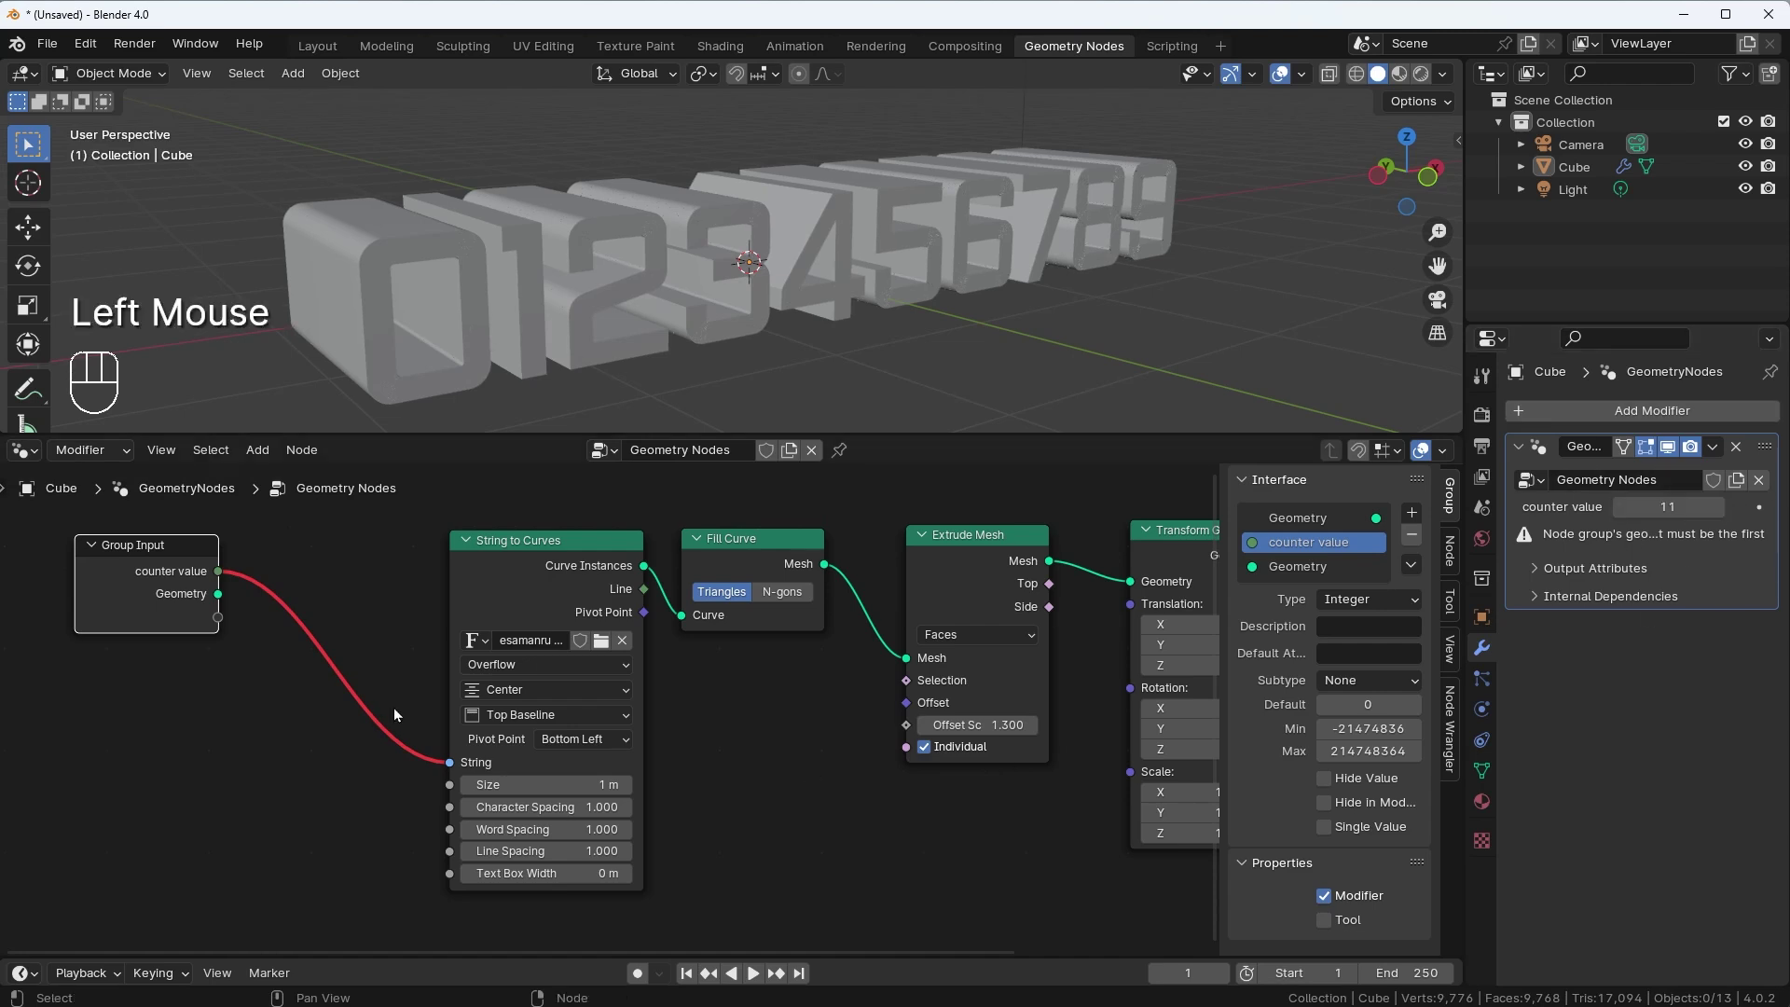
Insert a Value to String node converting counter value into the String to Curves text
right_click(362, 610)
left_click(308, 684)
key("shift+a")
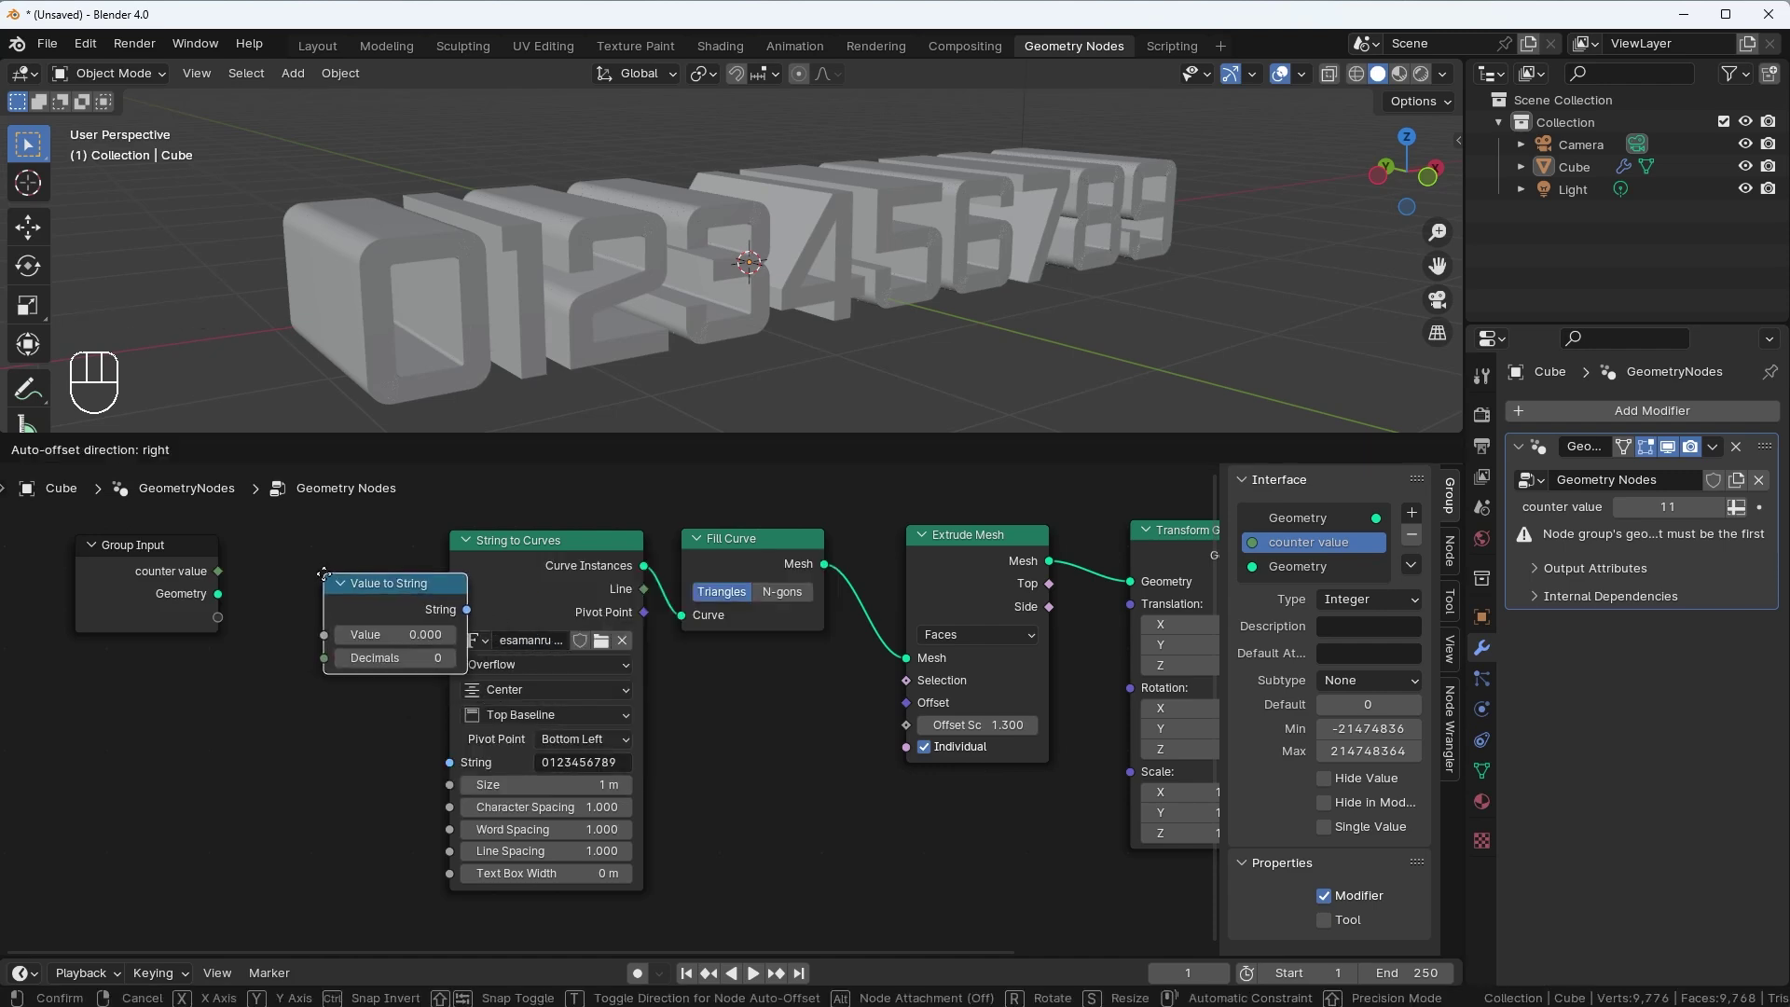
left_click(222, 576)
left_click_drag(228, 578, 261, 625)
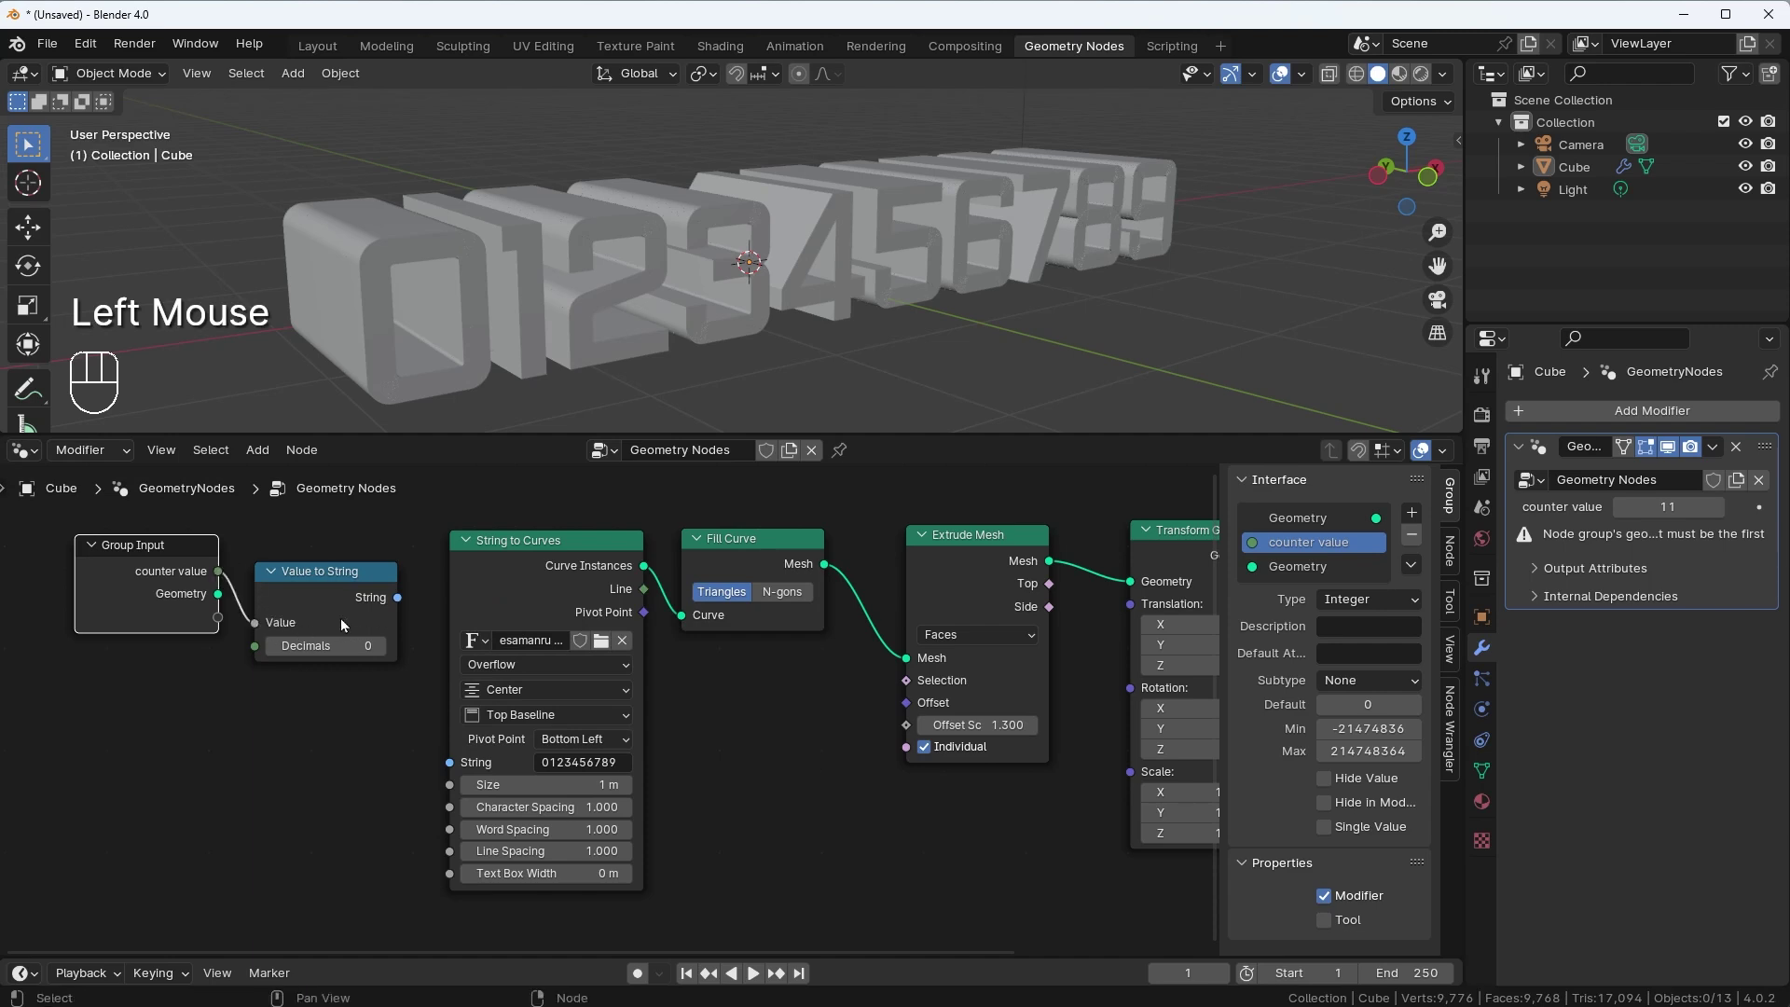
left_click(402, 601)
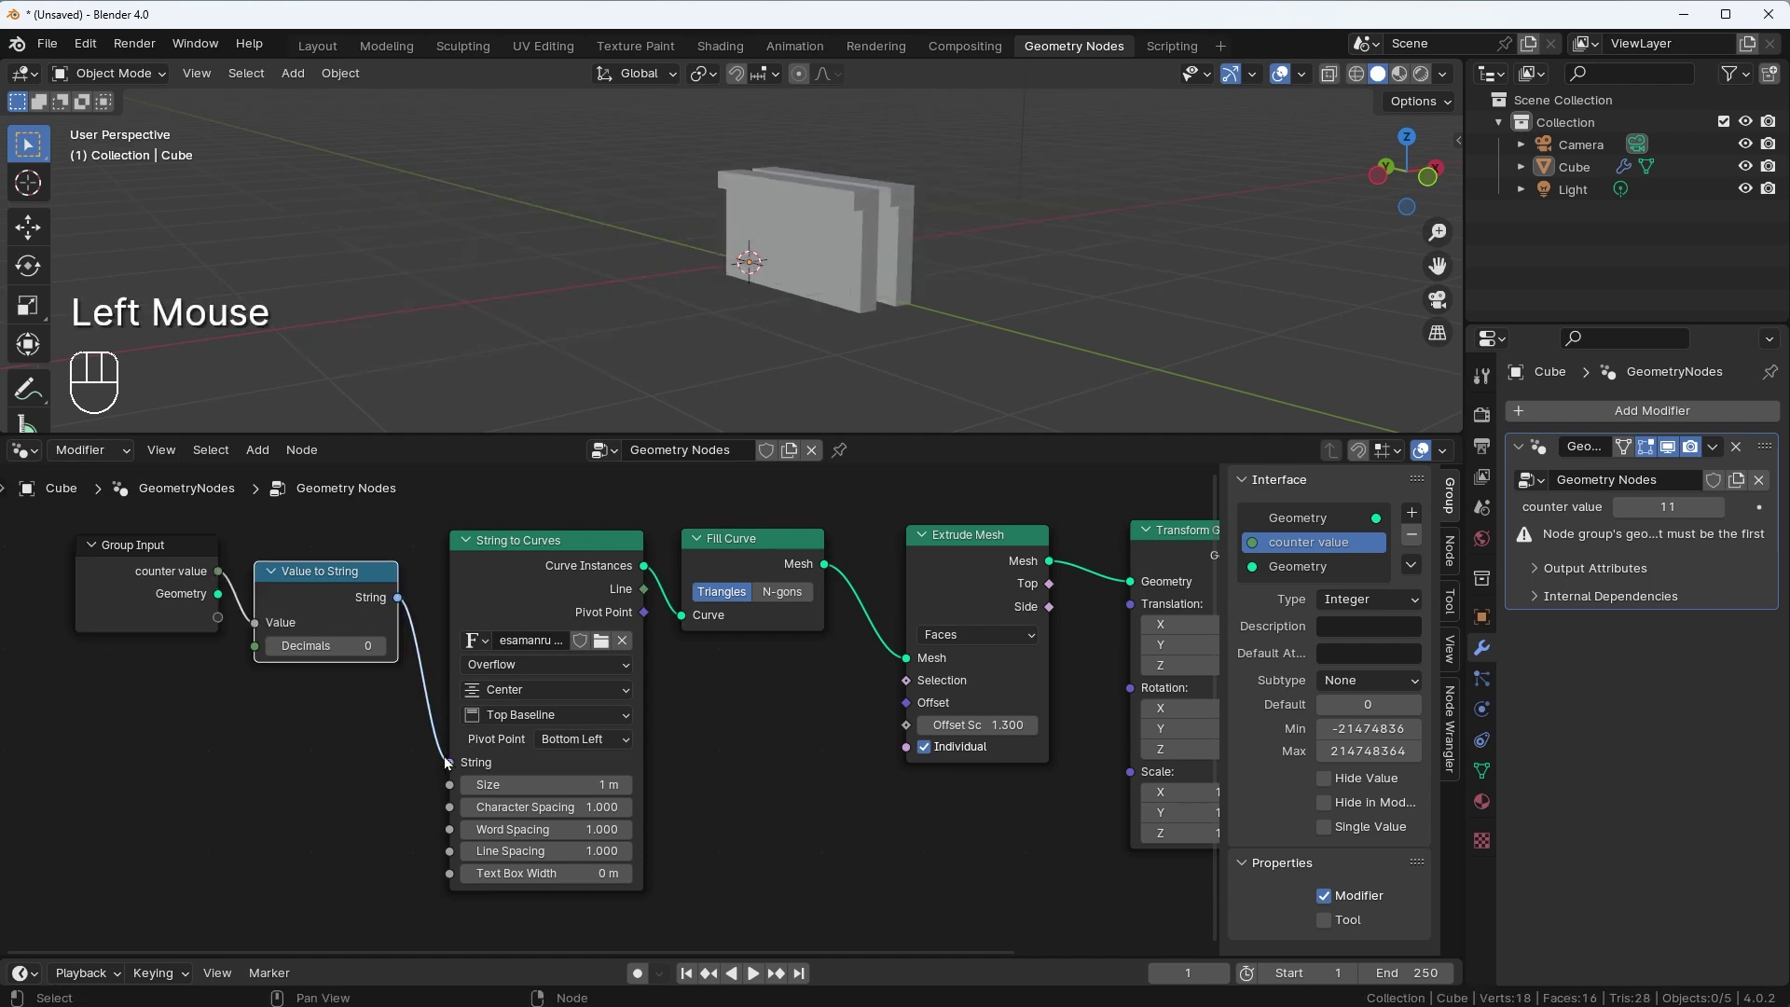
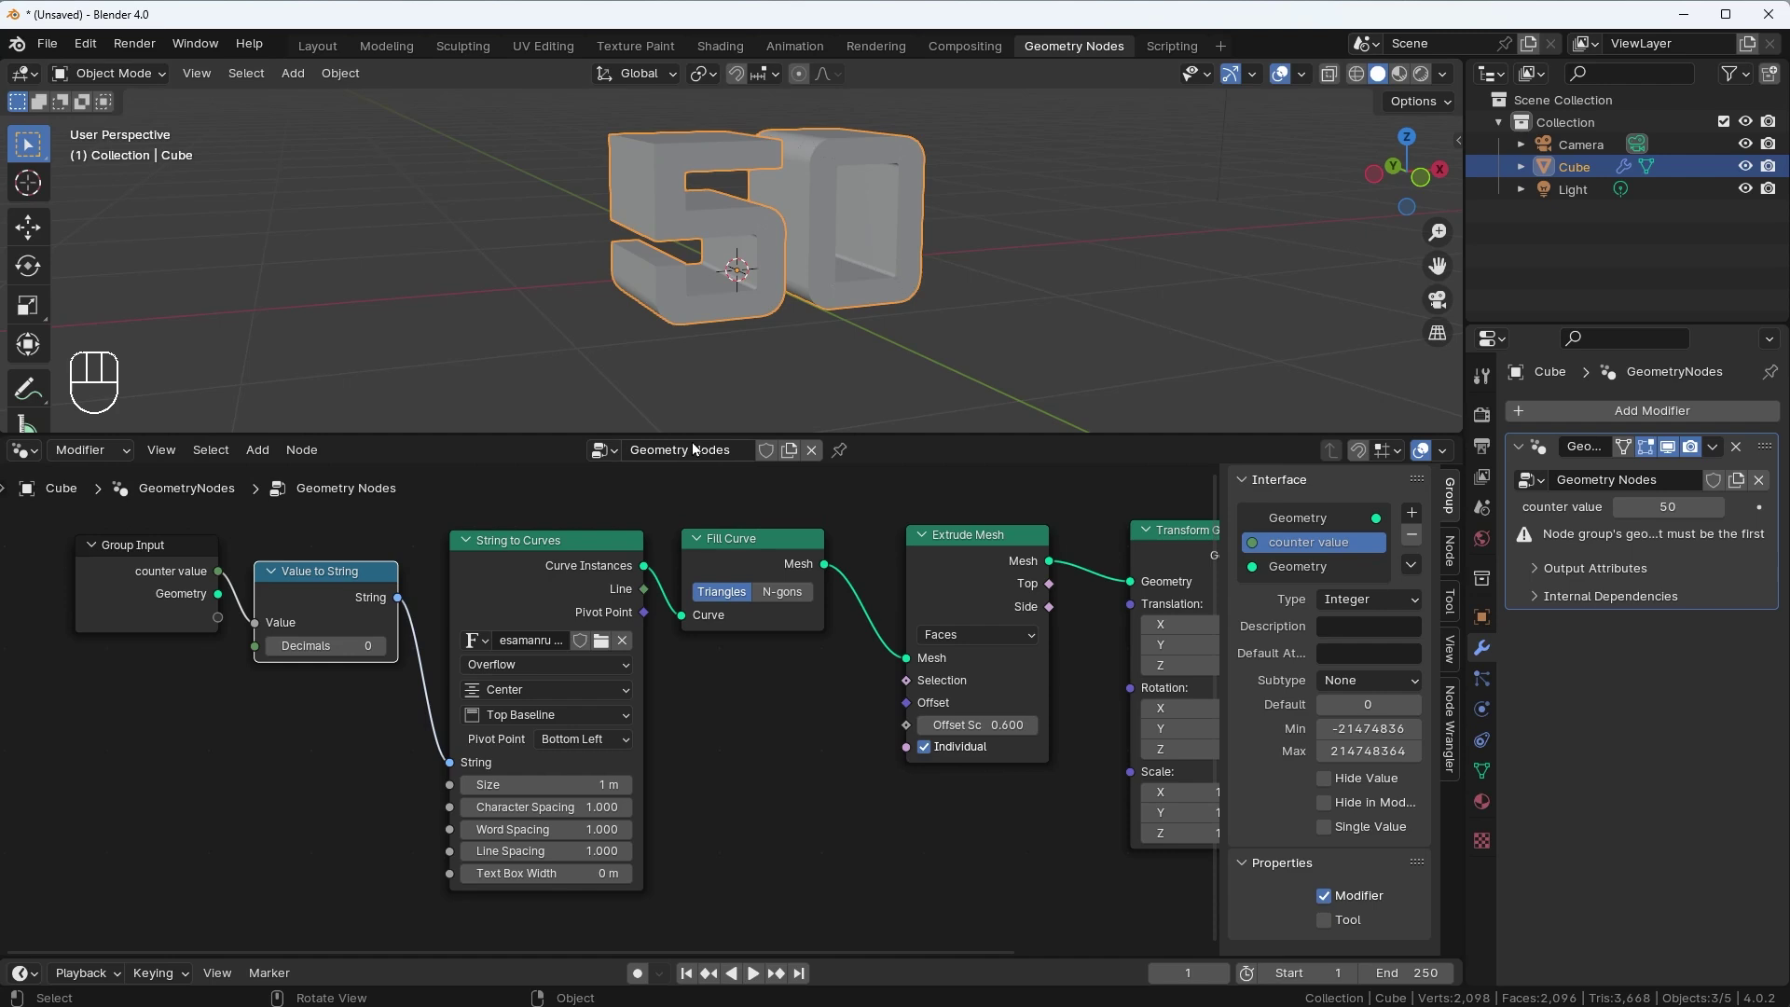
Add a Float input 'extrude offset' driving the Extrude Mesh Offset Scale
left_click(127, 556)
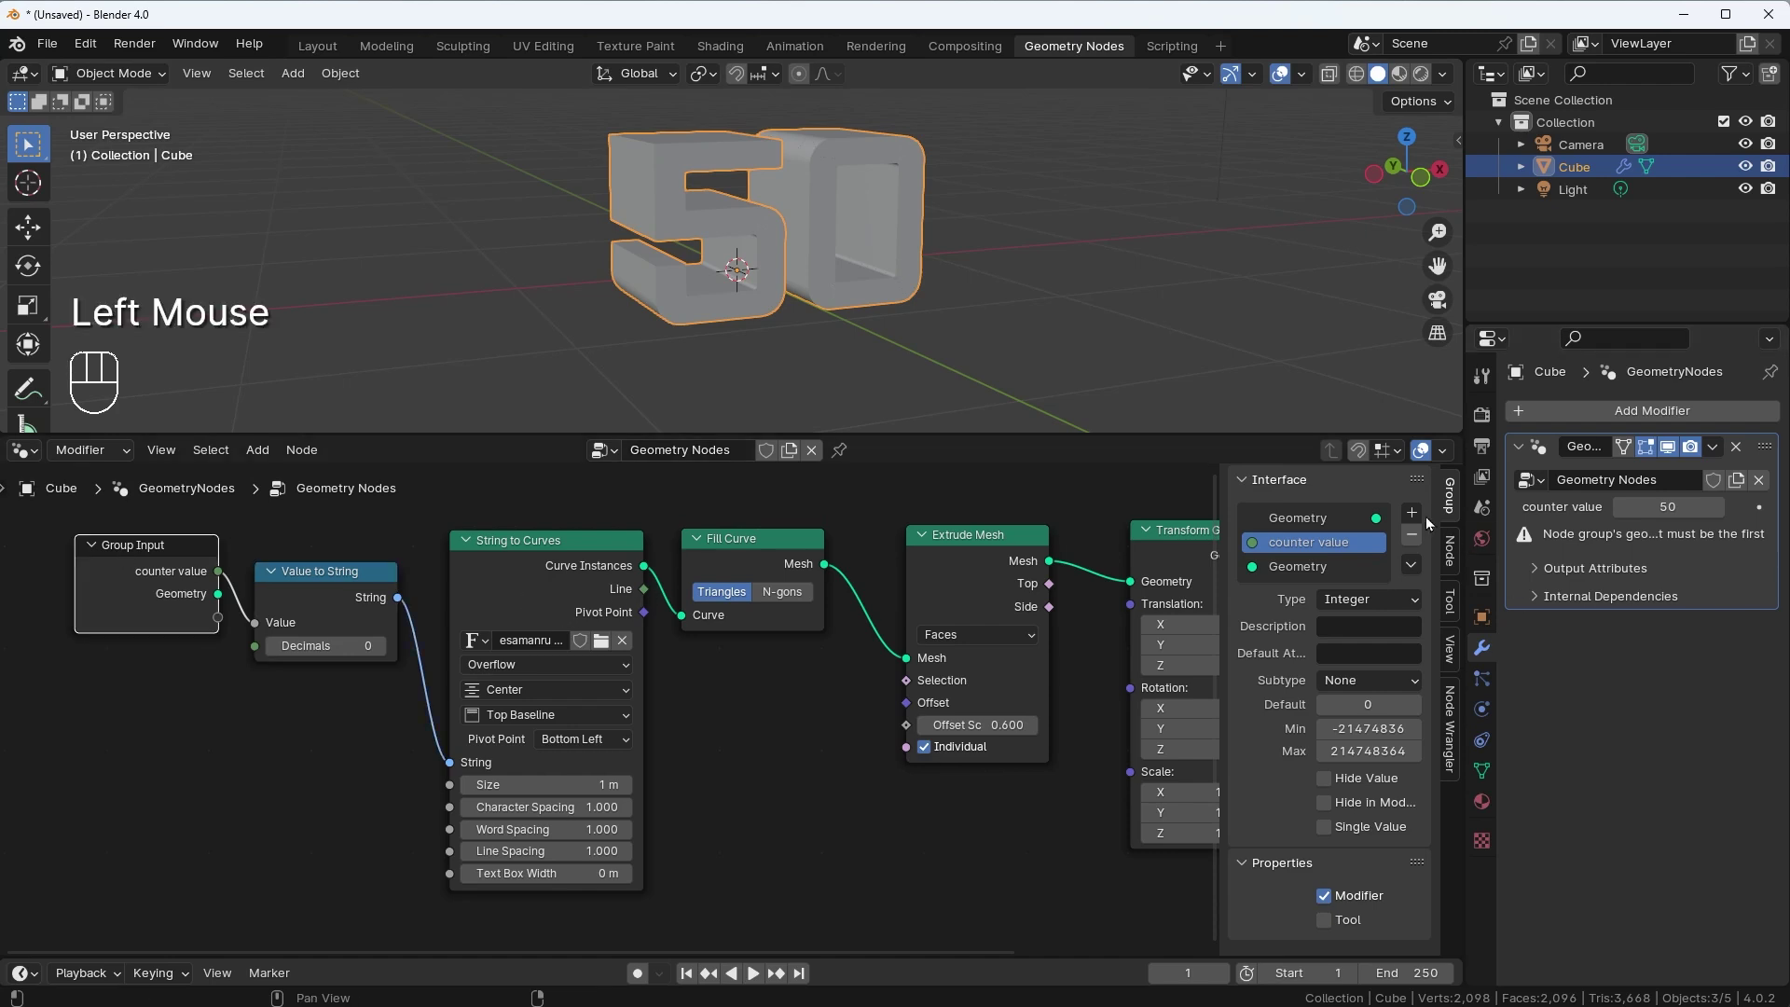
left_click_drag(1421, 517, 1456, 542)
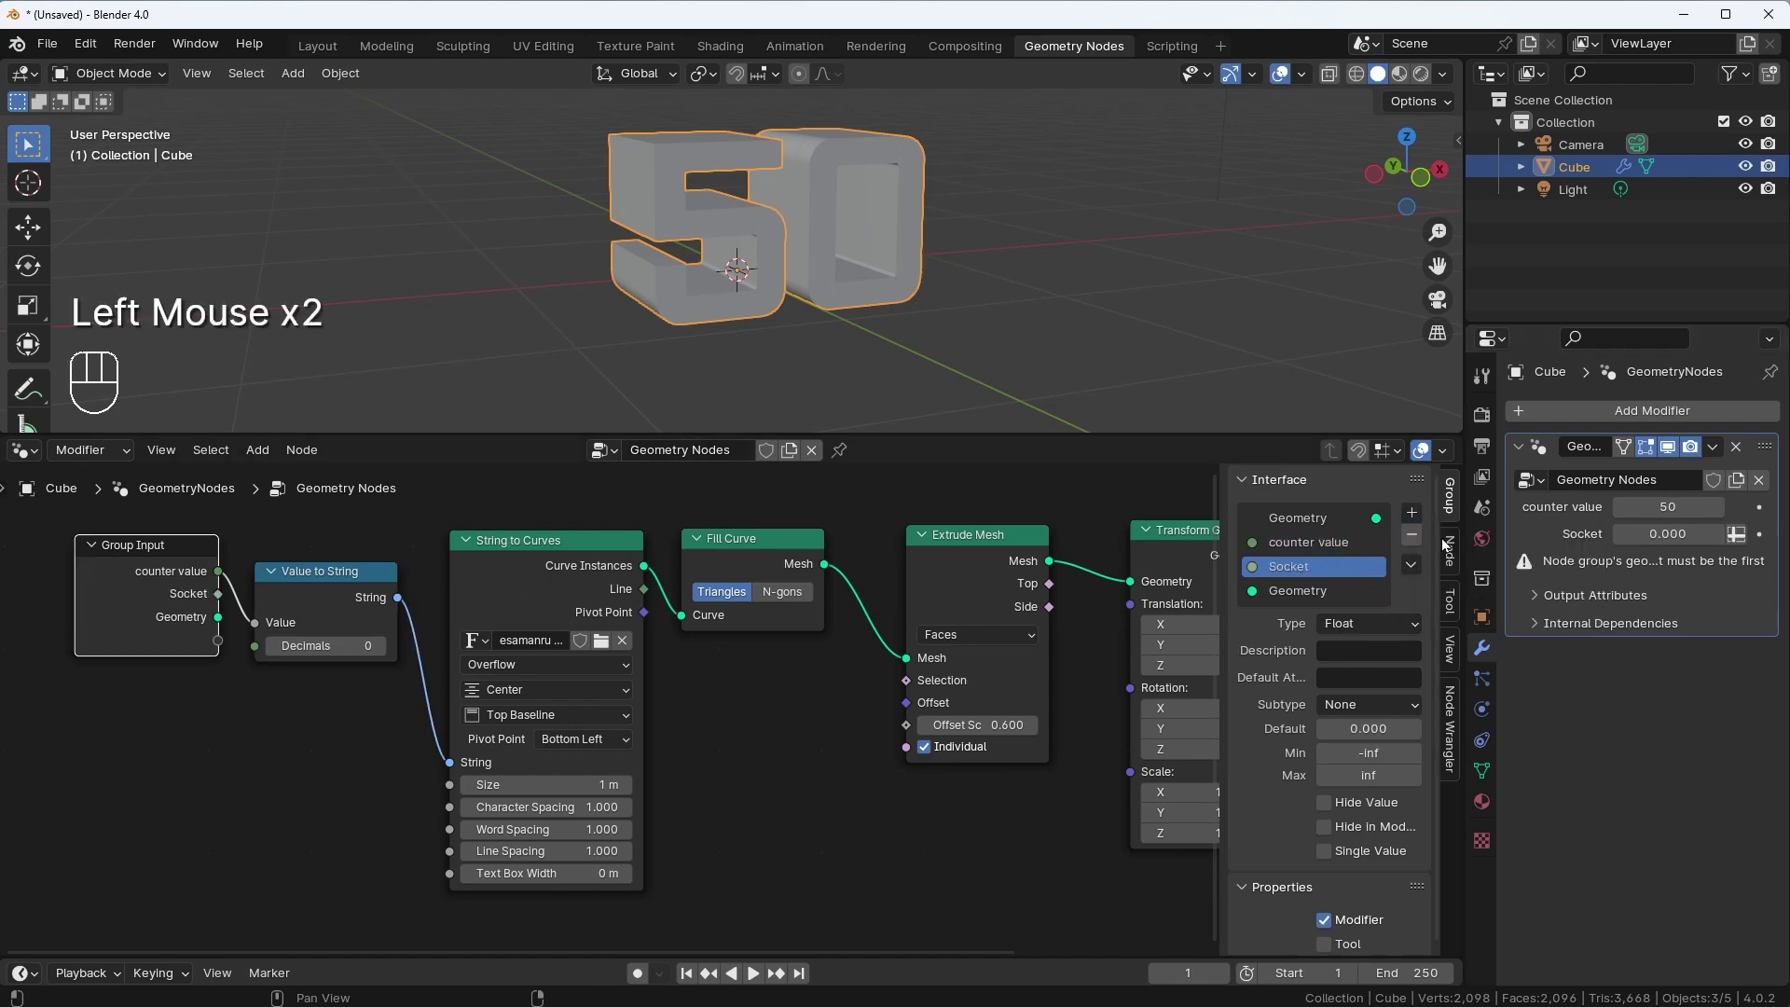
left_click(1314, 568)
left_click_drag(1314, 568, 1383, 588)
key("f")
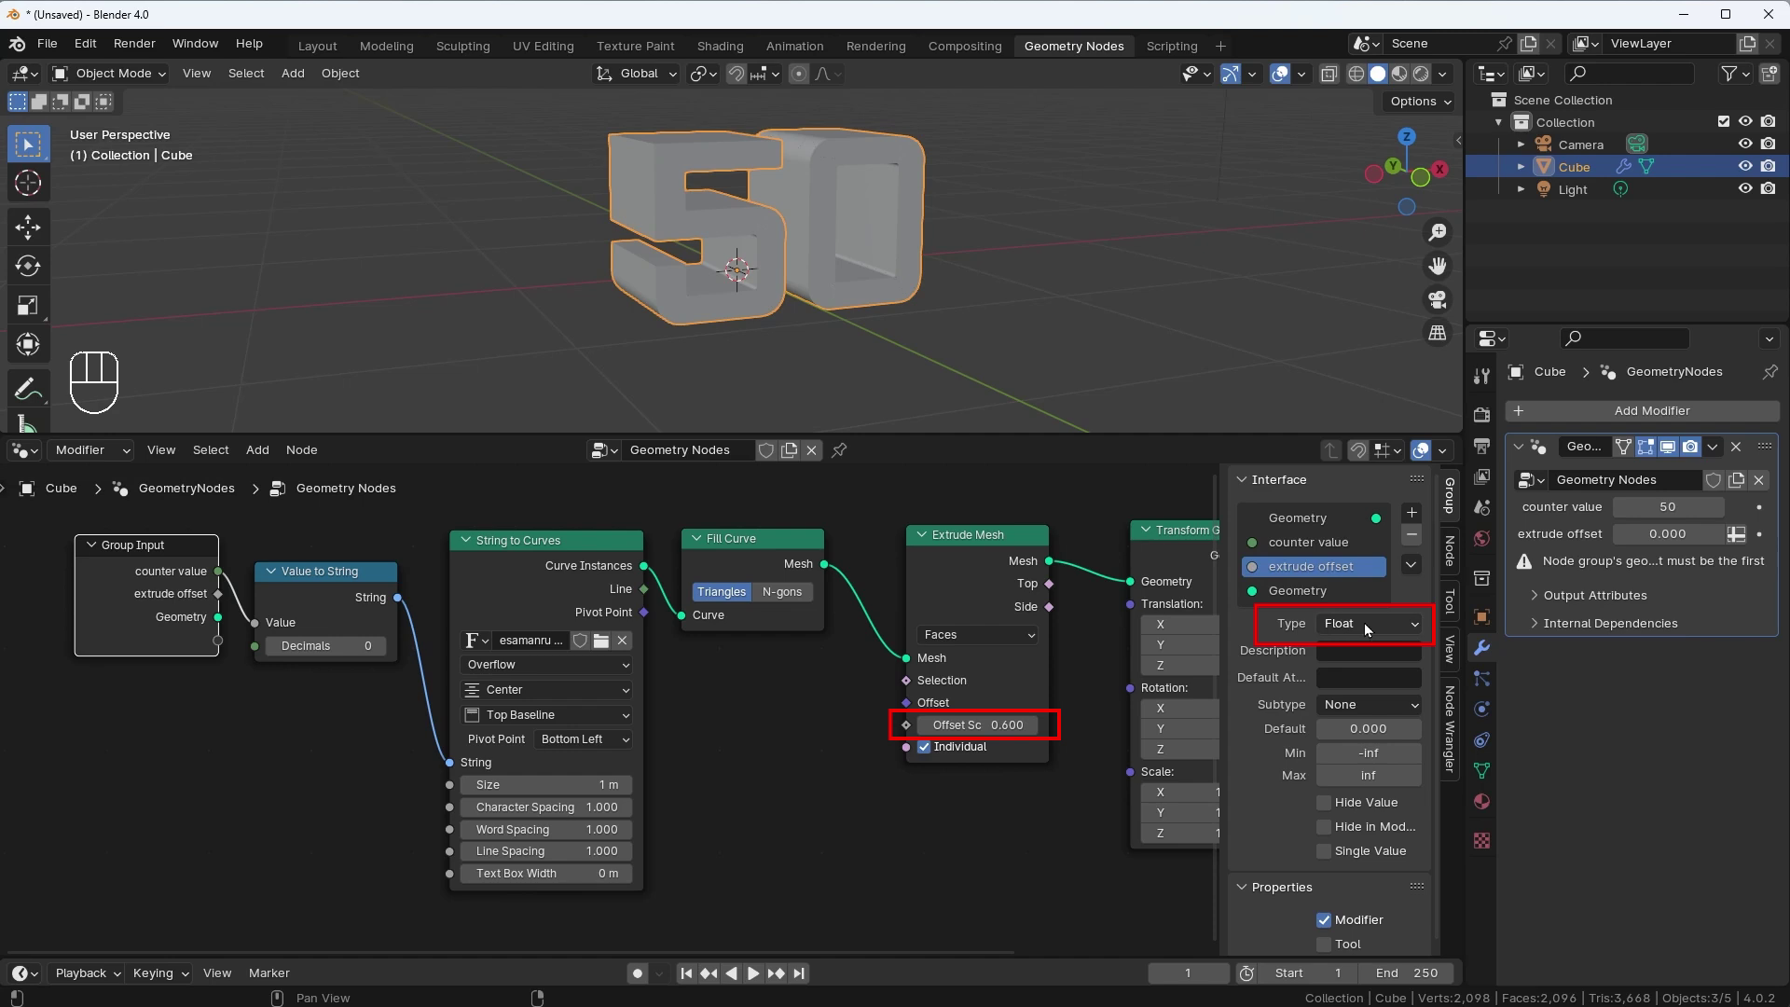
left_click(148, 551)
left_click(185, 633)
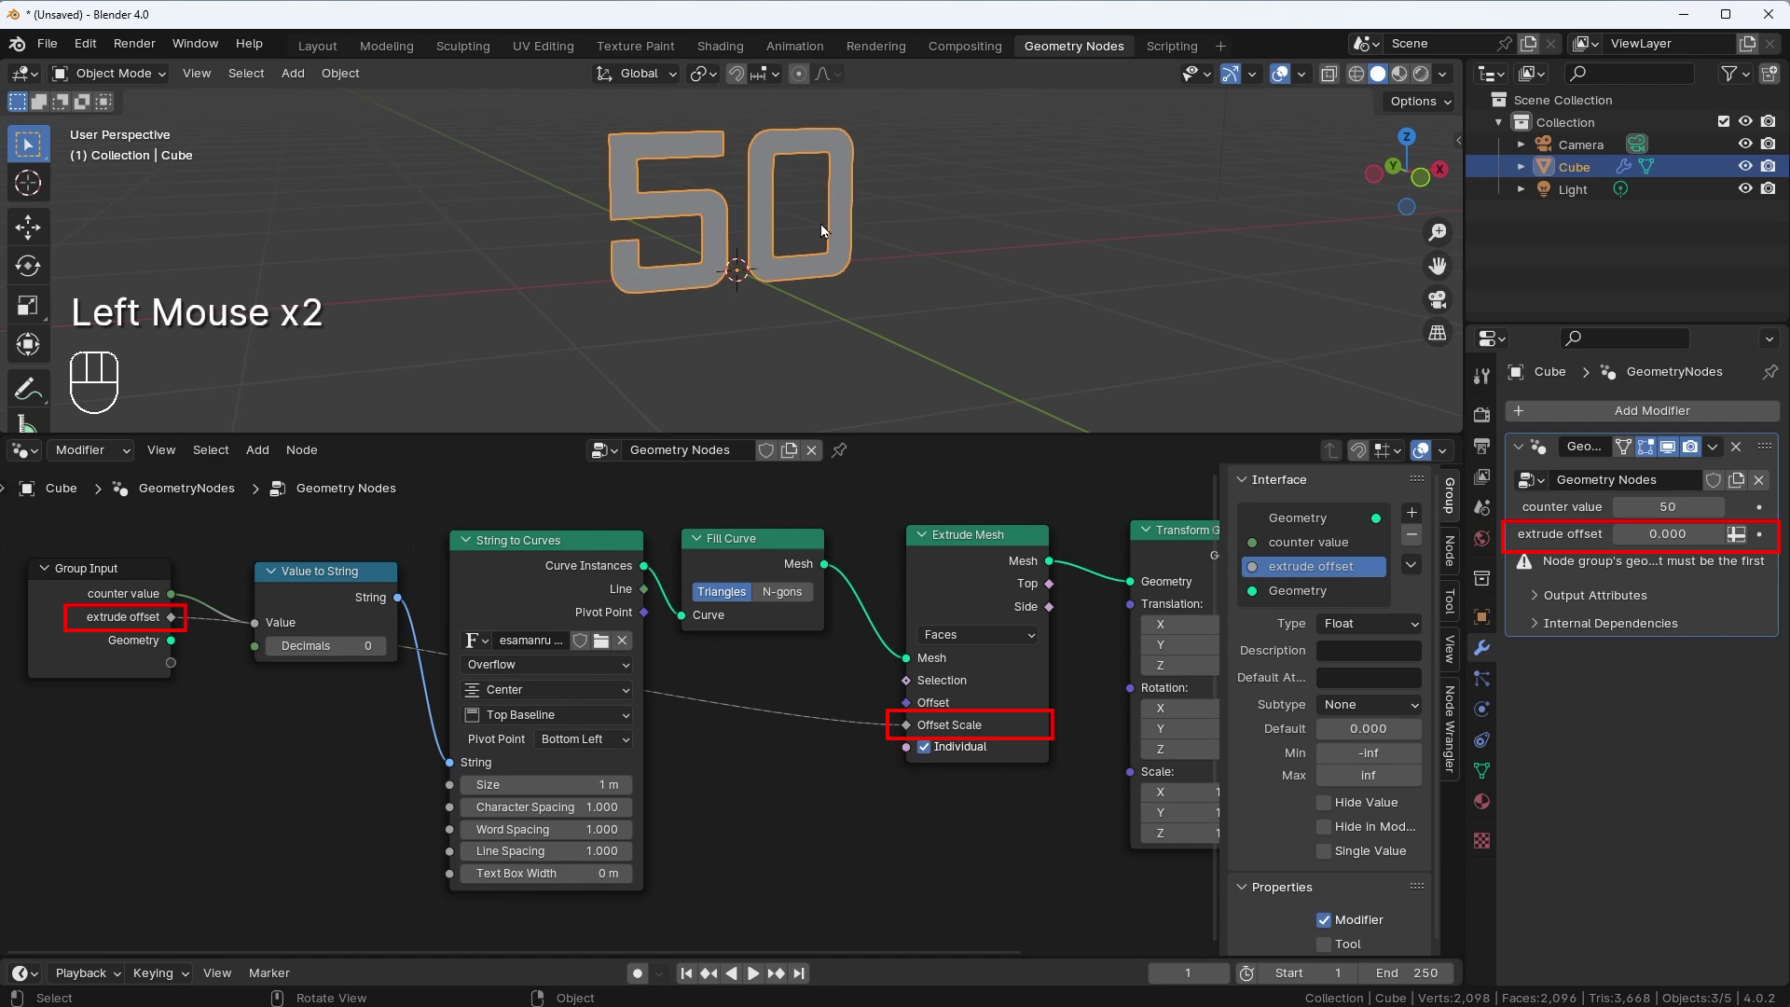
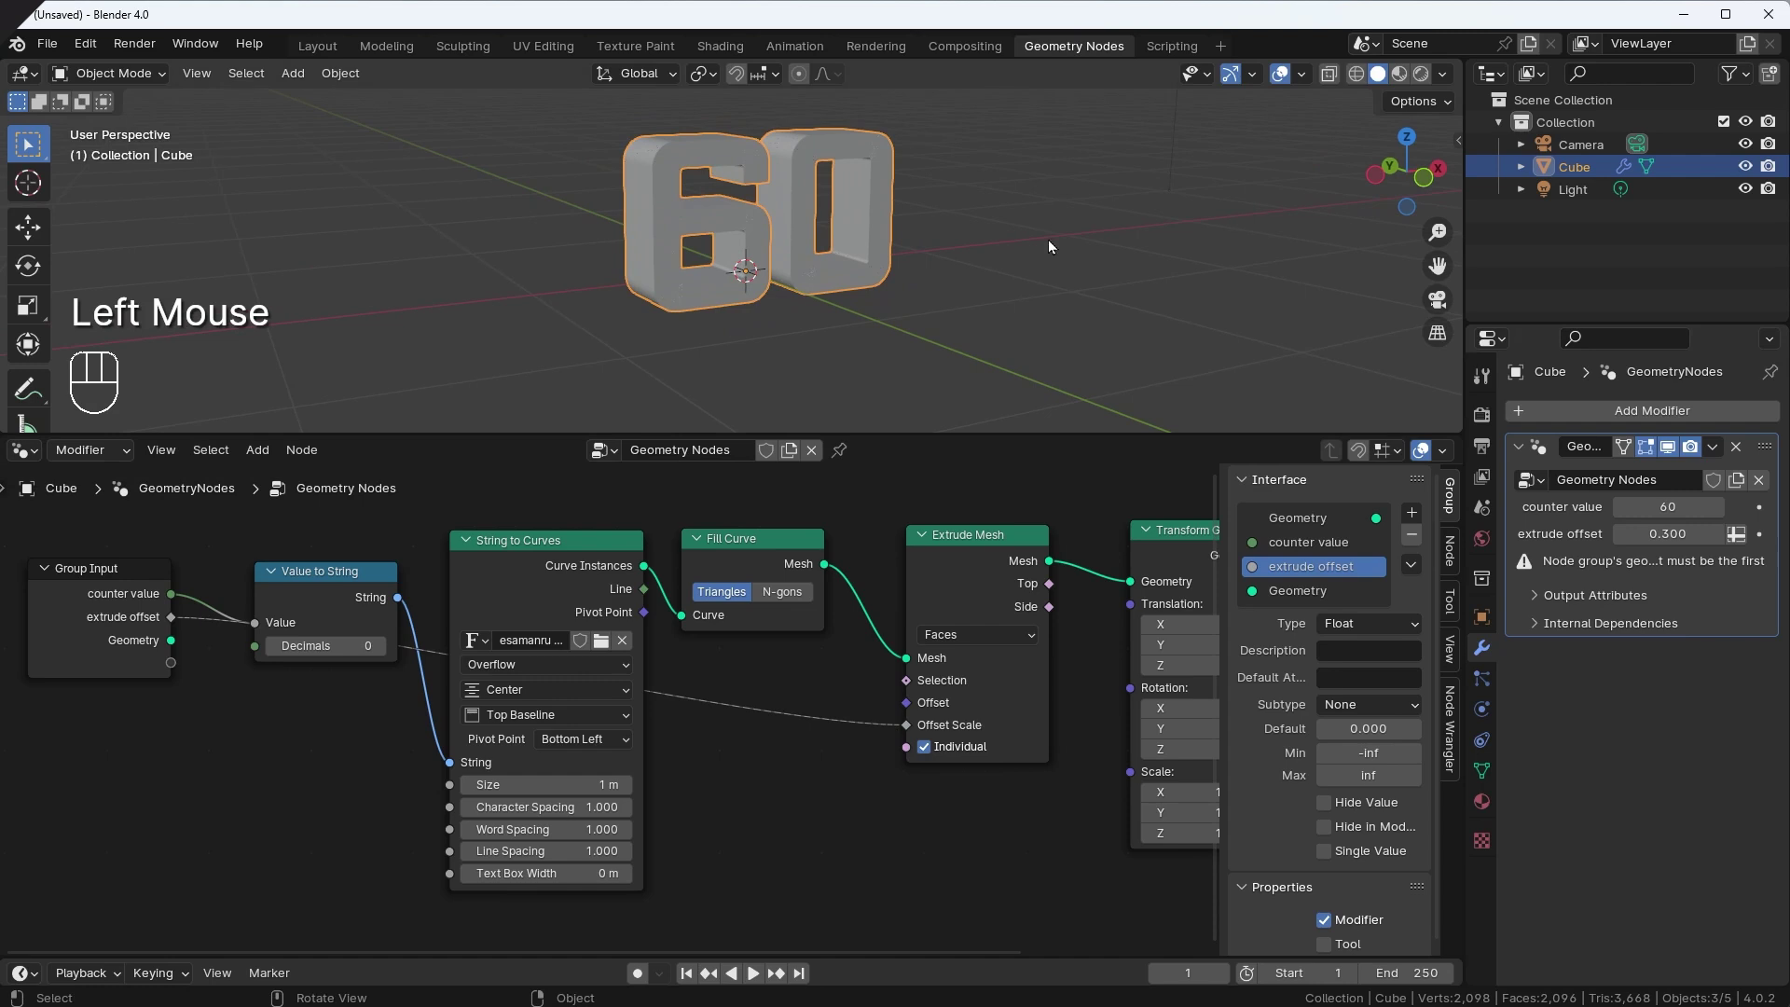
left_click_drag(1043, 239, 984, 240)
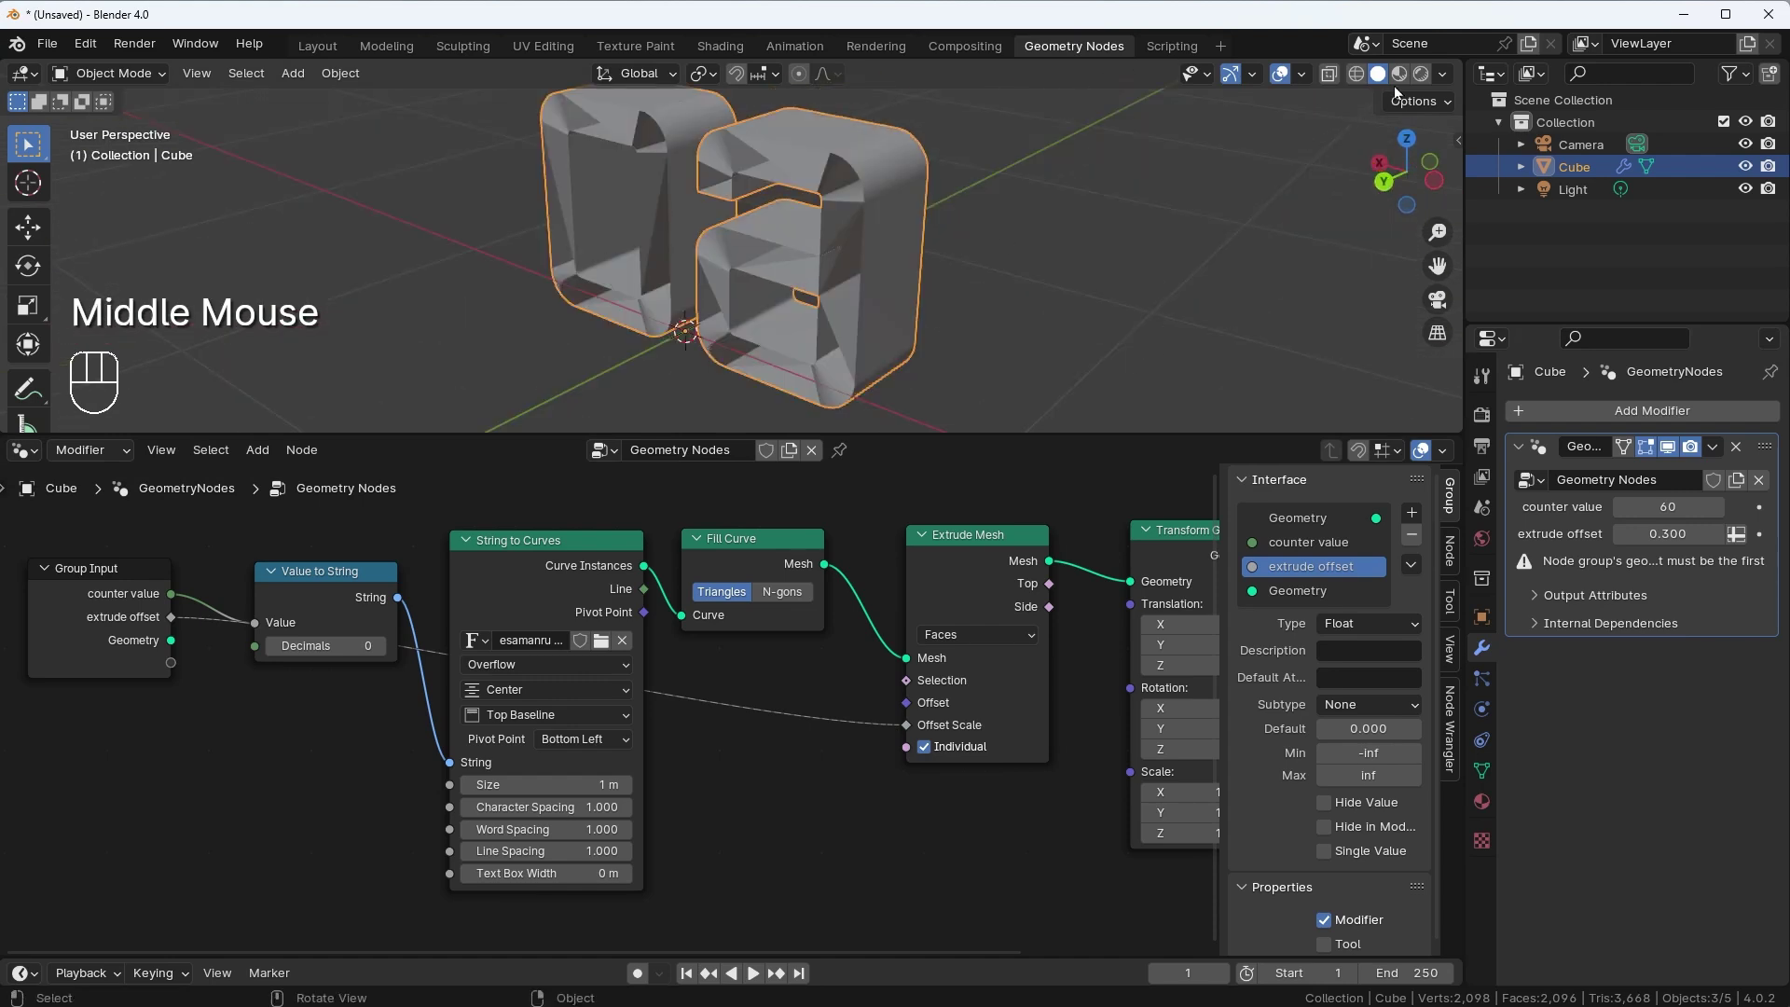
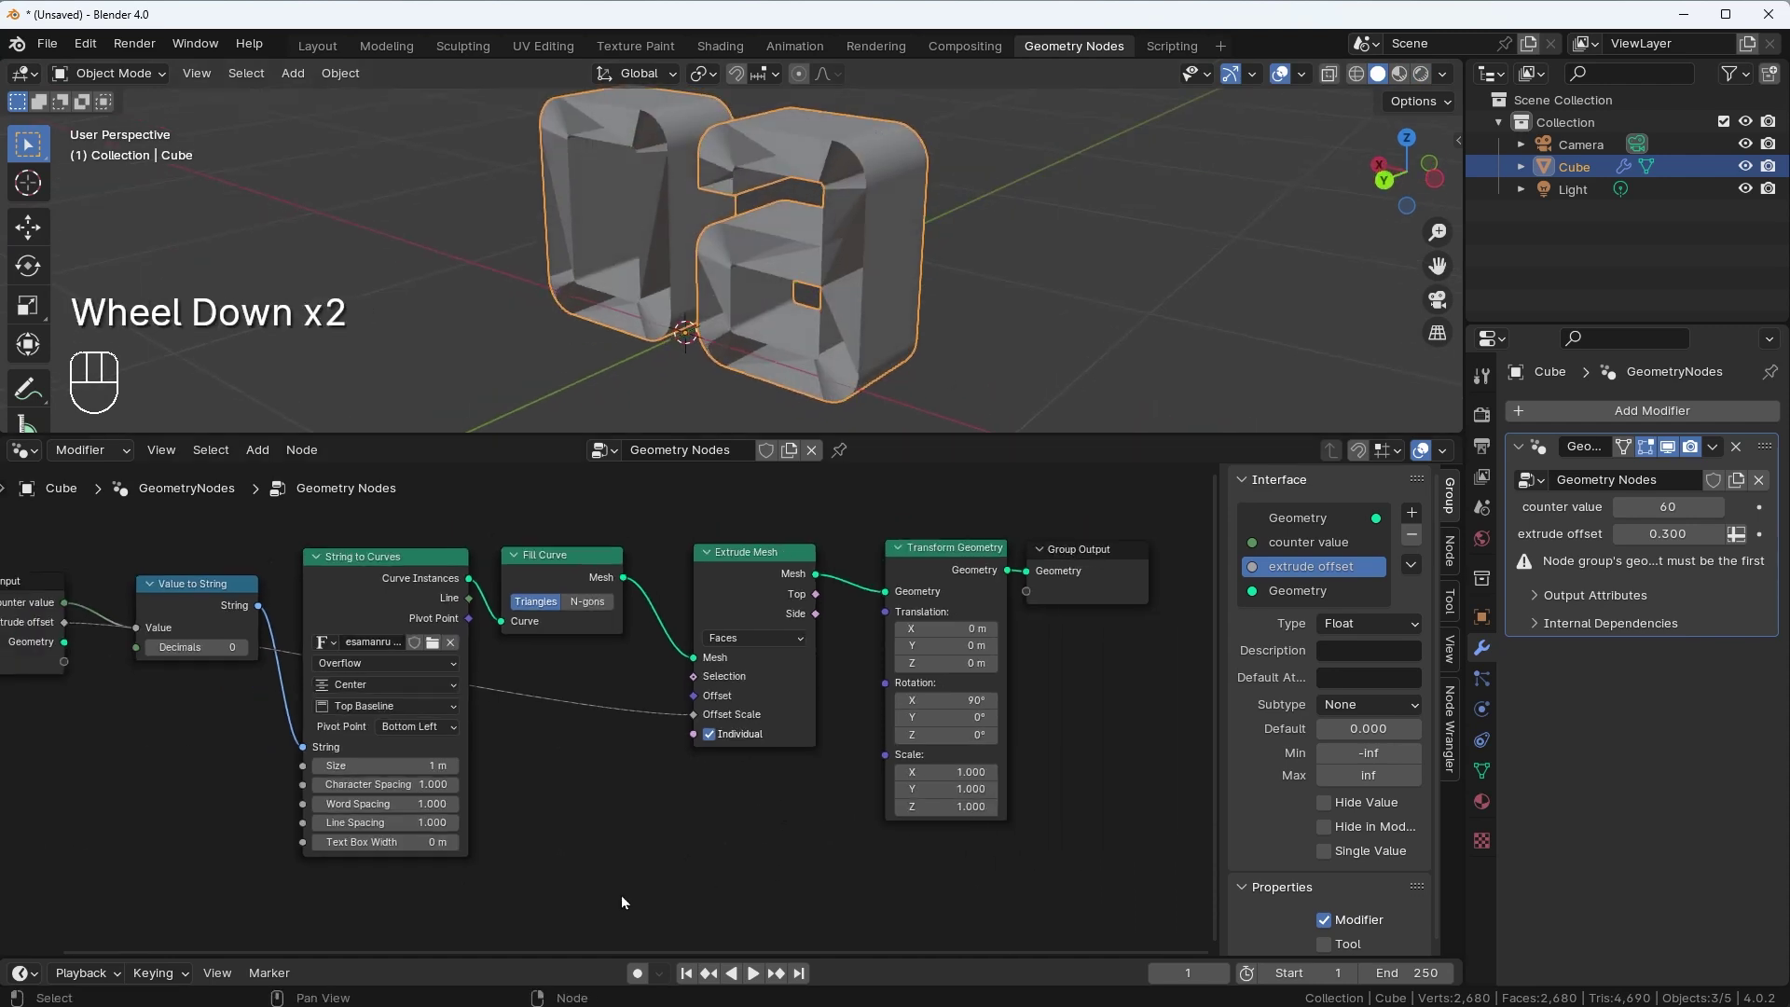
Insert Join Geometry after Extrude Mesh and feed Fill Curve's mesh into it too
left_click(767, 566)
key("g")
left_click(1135, 500)
key("g")
left_click(883, 564)
key("shift+a")
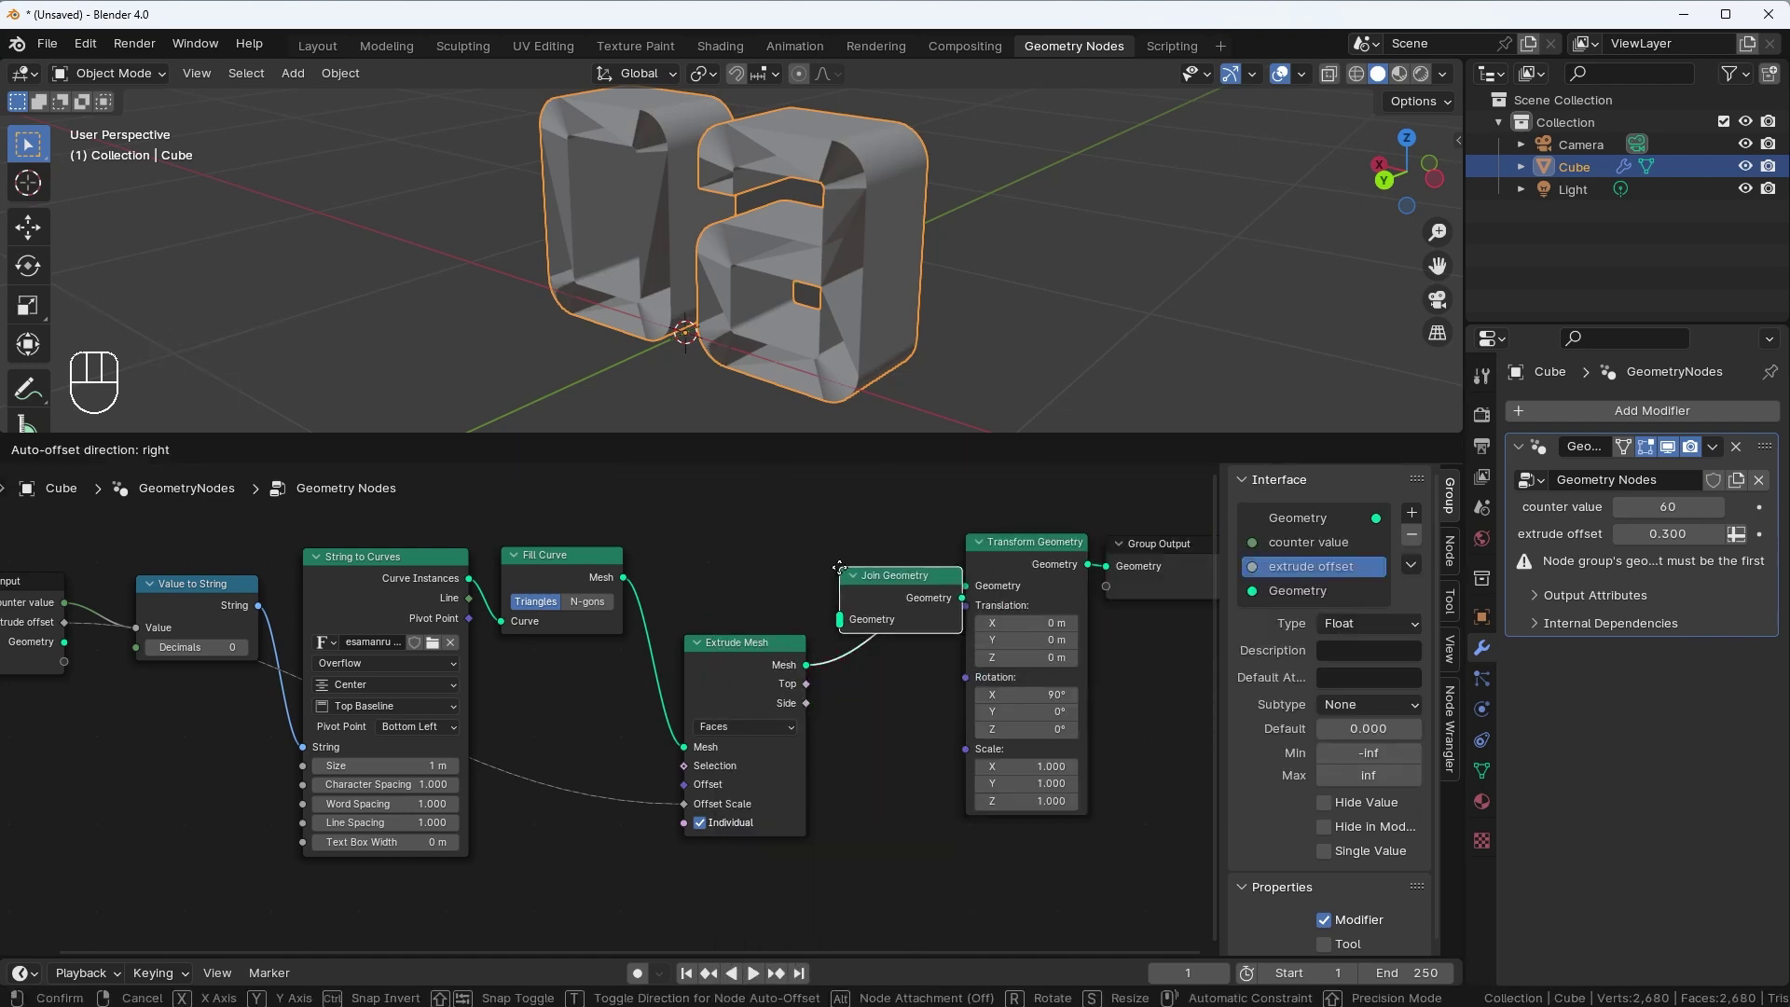
left_click(922, 591)
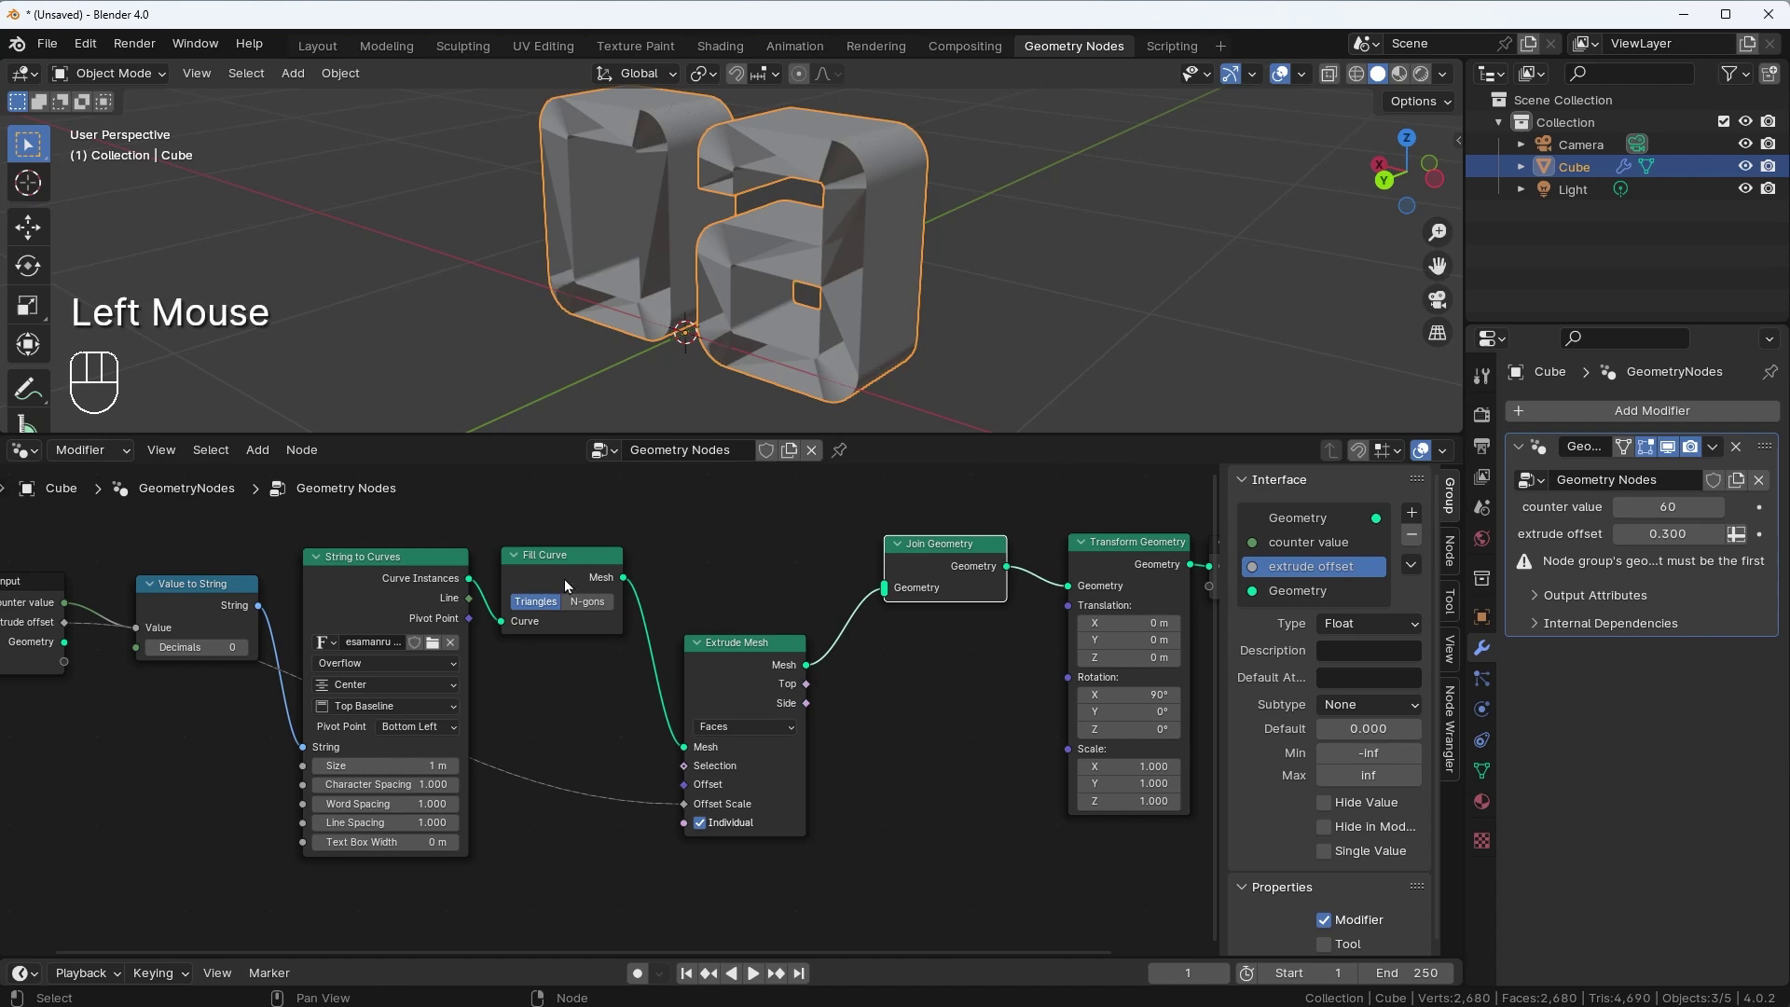
left_click_drag(556, 564, 582, 545)
left_click_drag(732, 367, 727, 261)
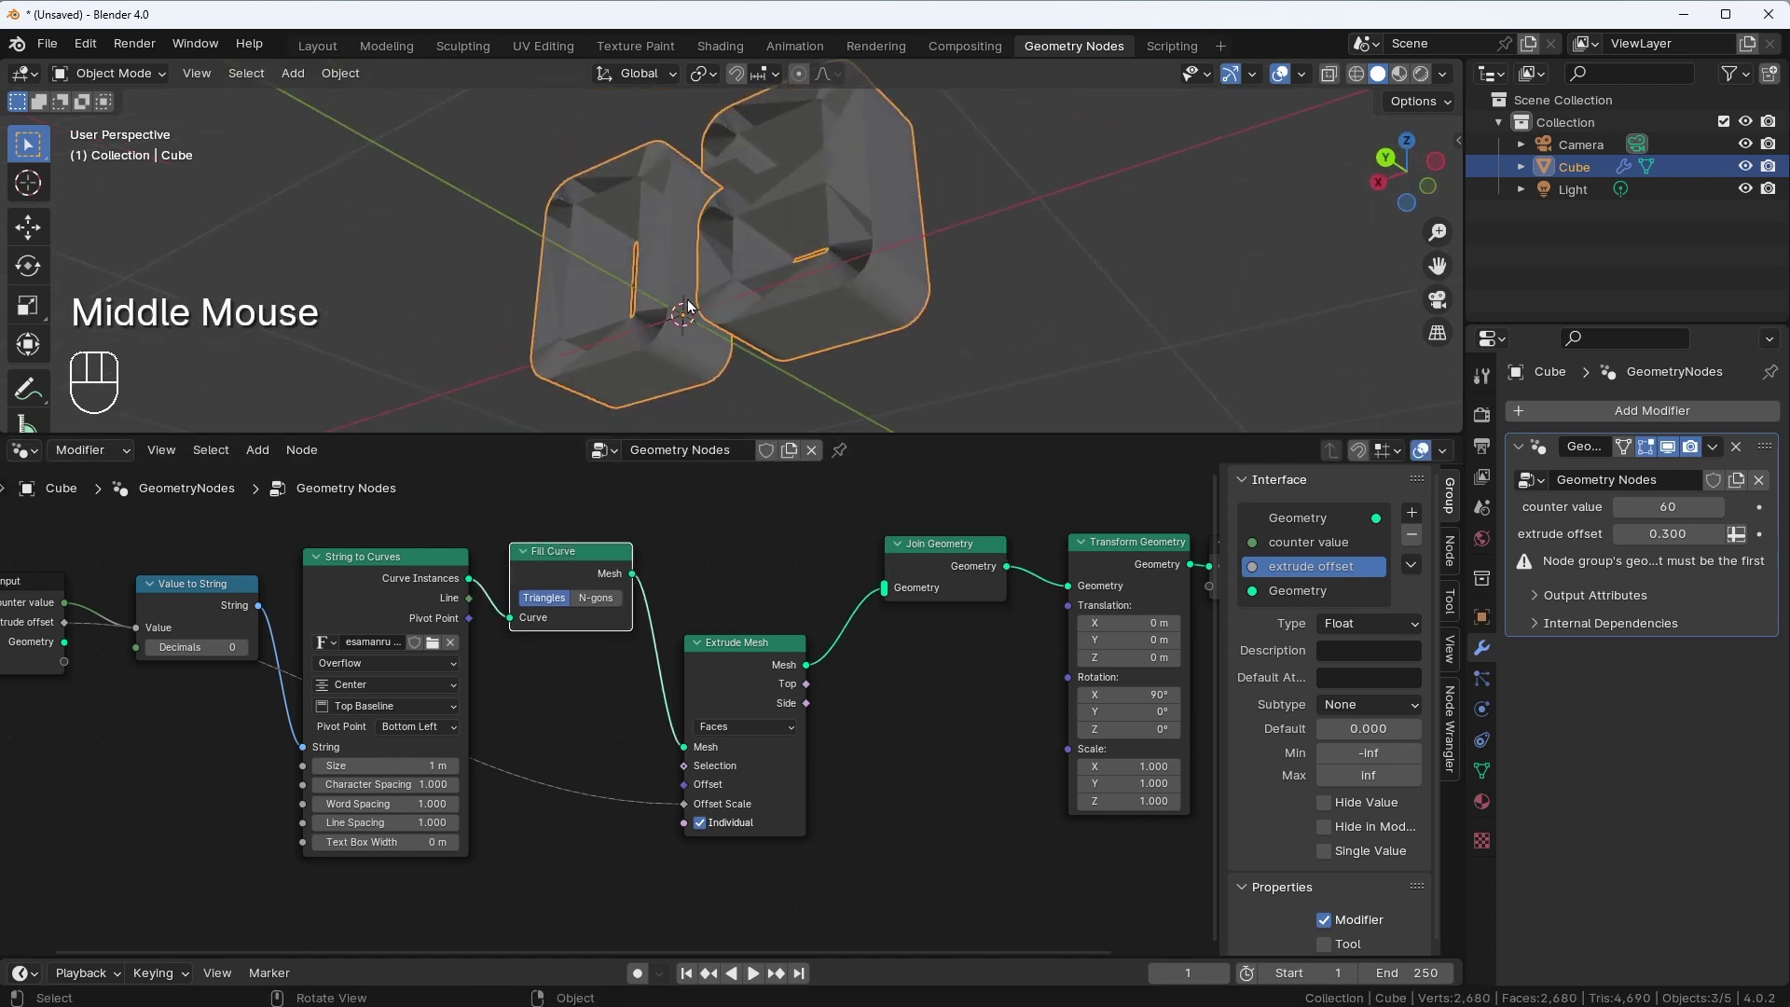
left_click_drag(776, 345, 735, 437)
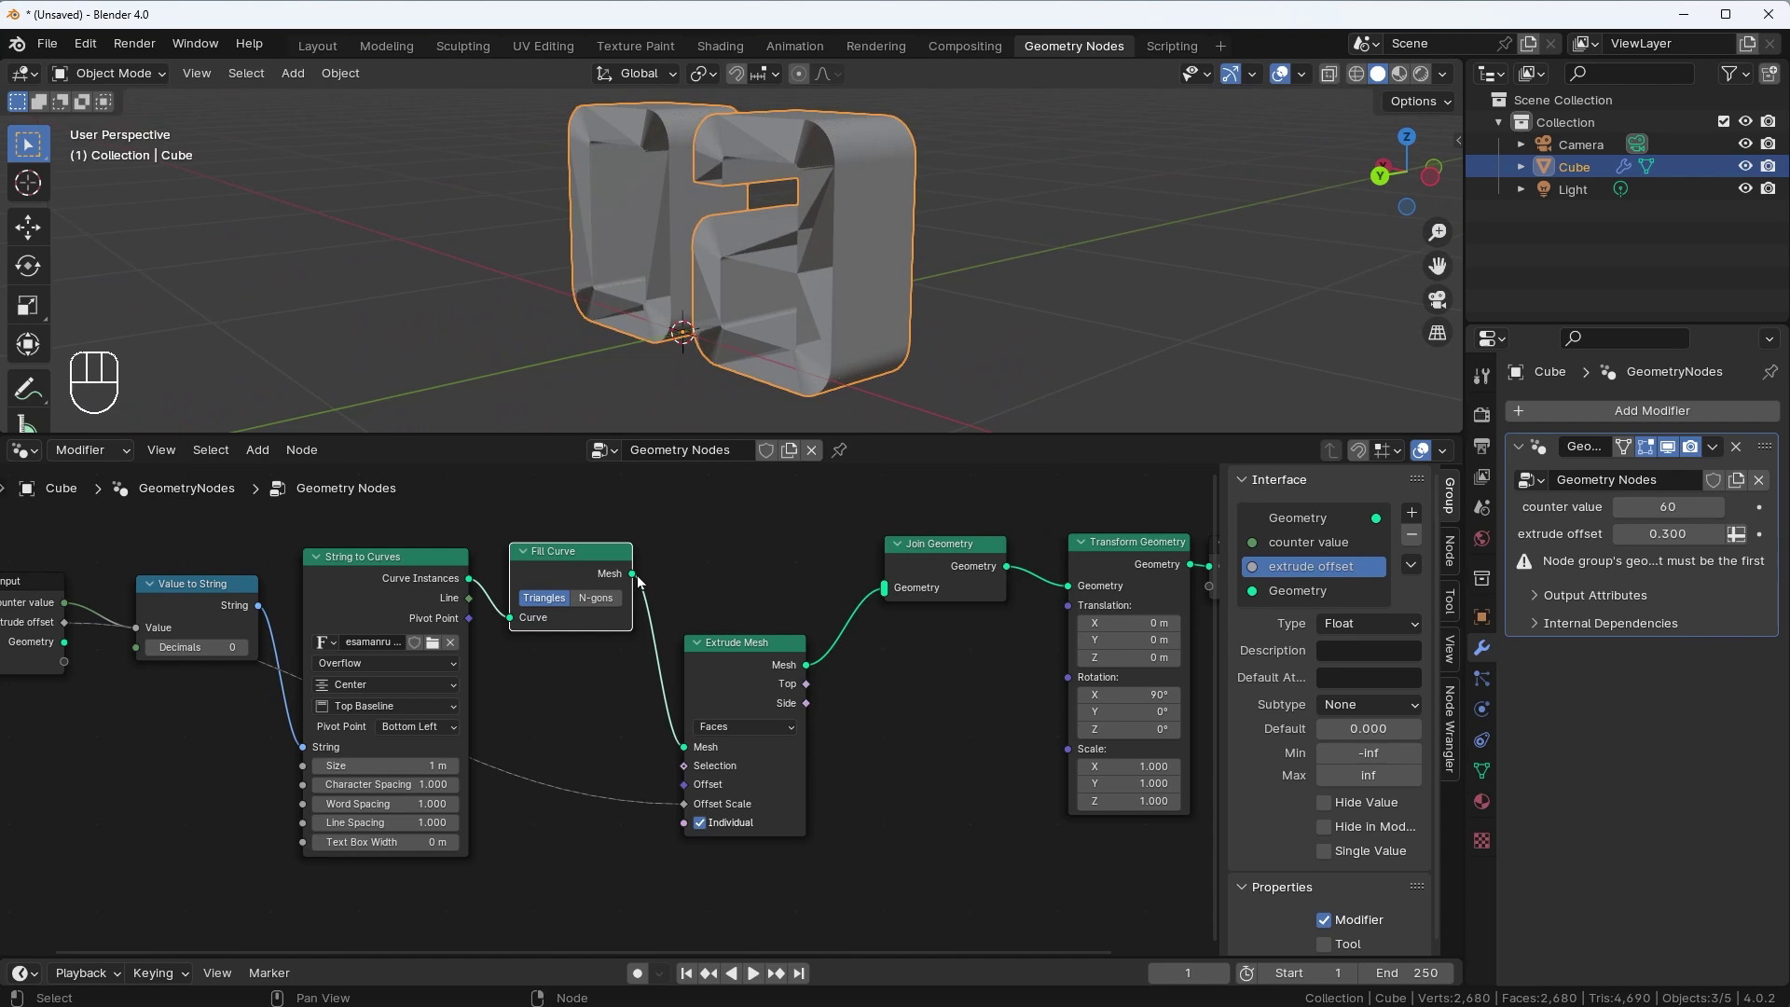
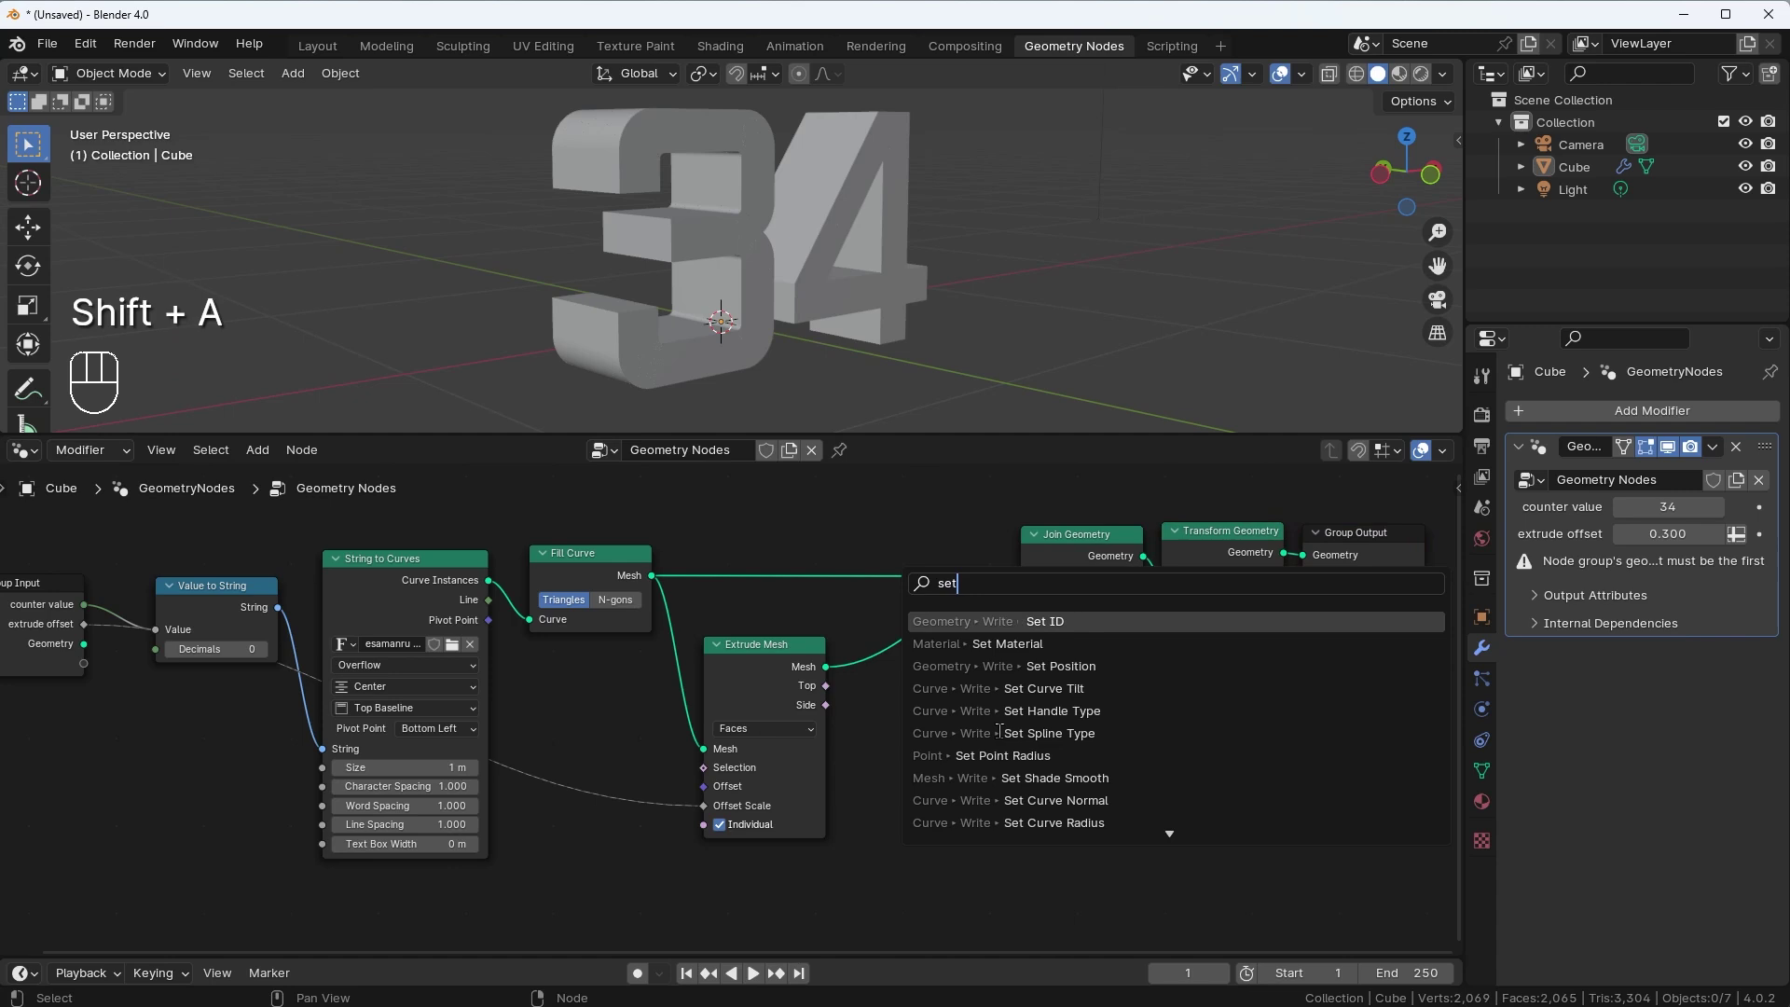
Drop a Set Material node on the link between Extrude Mesh and Join Geometry
left_click(1071, 786)
left_click_drag(938, 706, 872, 760)
left_click(967, 888)
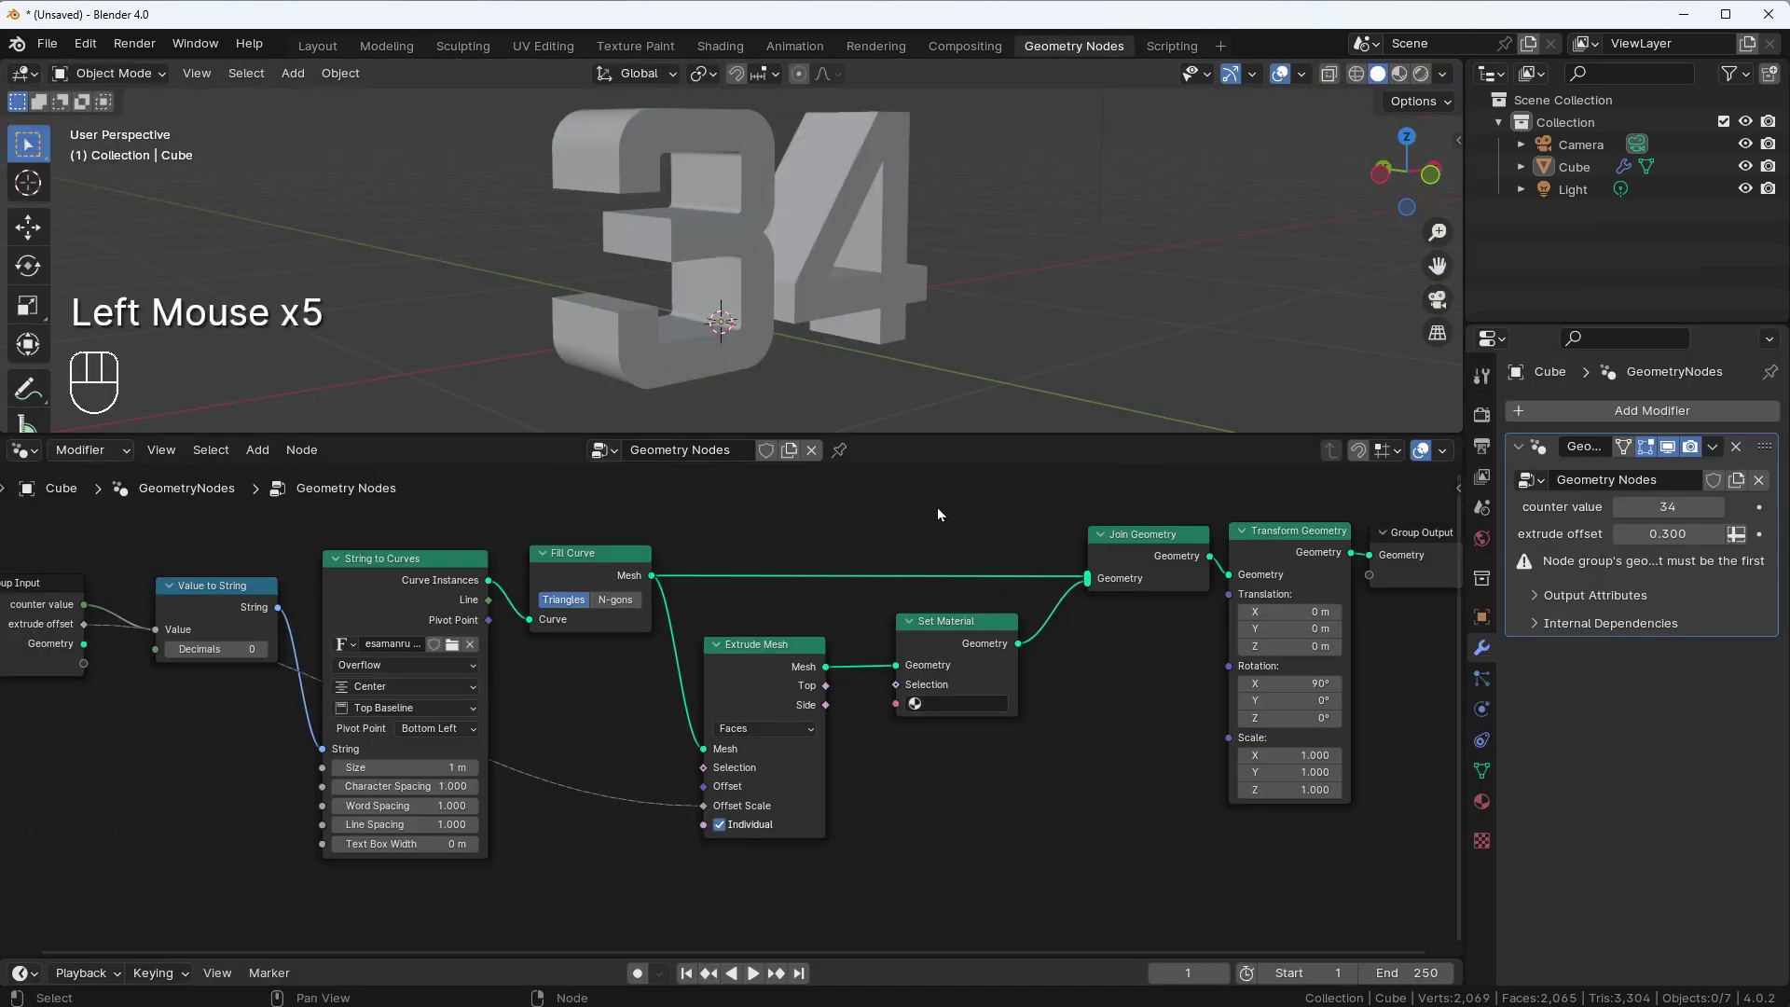
Assign the green material in Set Material and switch the viewport to Material Preview
left_click(979, 626)
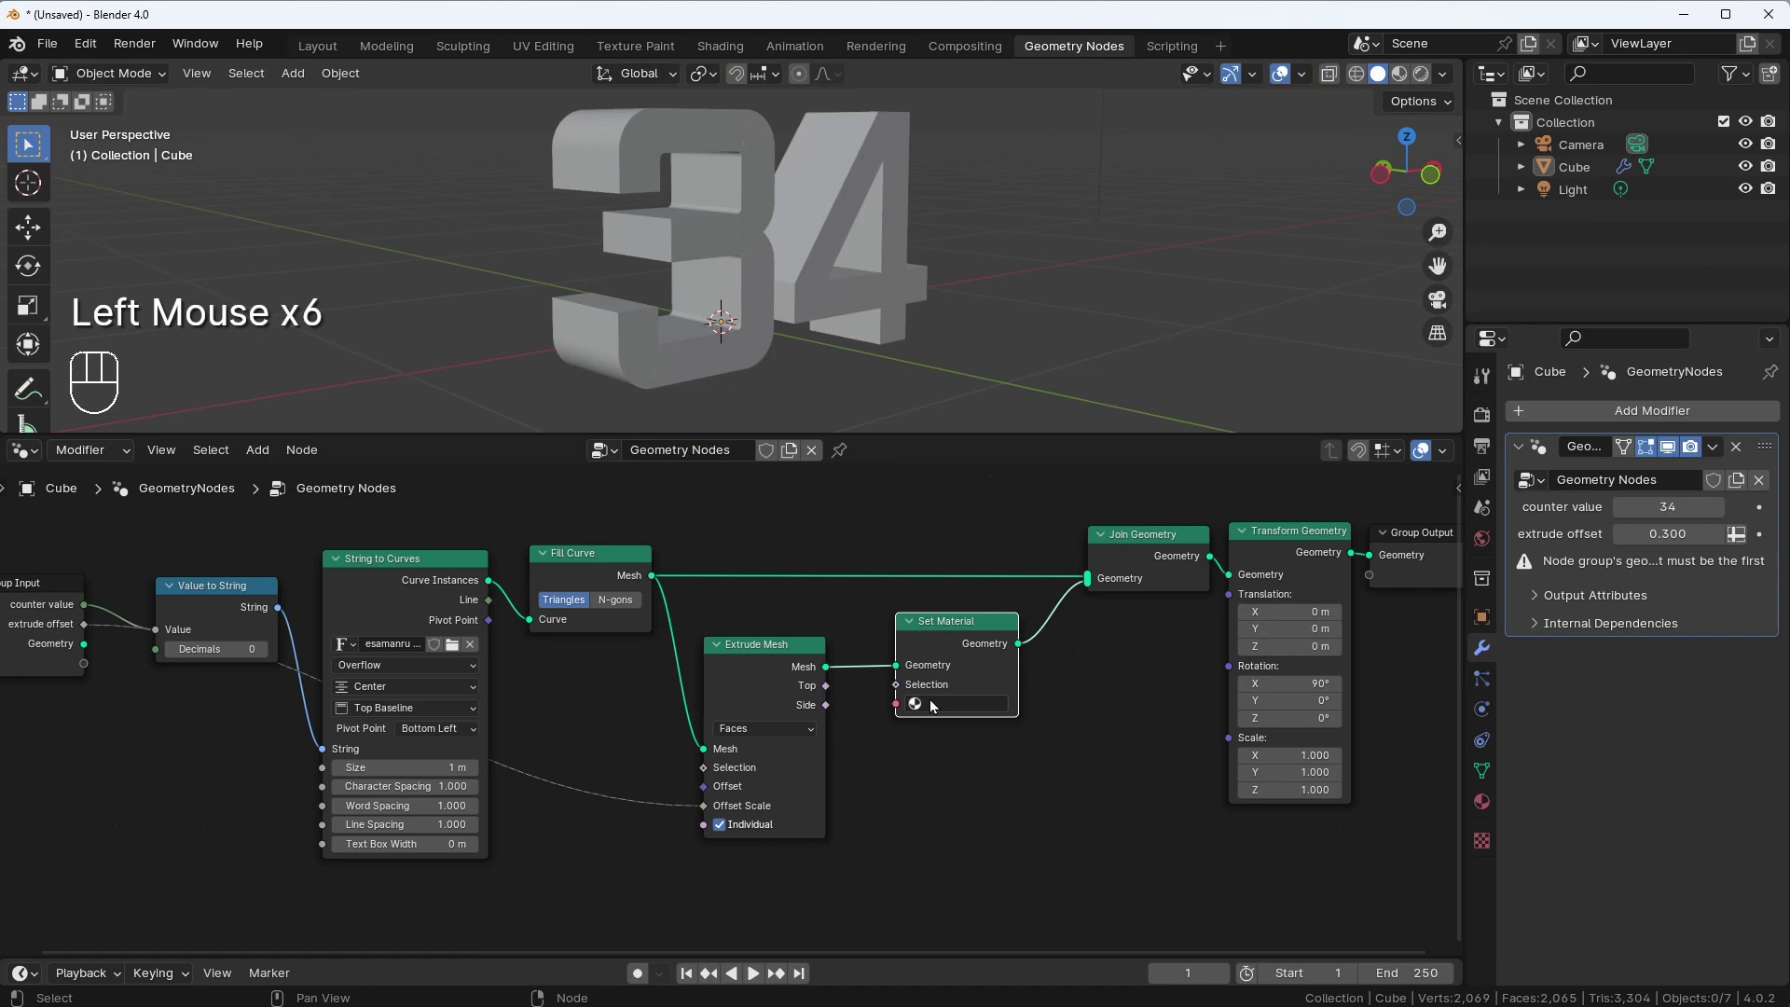
left_click_drag(934, 704, 957, 759)
left_click(1404, 80)
left_click_drag(958, 253, 1275, 187)
left_click(1427, 80)
left_click_drag(1043, 217, 1033, 276)
left_click(617, 558)
left_click(1124, 537)
Duplicate the green Set Material node for the flat front-face branch
left_click(986, 626)
key("shift+d")
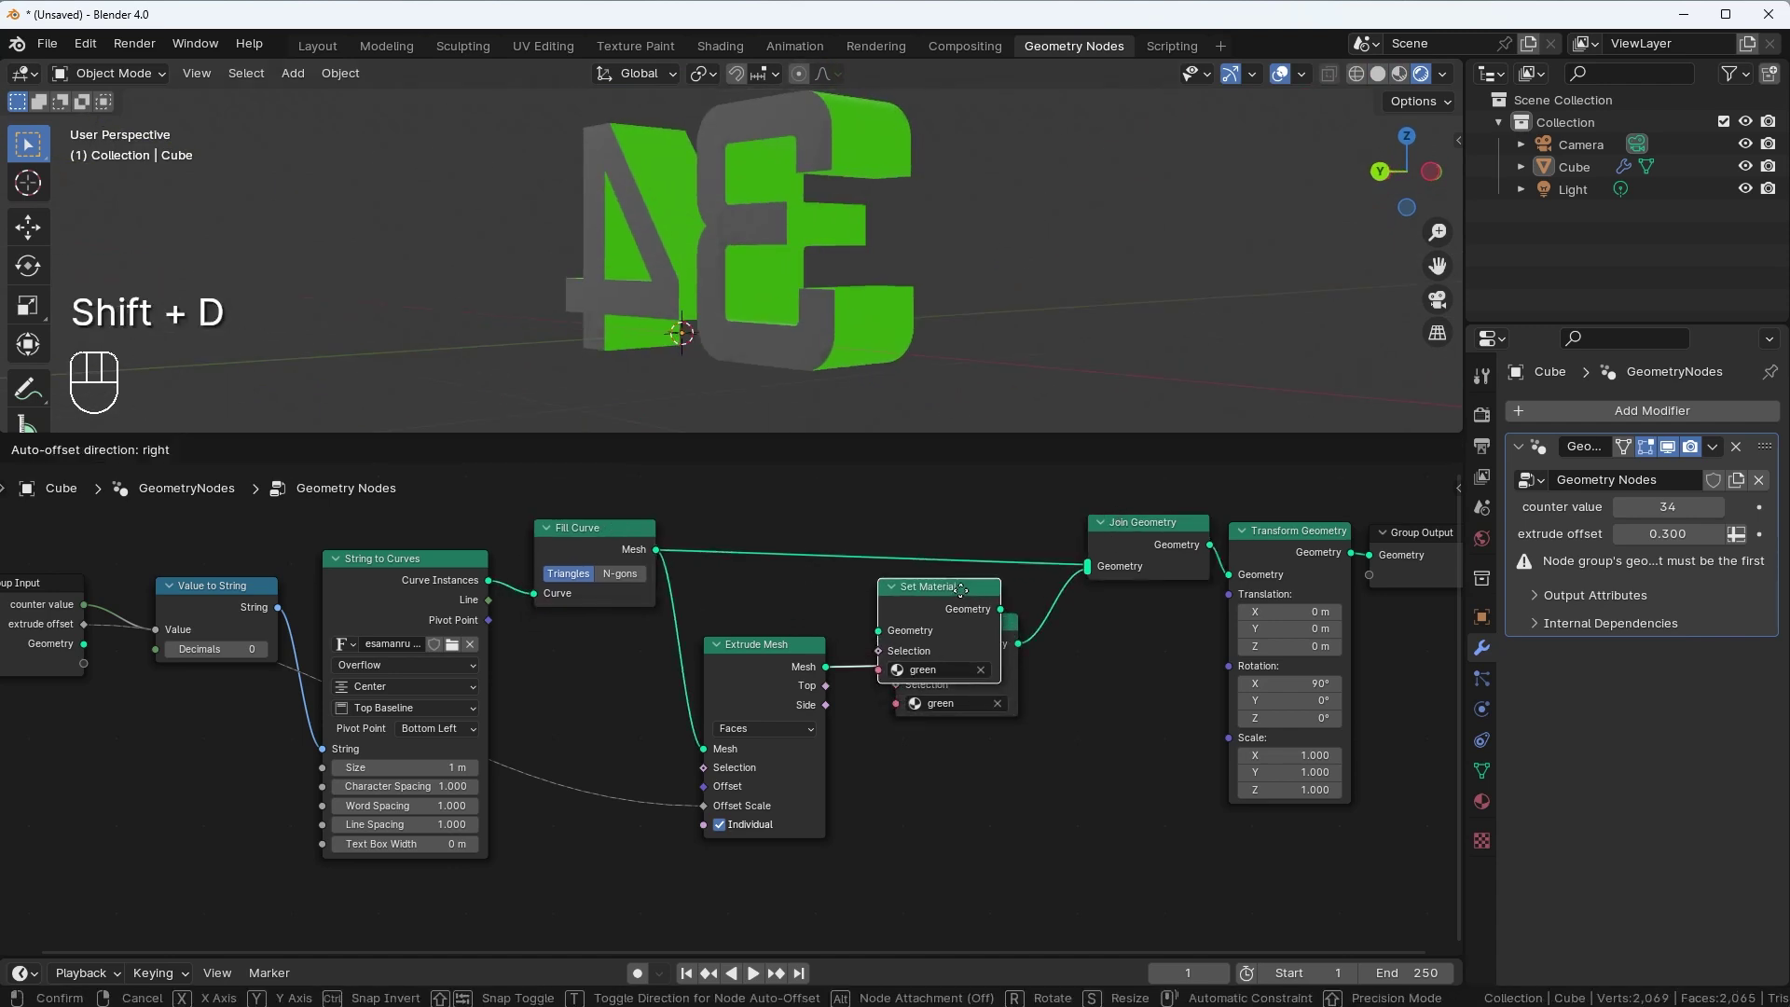
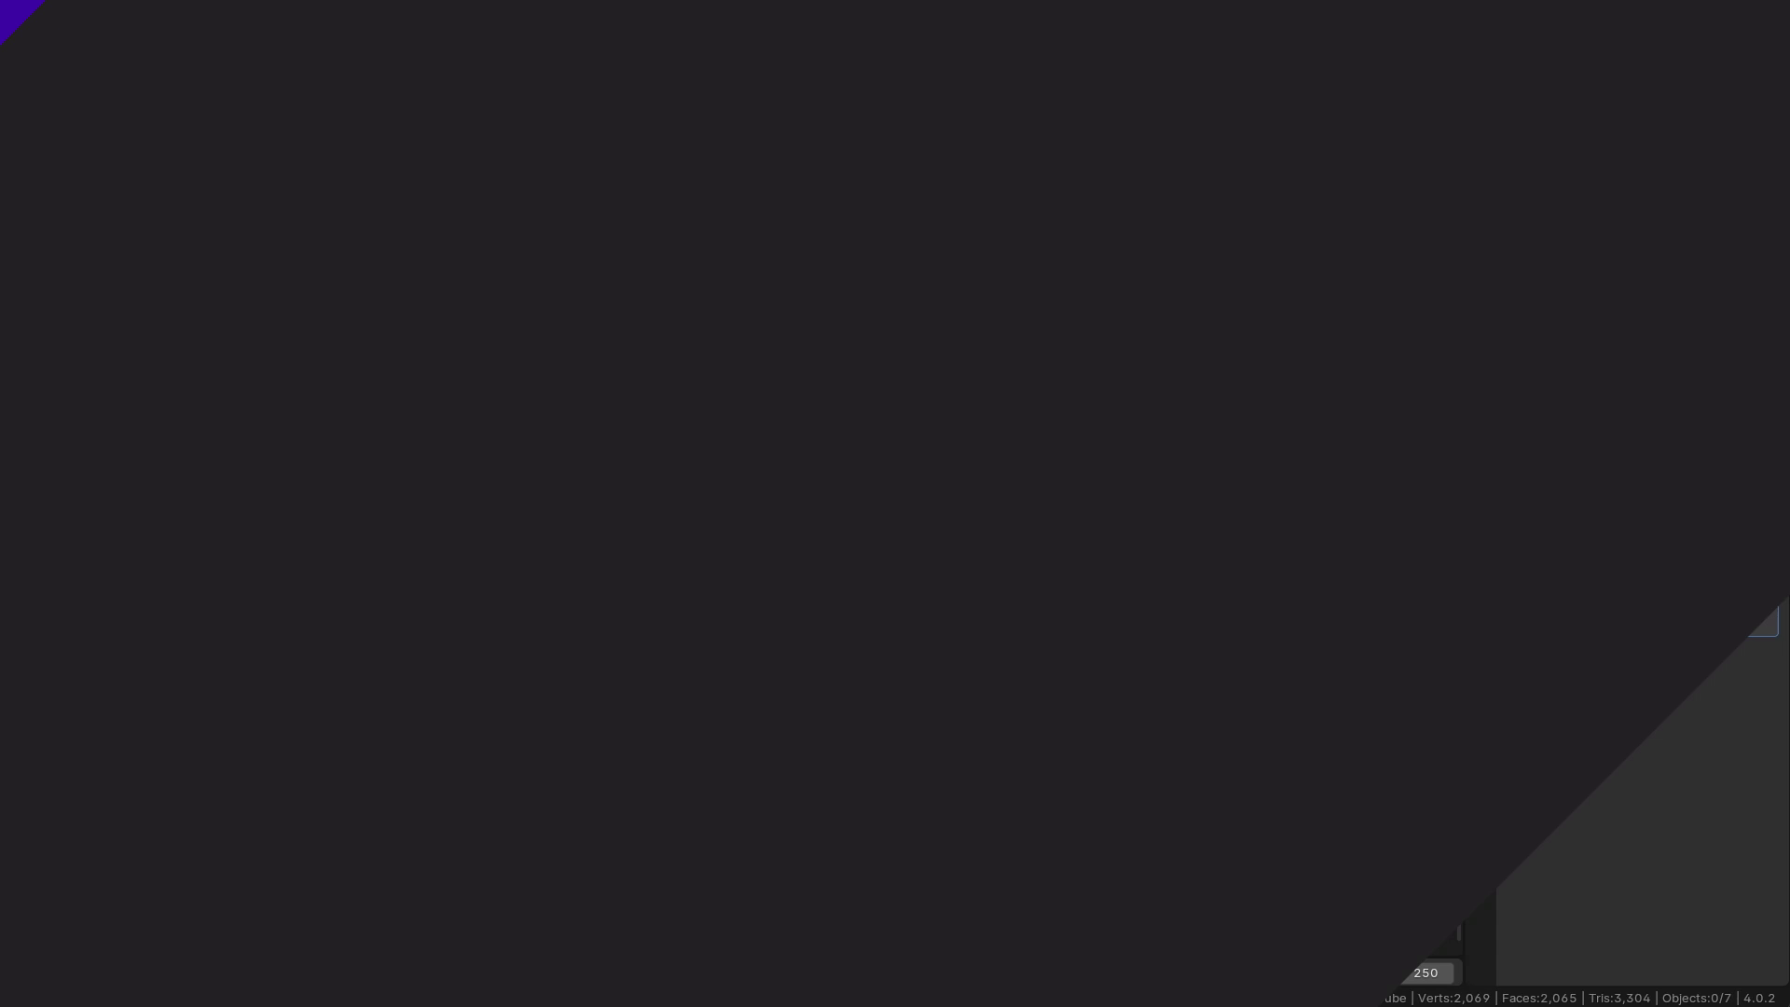
Route the black Set Material output through a new Set Position node into Join Geometry
key("shift+a")
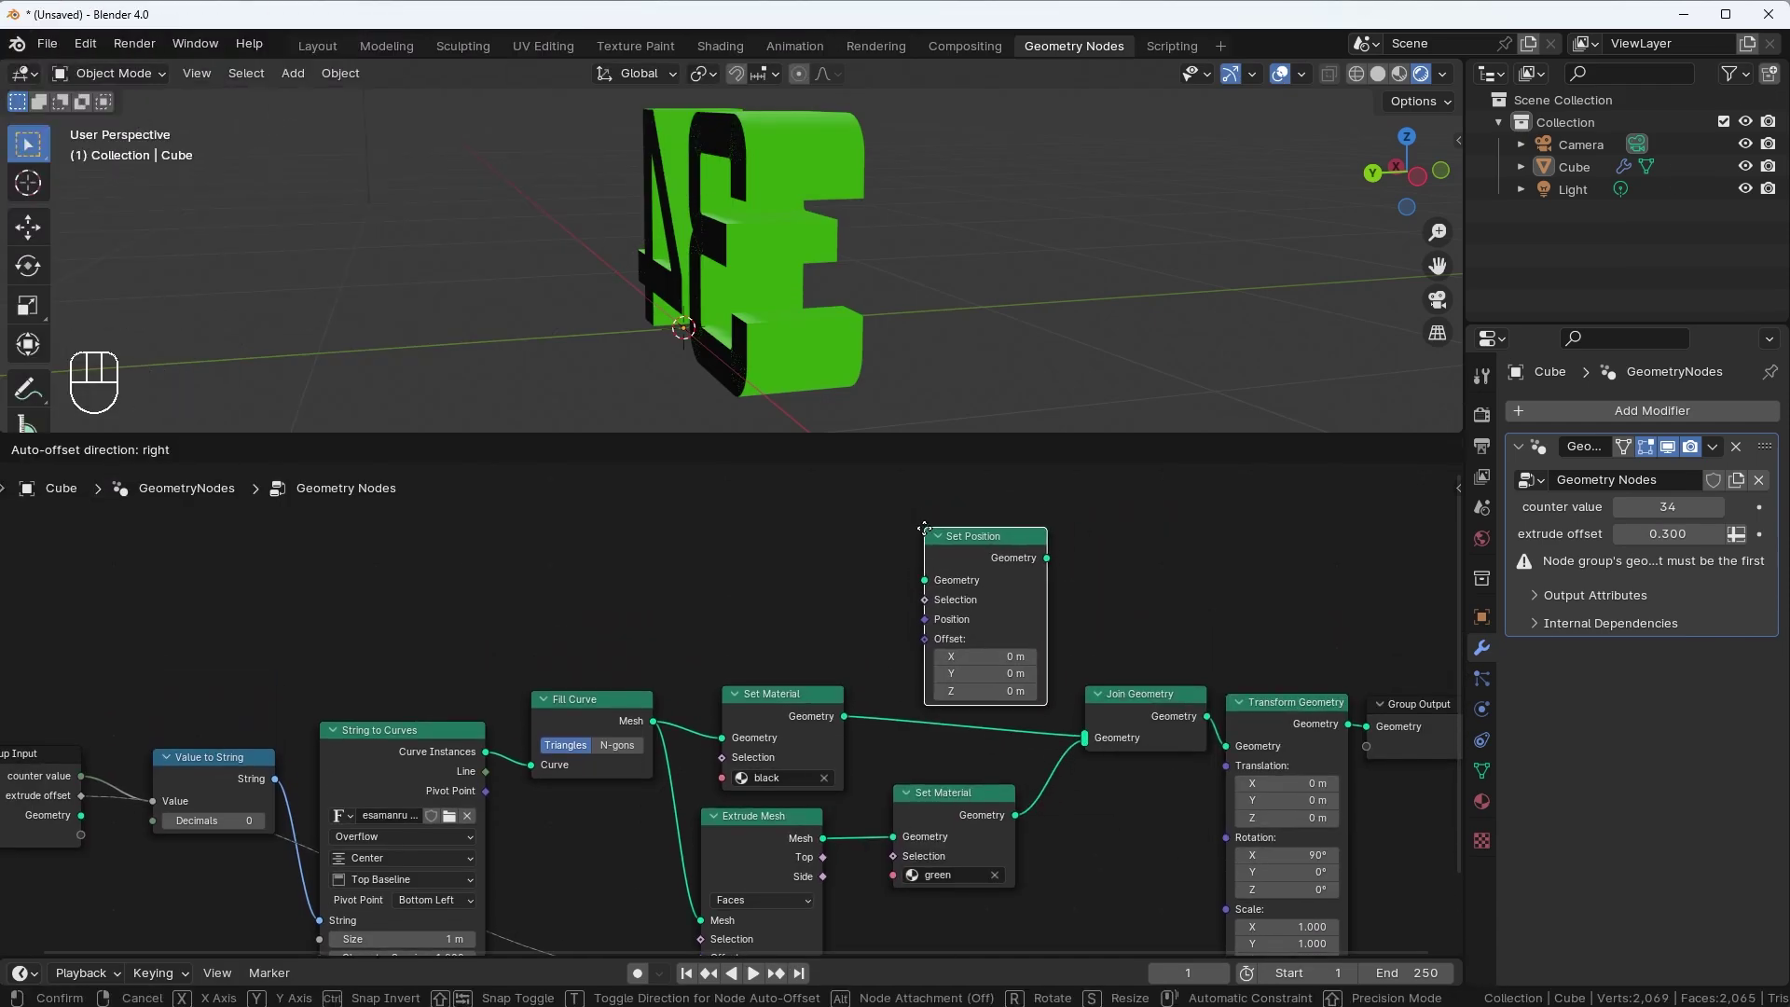
left_click(785, 696)
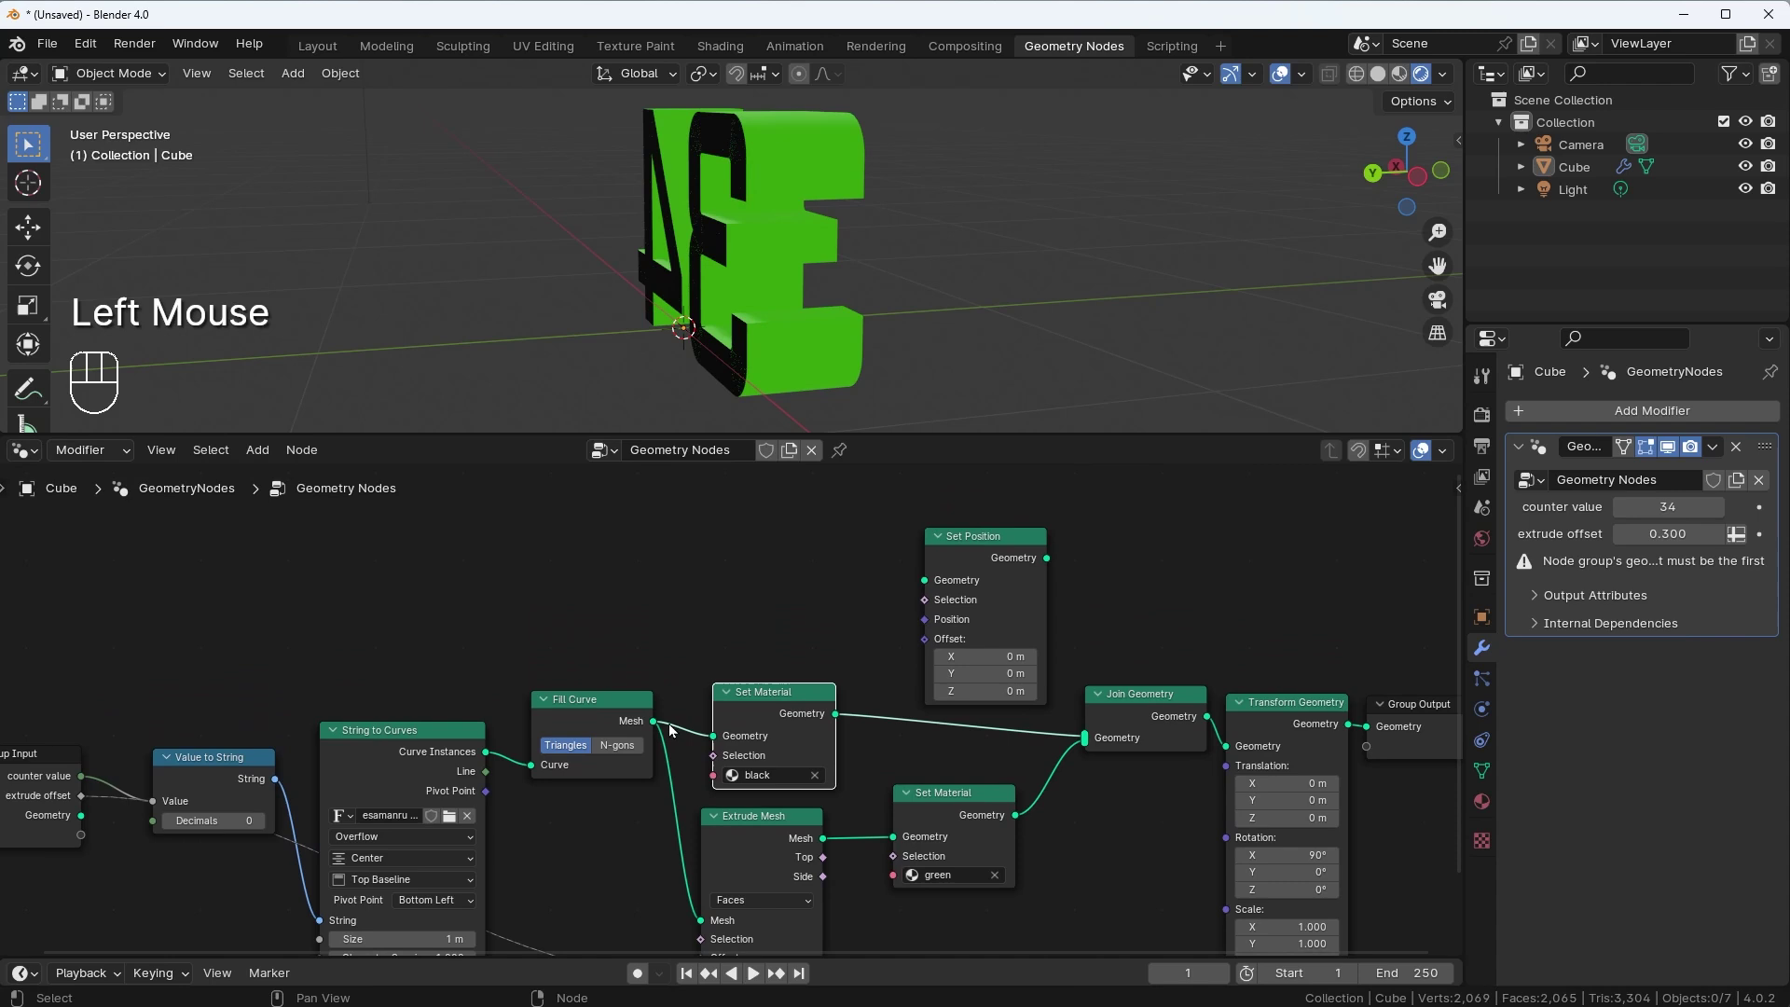
left_click_drag(657, 727, 677, 634)
left_click(796, 692)
left_click_drag(841, 720, 931, 587)
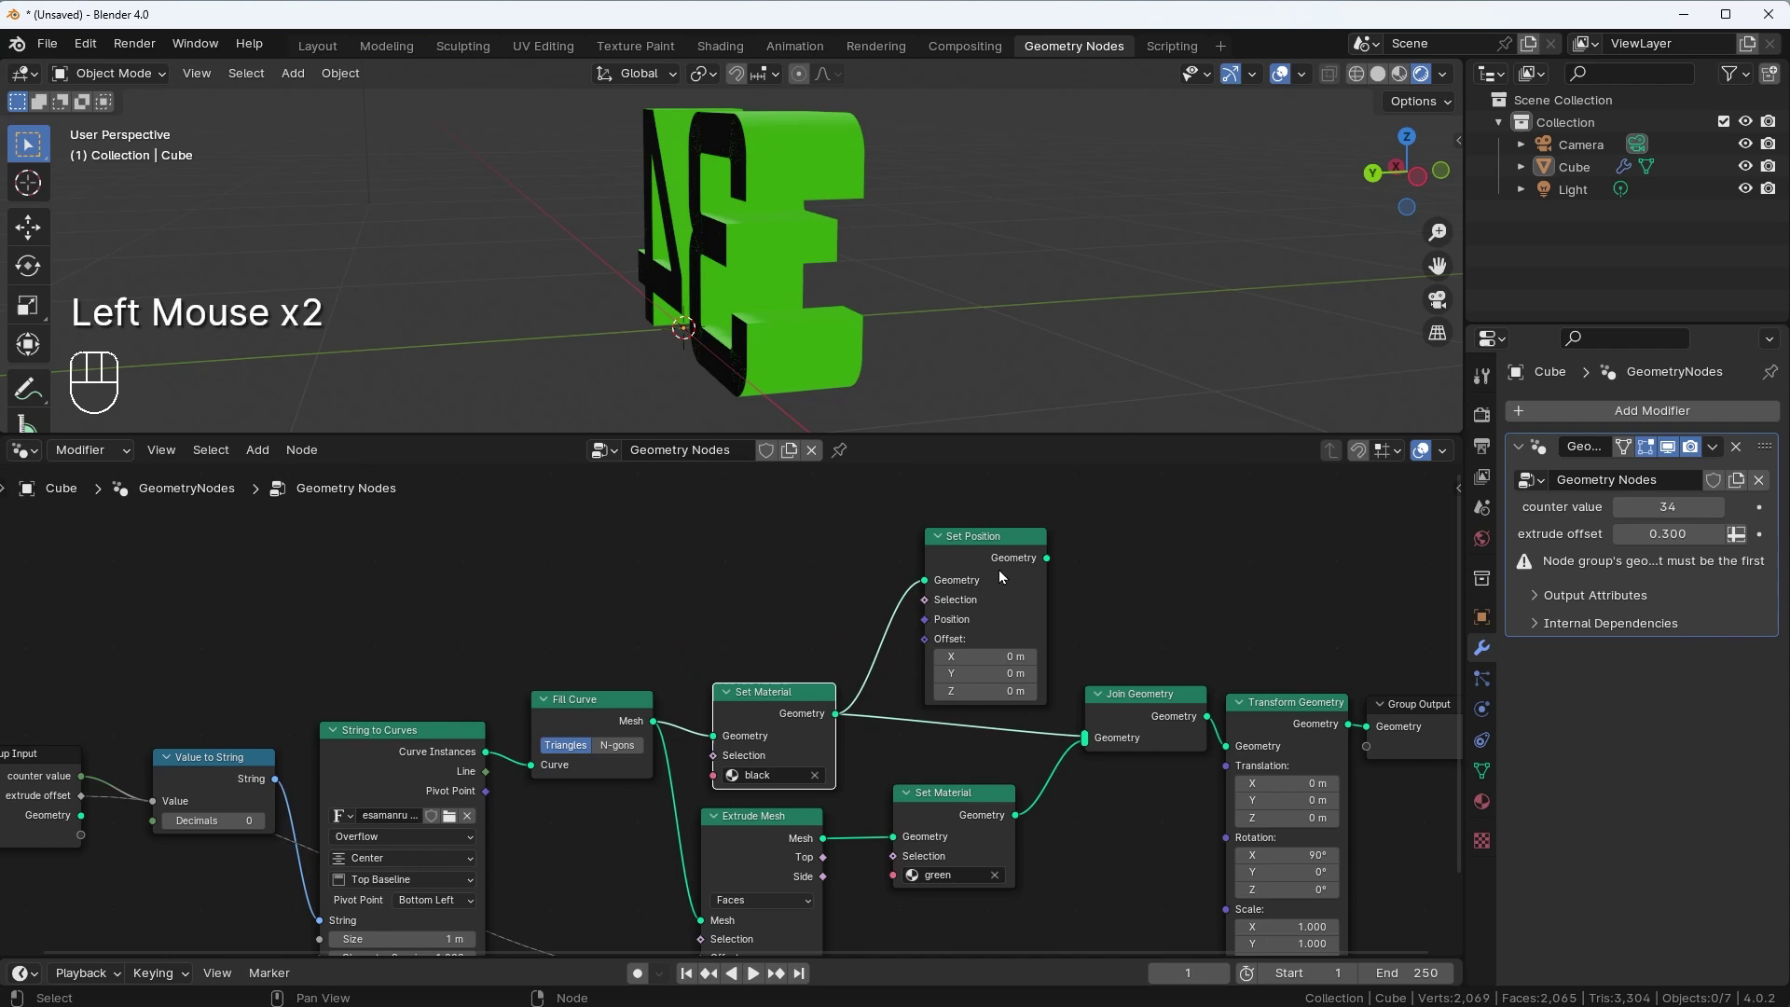
left_click_drag(1054, 562, 1085, 733)
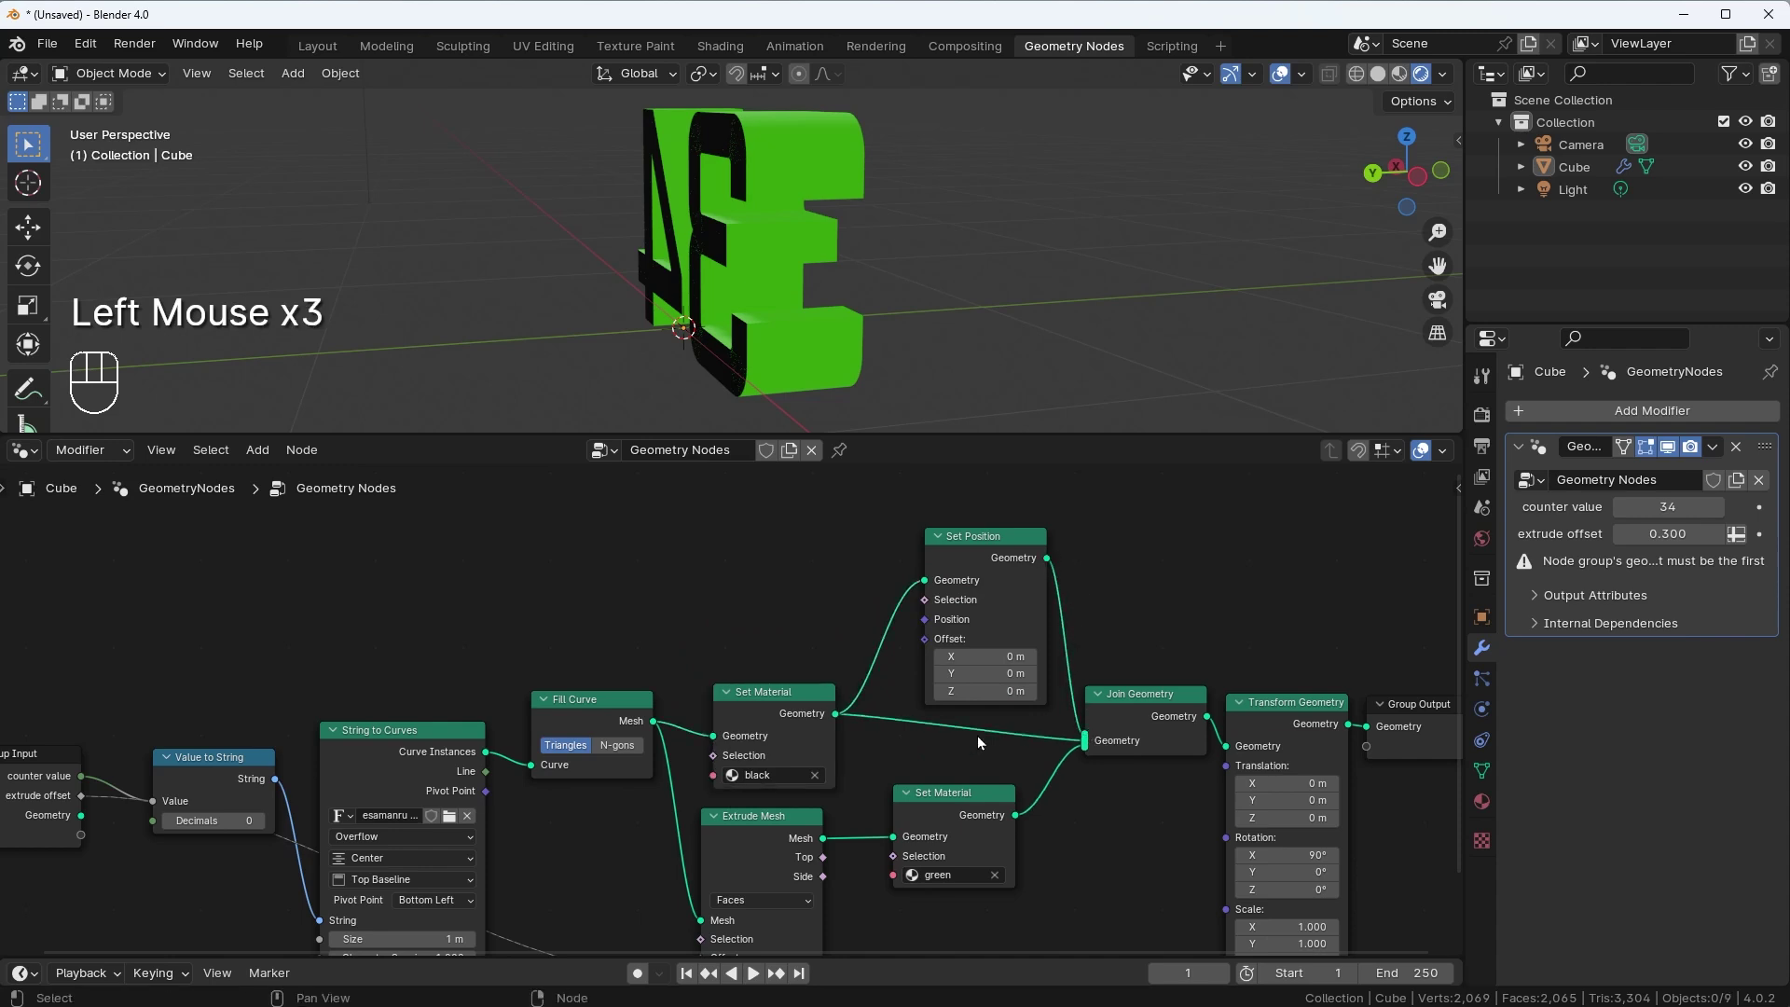
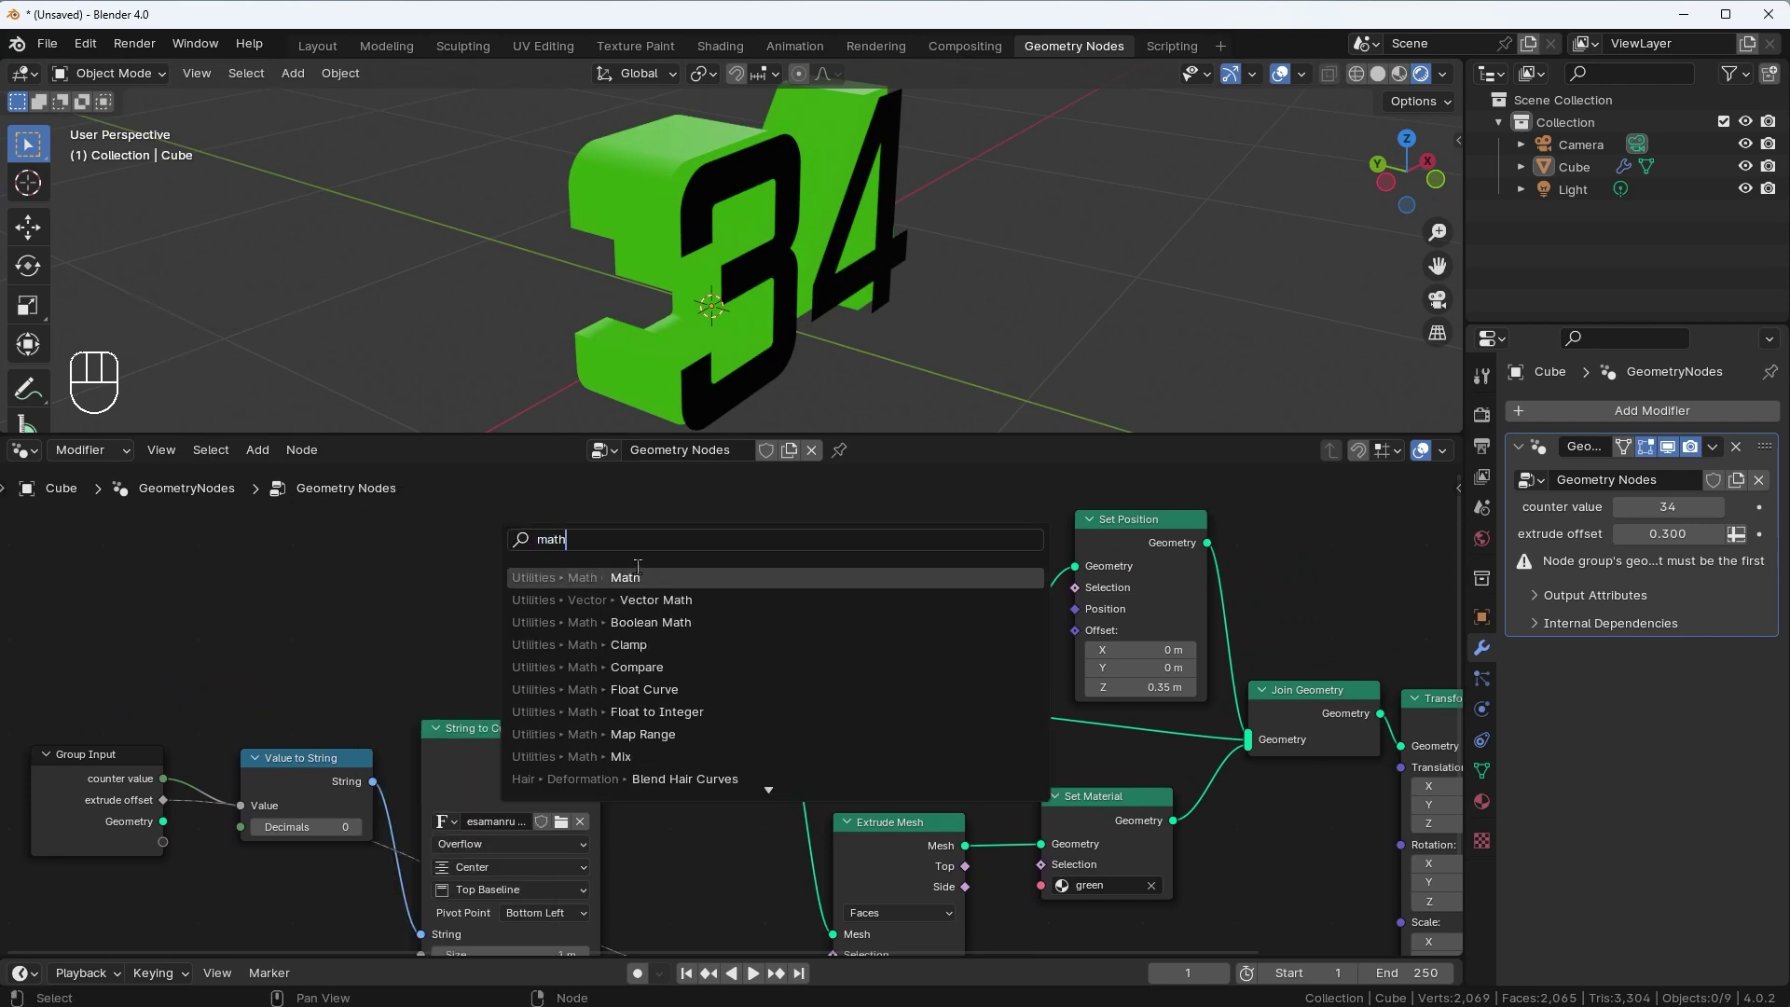
Add a Math Add node taking the extrude offset plus 0.001 and wire it toward Set Position
left_click(829, 591)
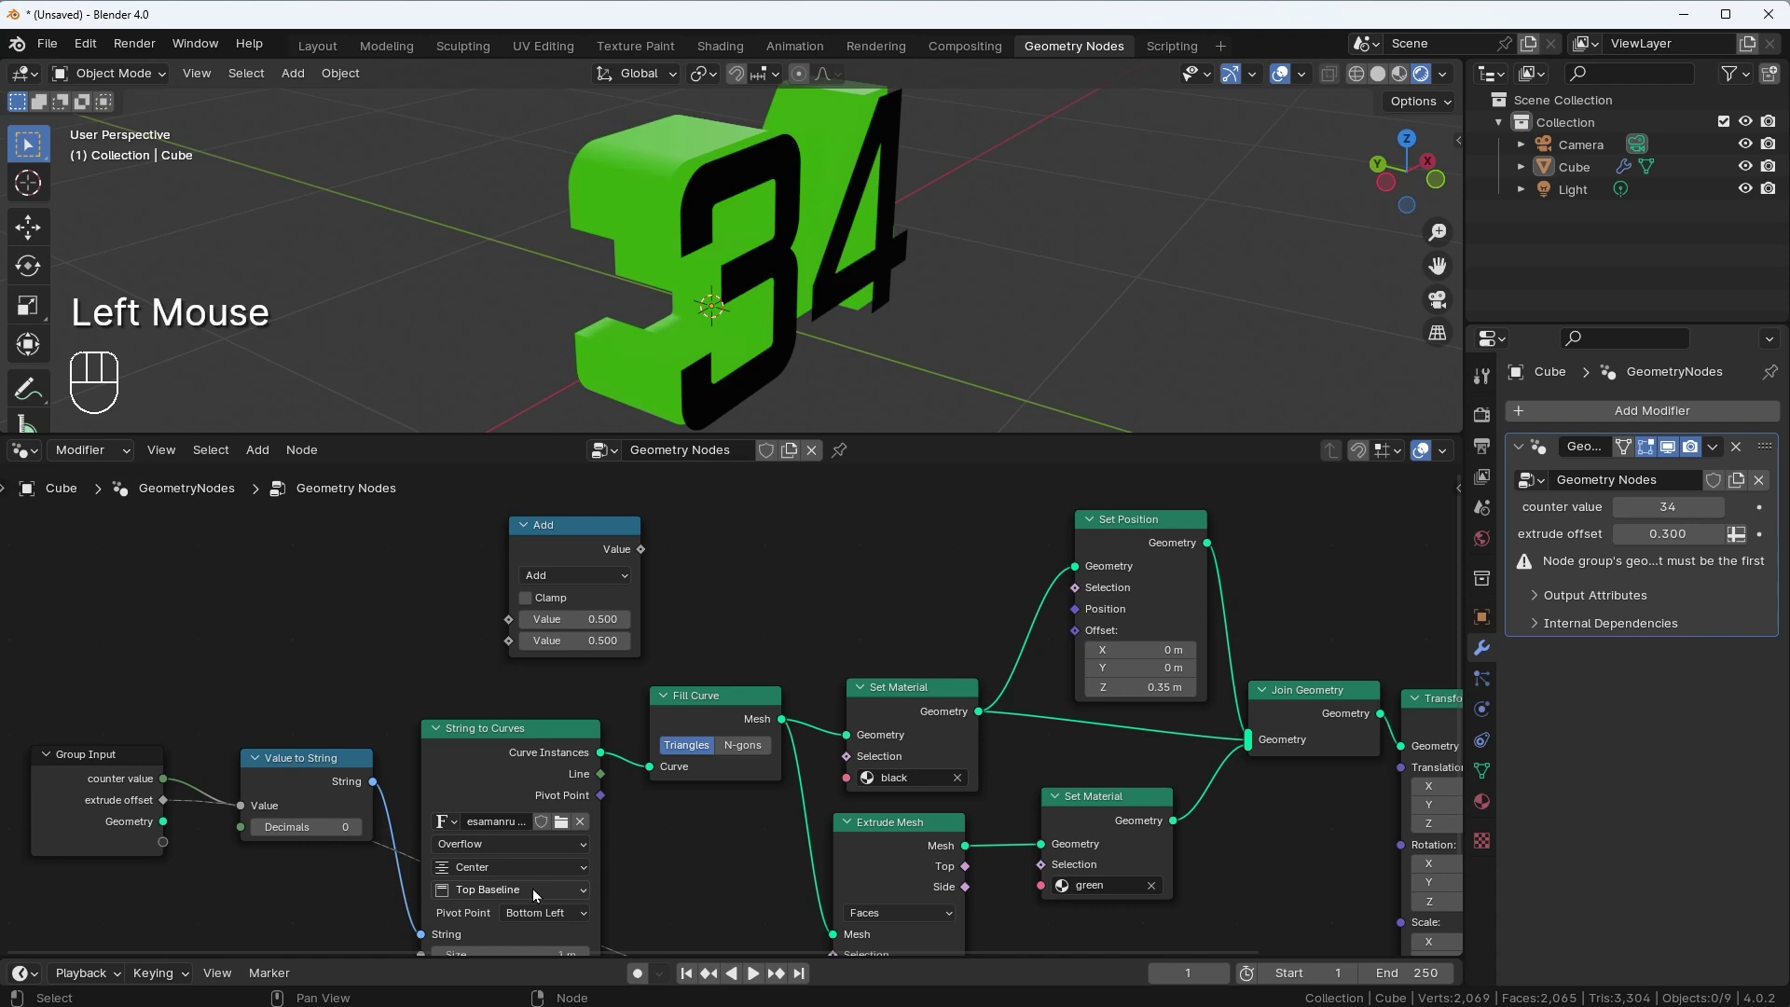
left_click_drag(169, 805, 513, 630)
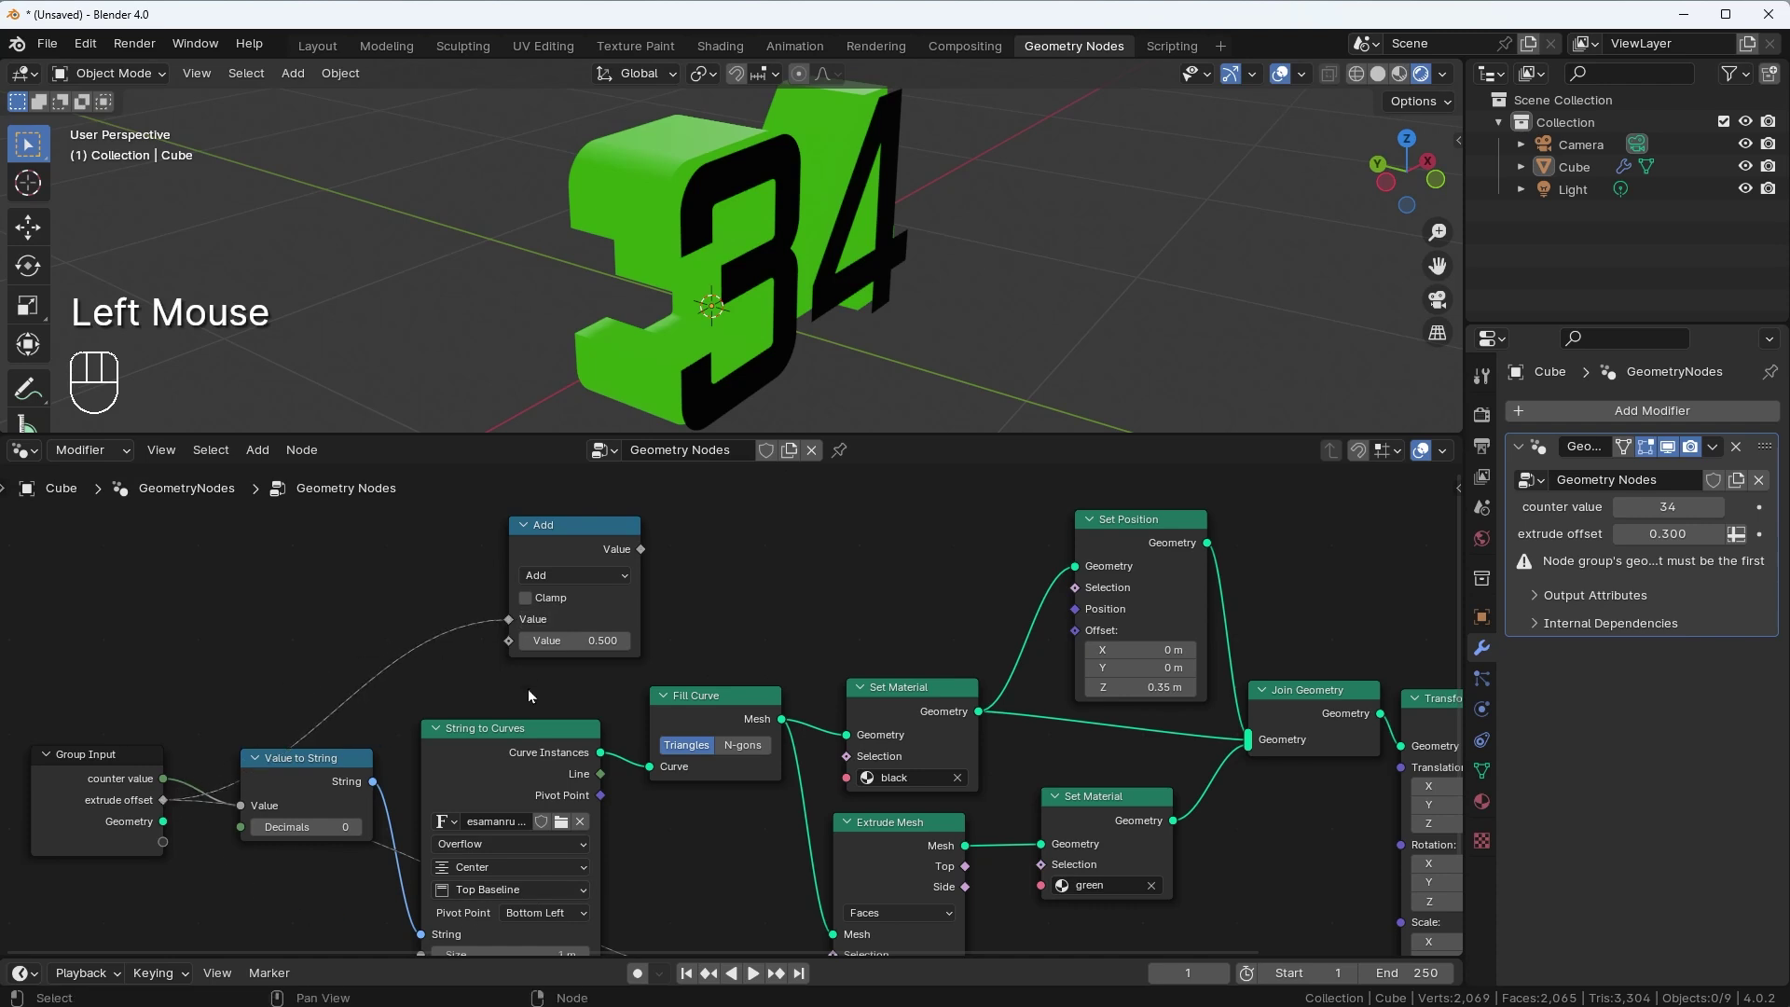
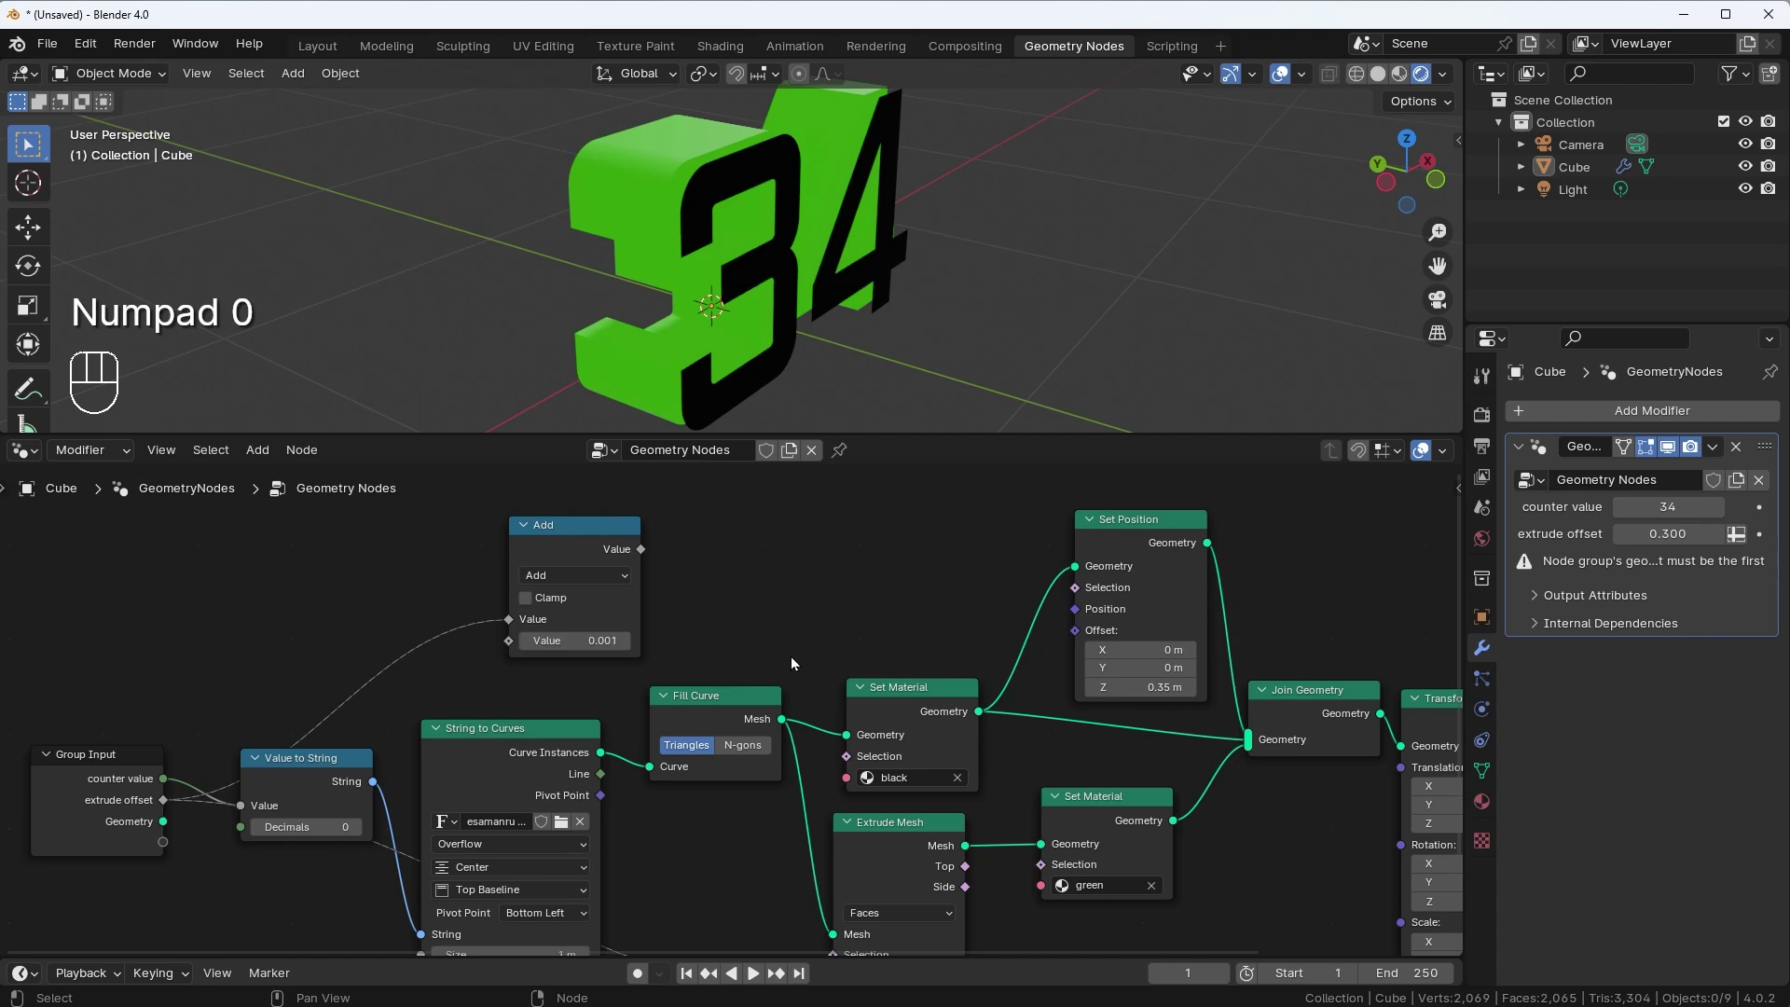
left_click(597, 528)
left_click_drag(660, 549, 1085, 638)
middle_click(1007, 295)
scroll("down", 3)
left_click_drag(1022, 255, 939, 228)
middle_click(981, 235)
left_click_drag(994, 249, 1042, 303)
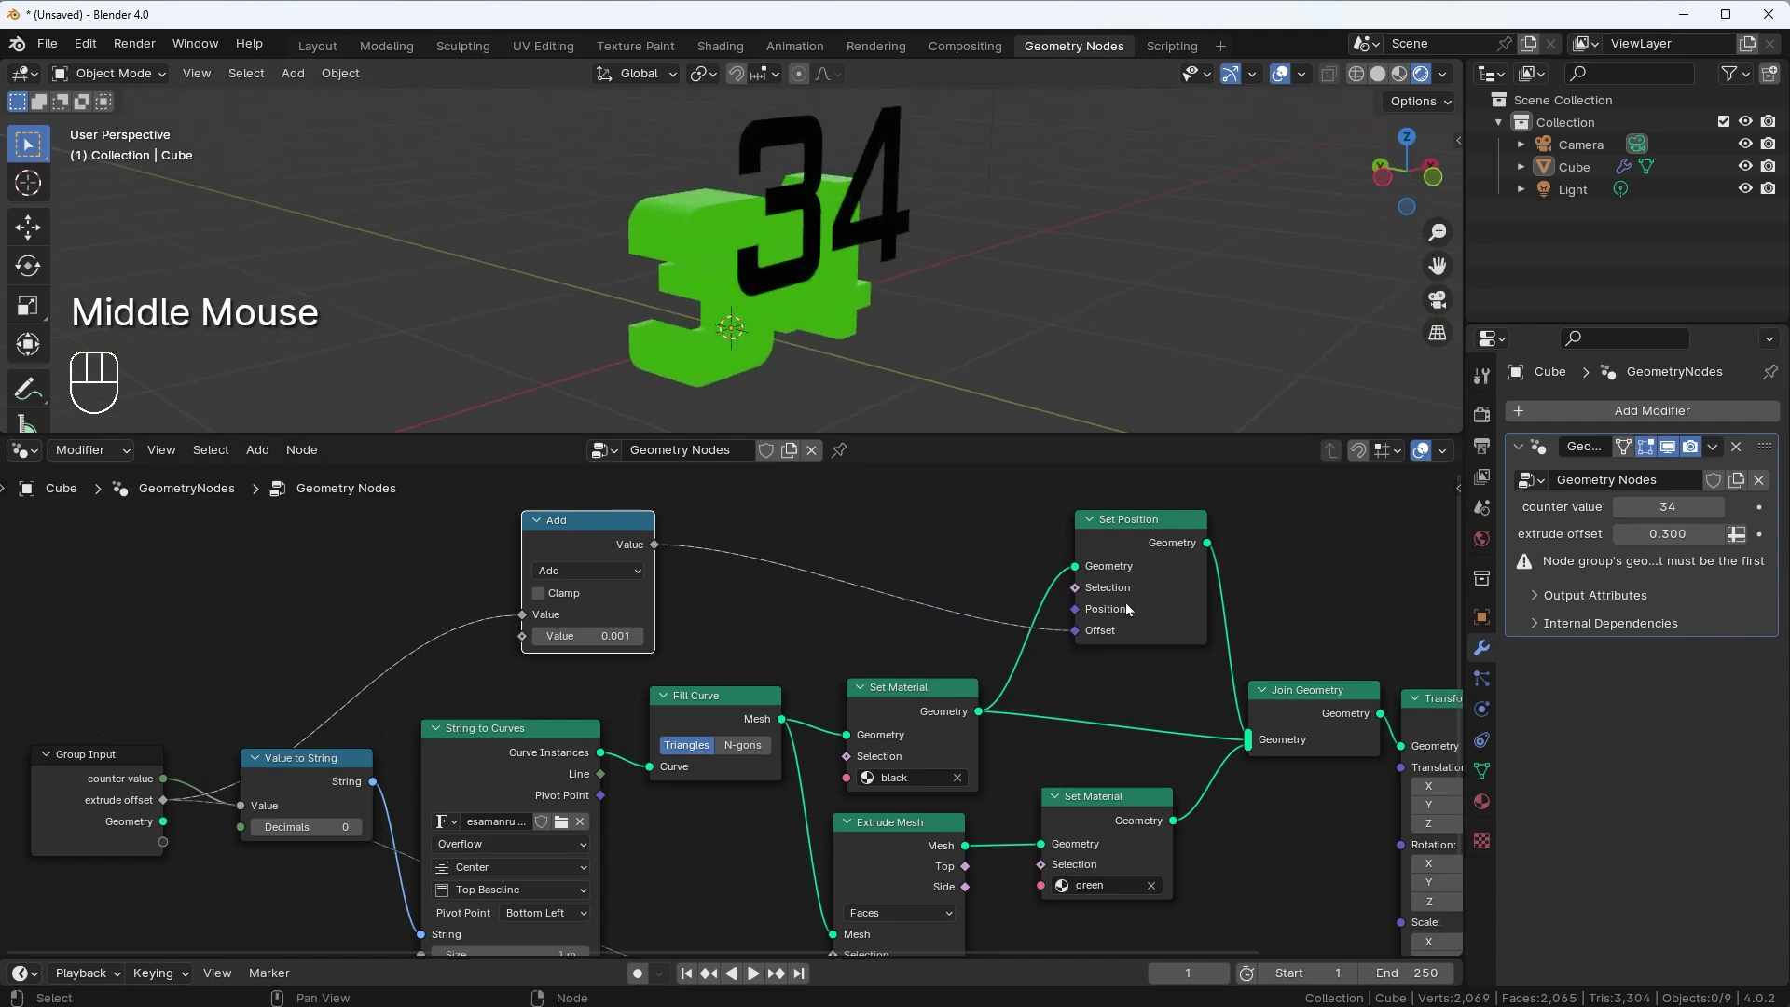
Remove the direct scalar link into the Set Position offset and adjust the Add node values
right_click(886, 533)
left_click_drag(832, 609, 807, 618)
left_click(621, 529)
left_click(1168, 609)
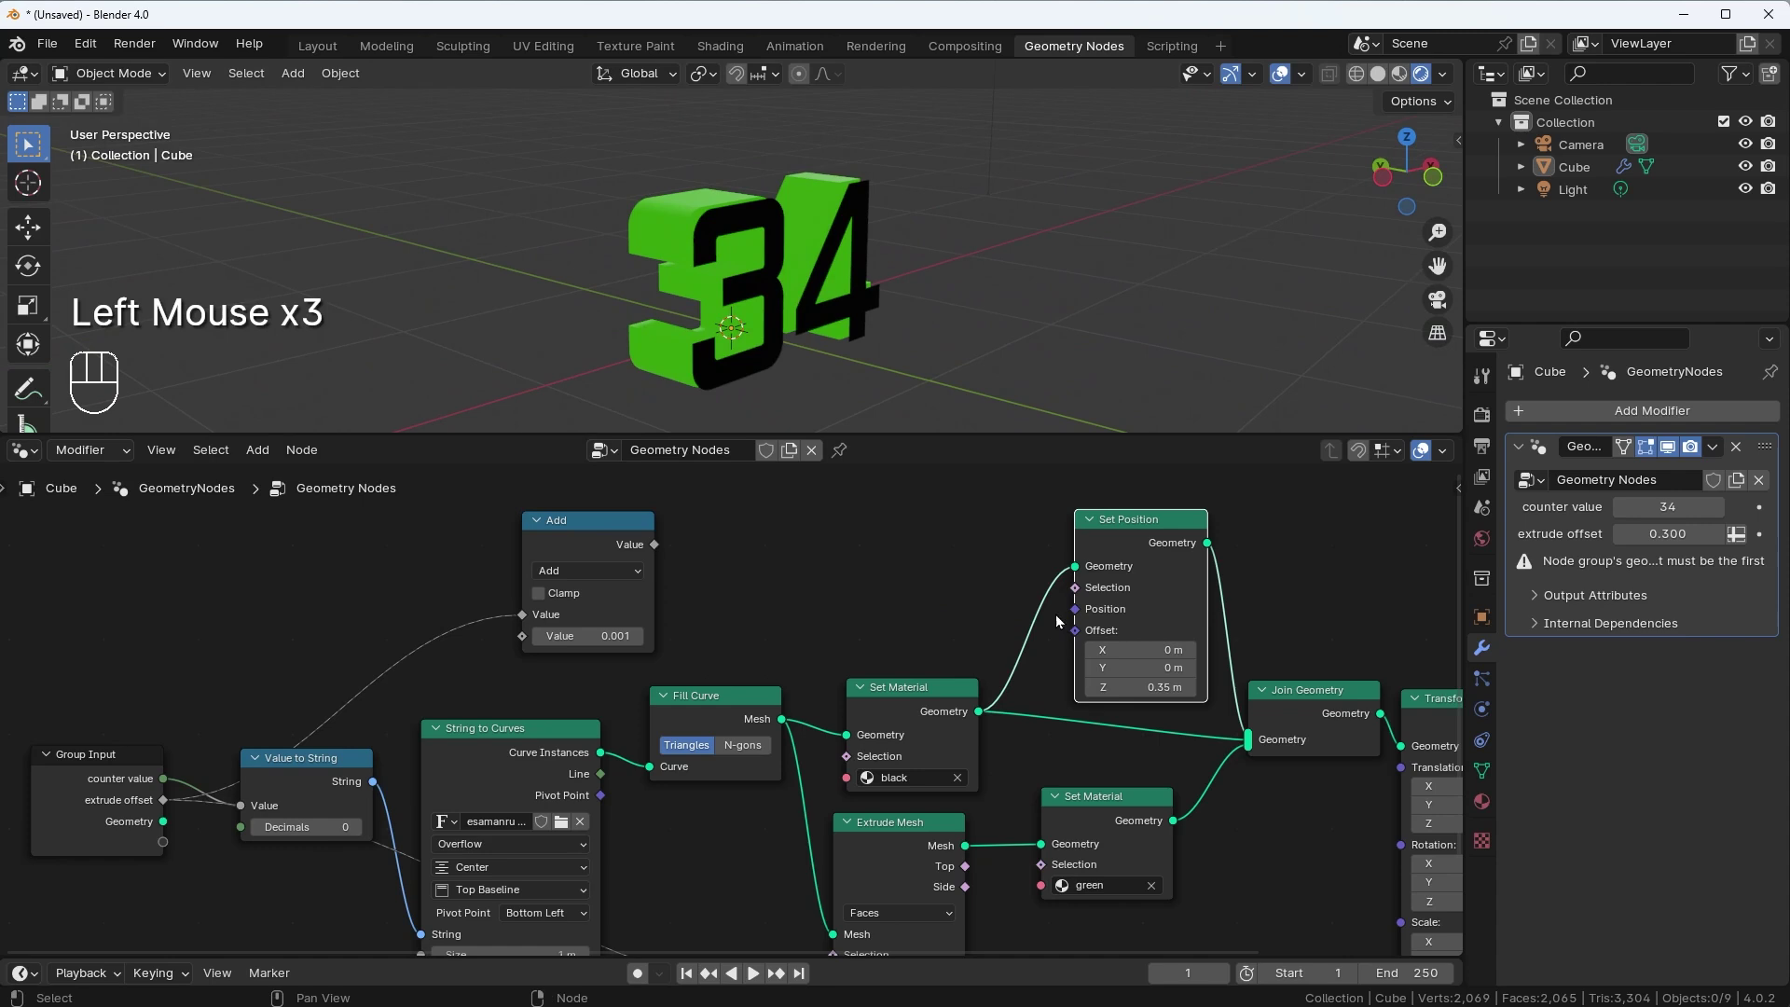
left_click_drag(1340, 834, 1191, 773)
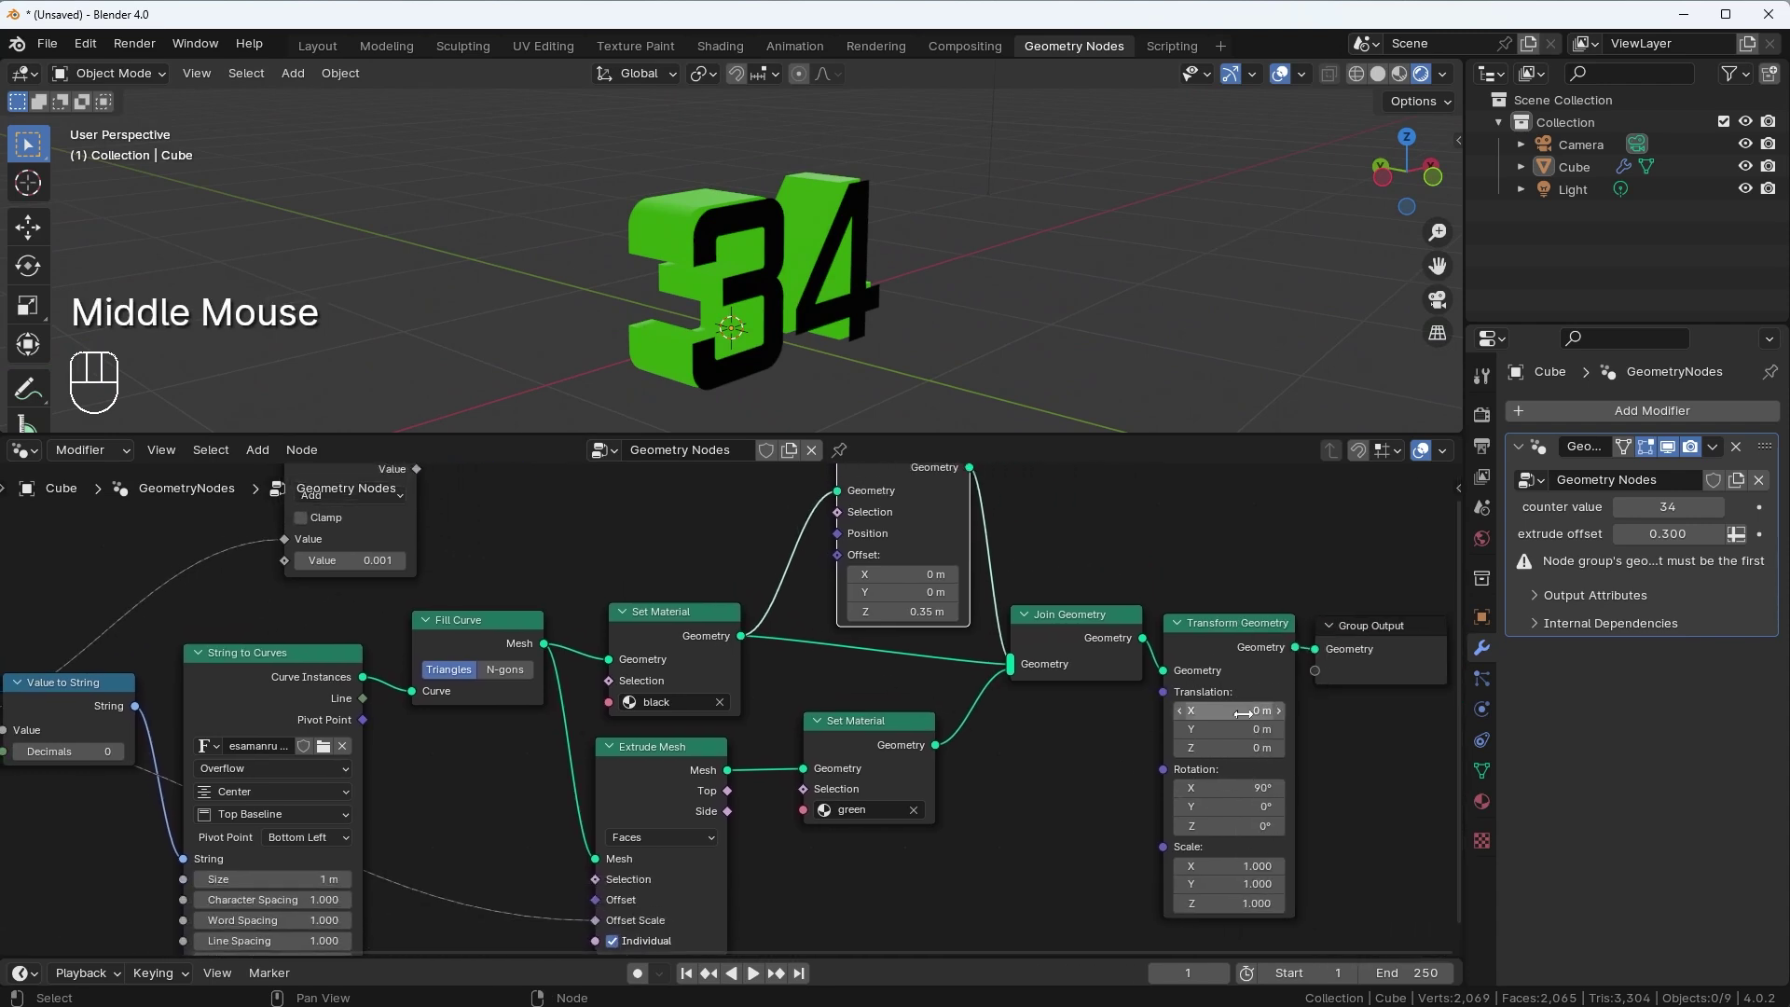
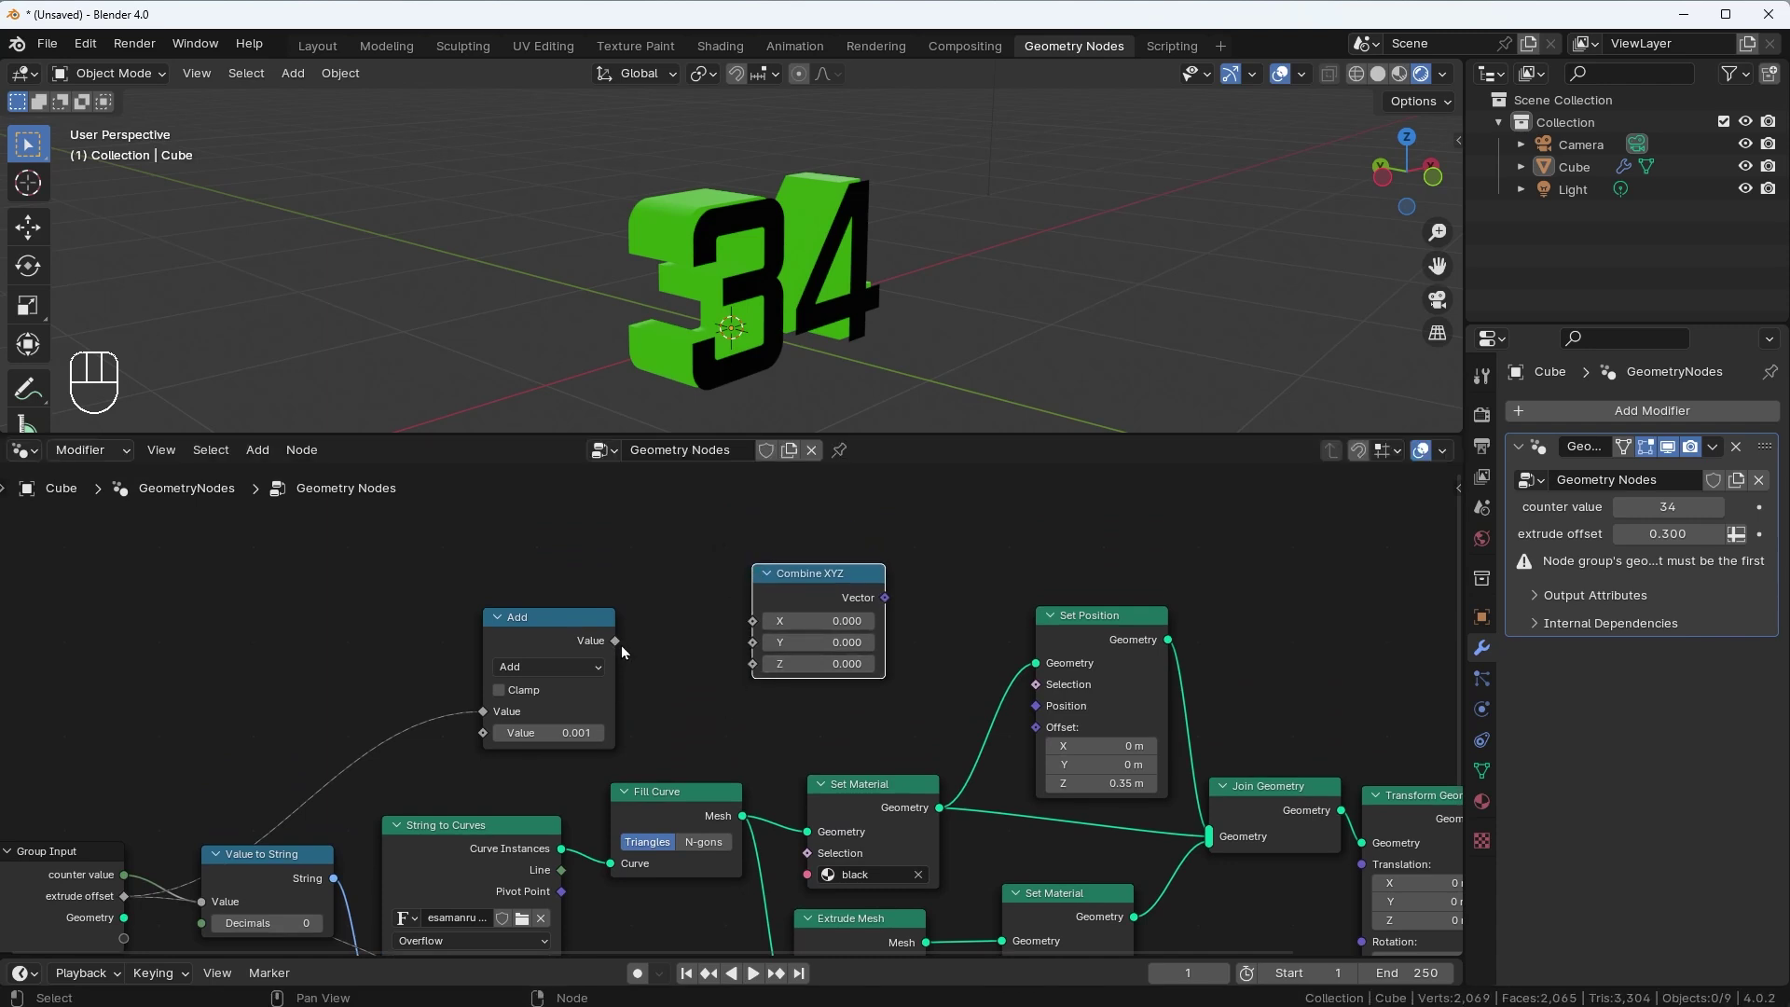
Add a Combine XYZ node with the Add result as Z driving the Set Position offset
left_click(622, 644)
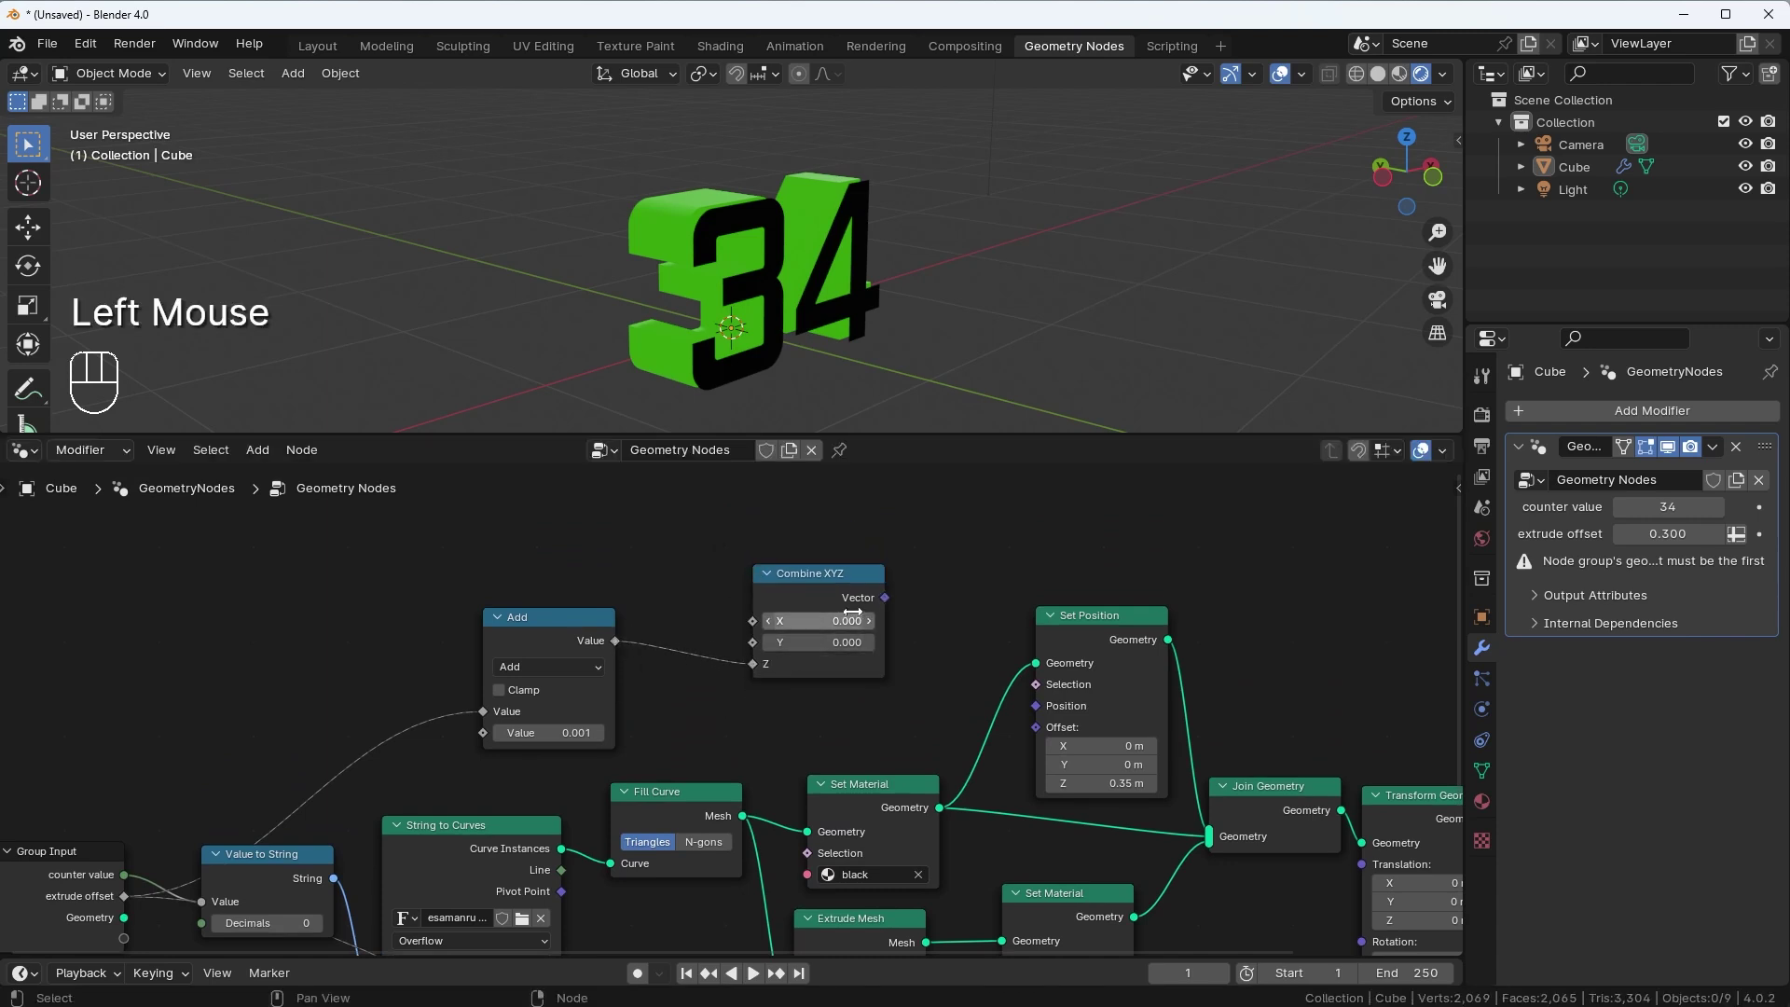
left_click_drag(889, 601, 1032, 727)
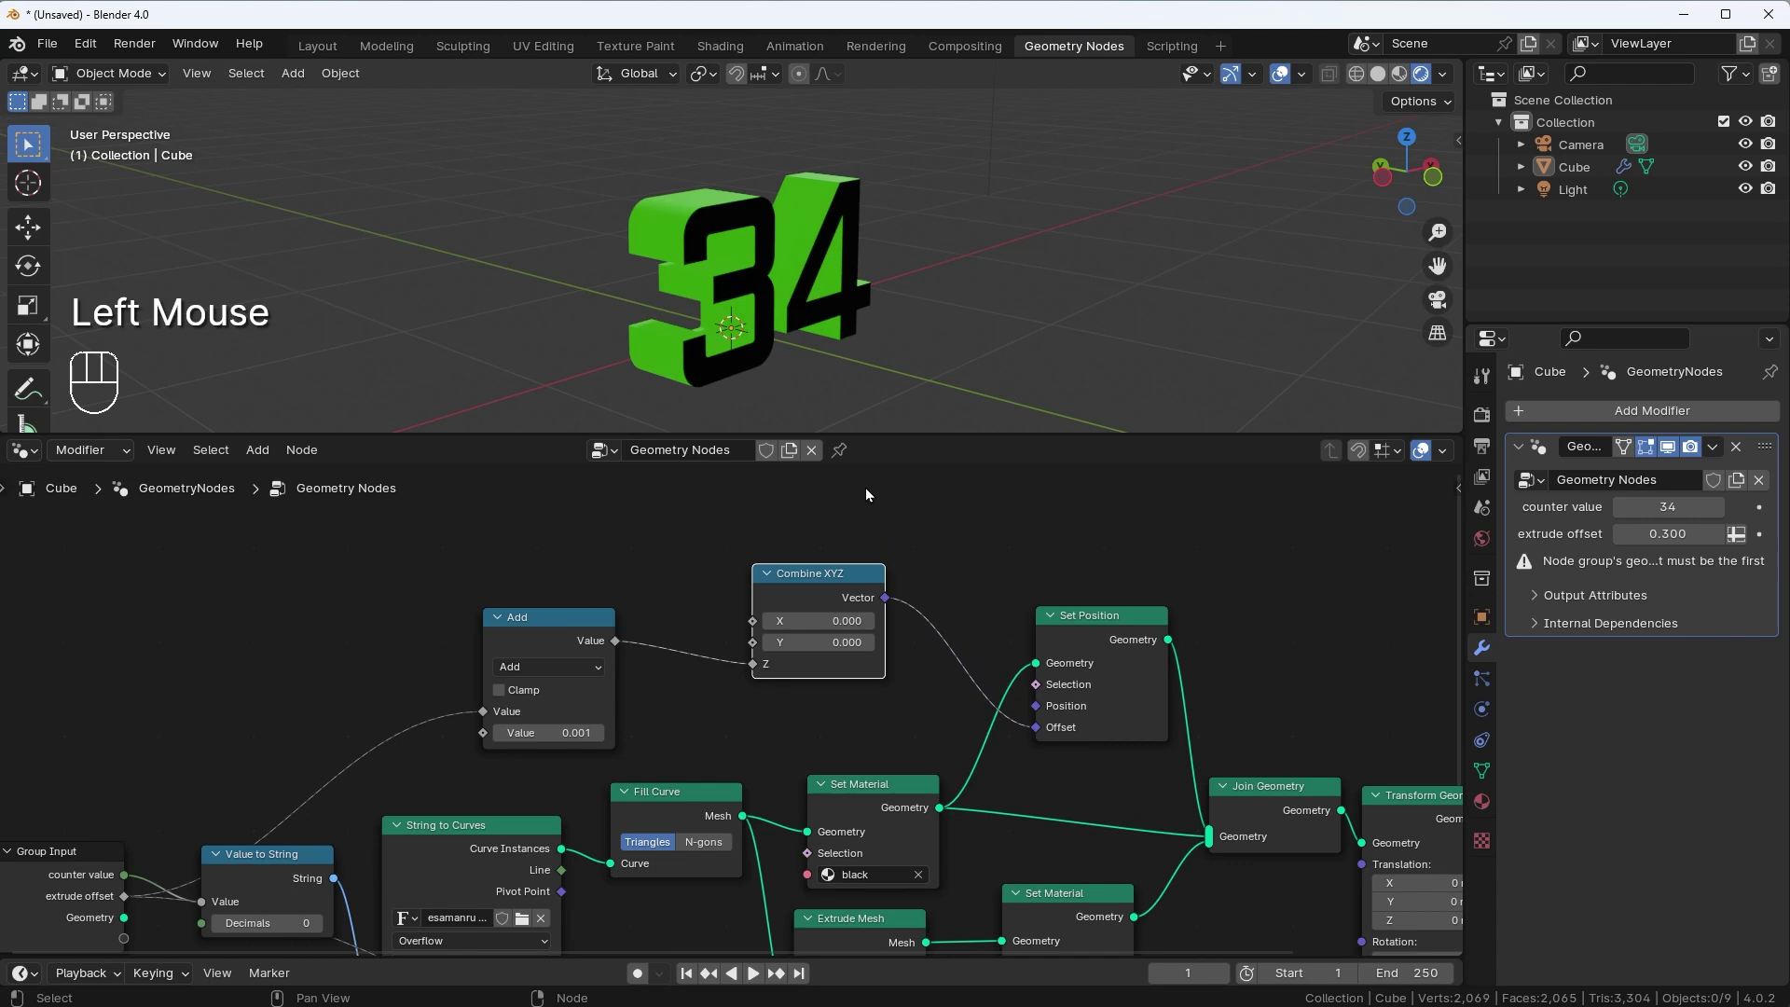
left_click_drag(750, 244, 848, 302)
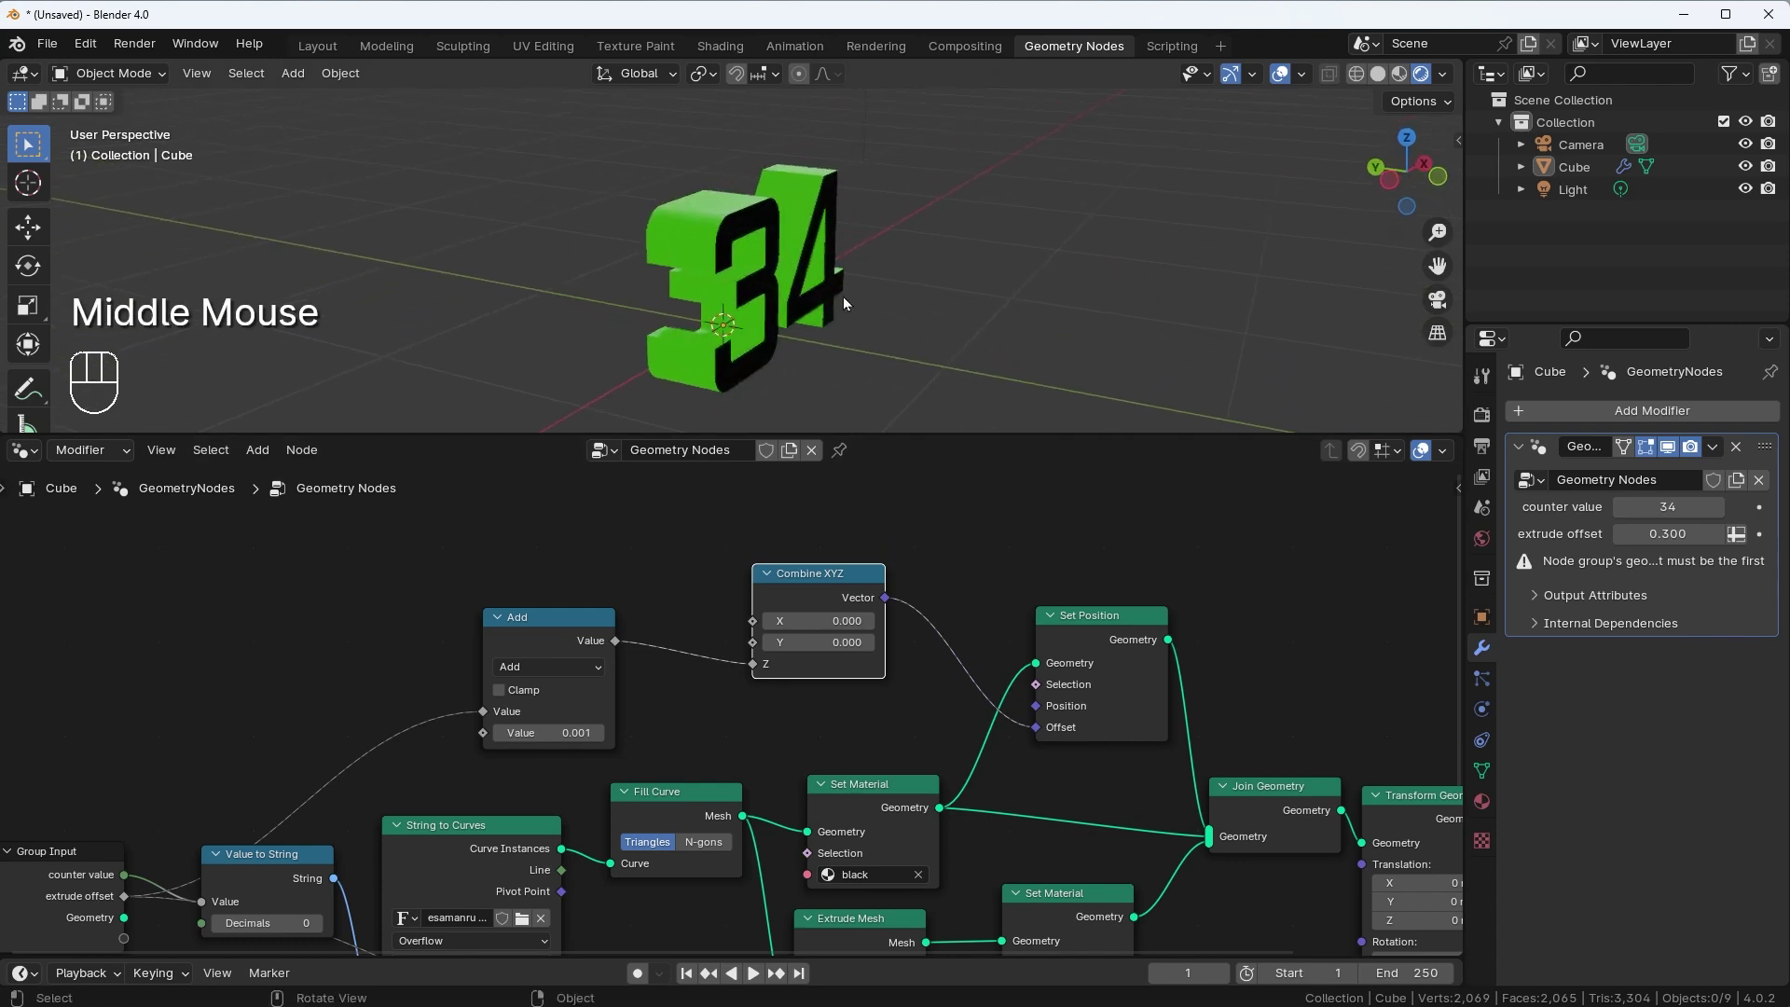
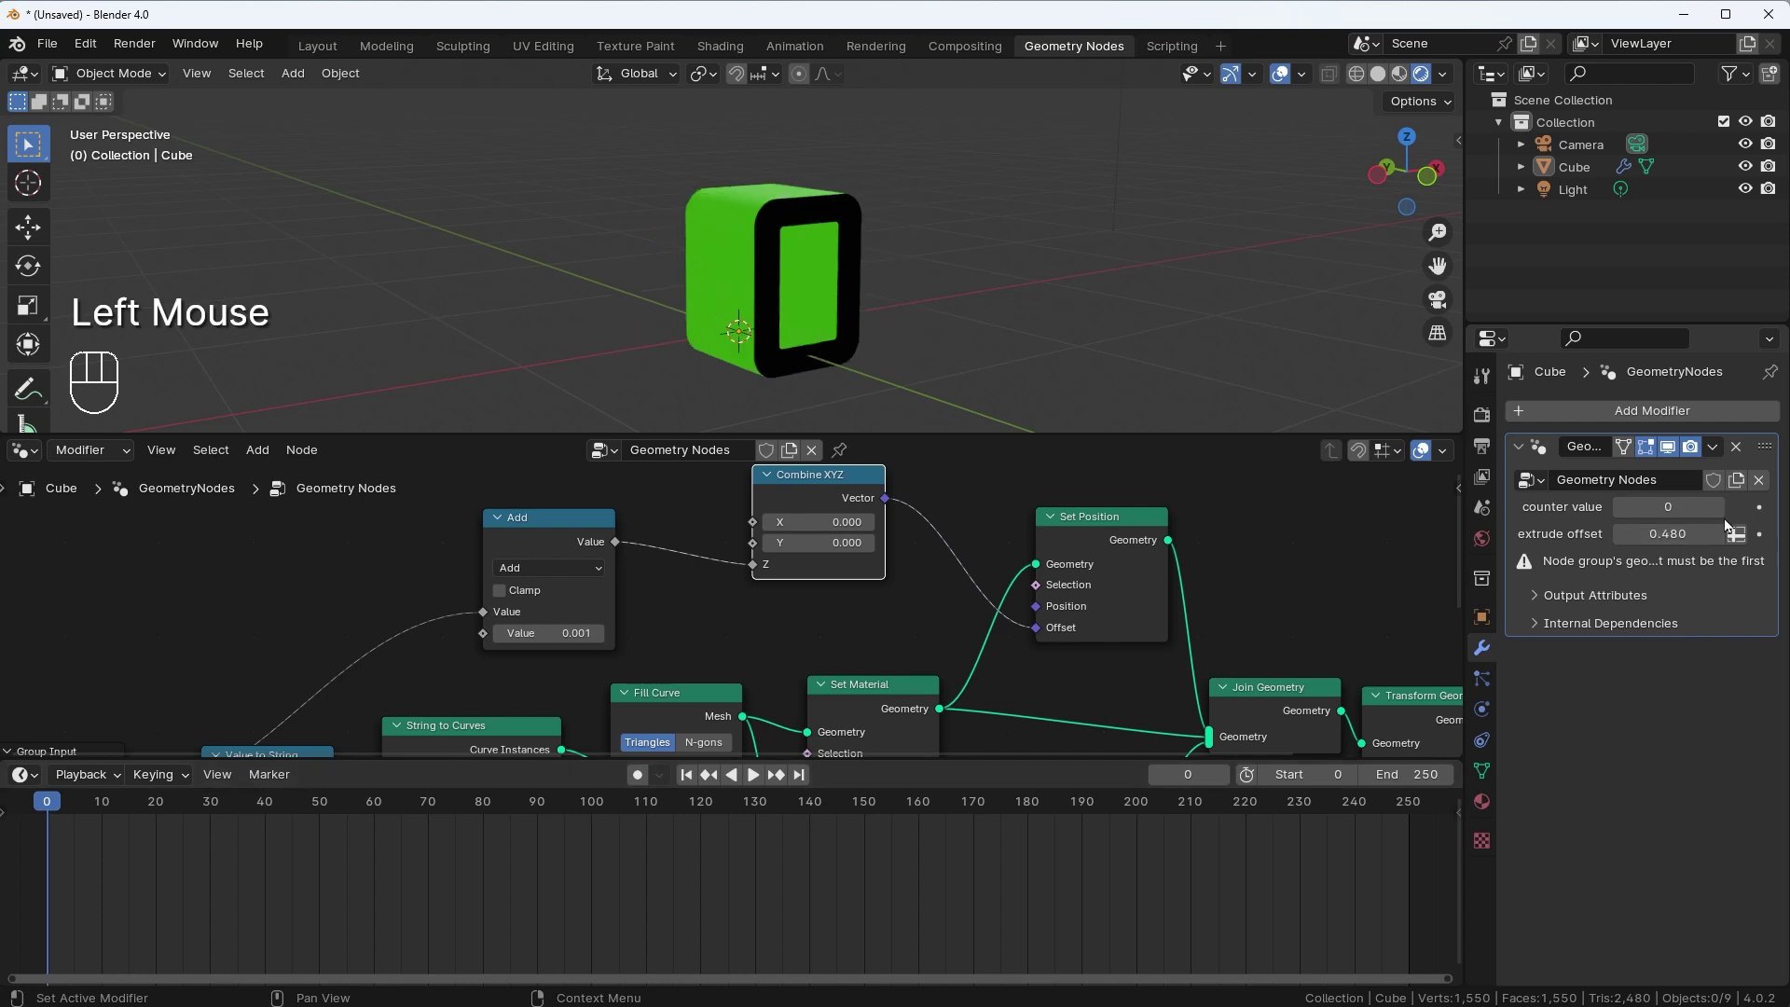
Keyframe the counter from 0 at frame 0 to 100 at frame 100 and play back the count
left_click_drag(1763, 507, 1764, 508)
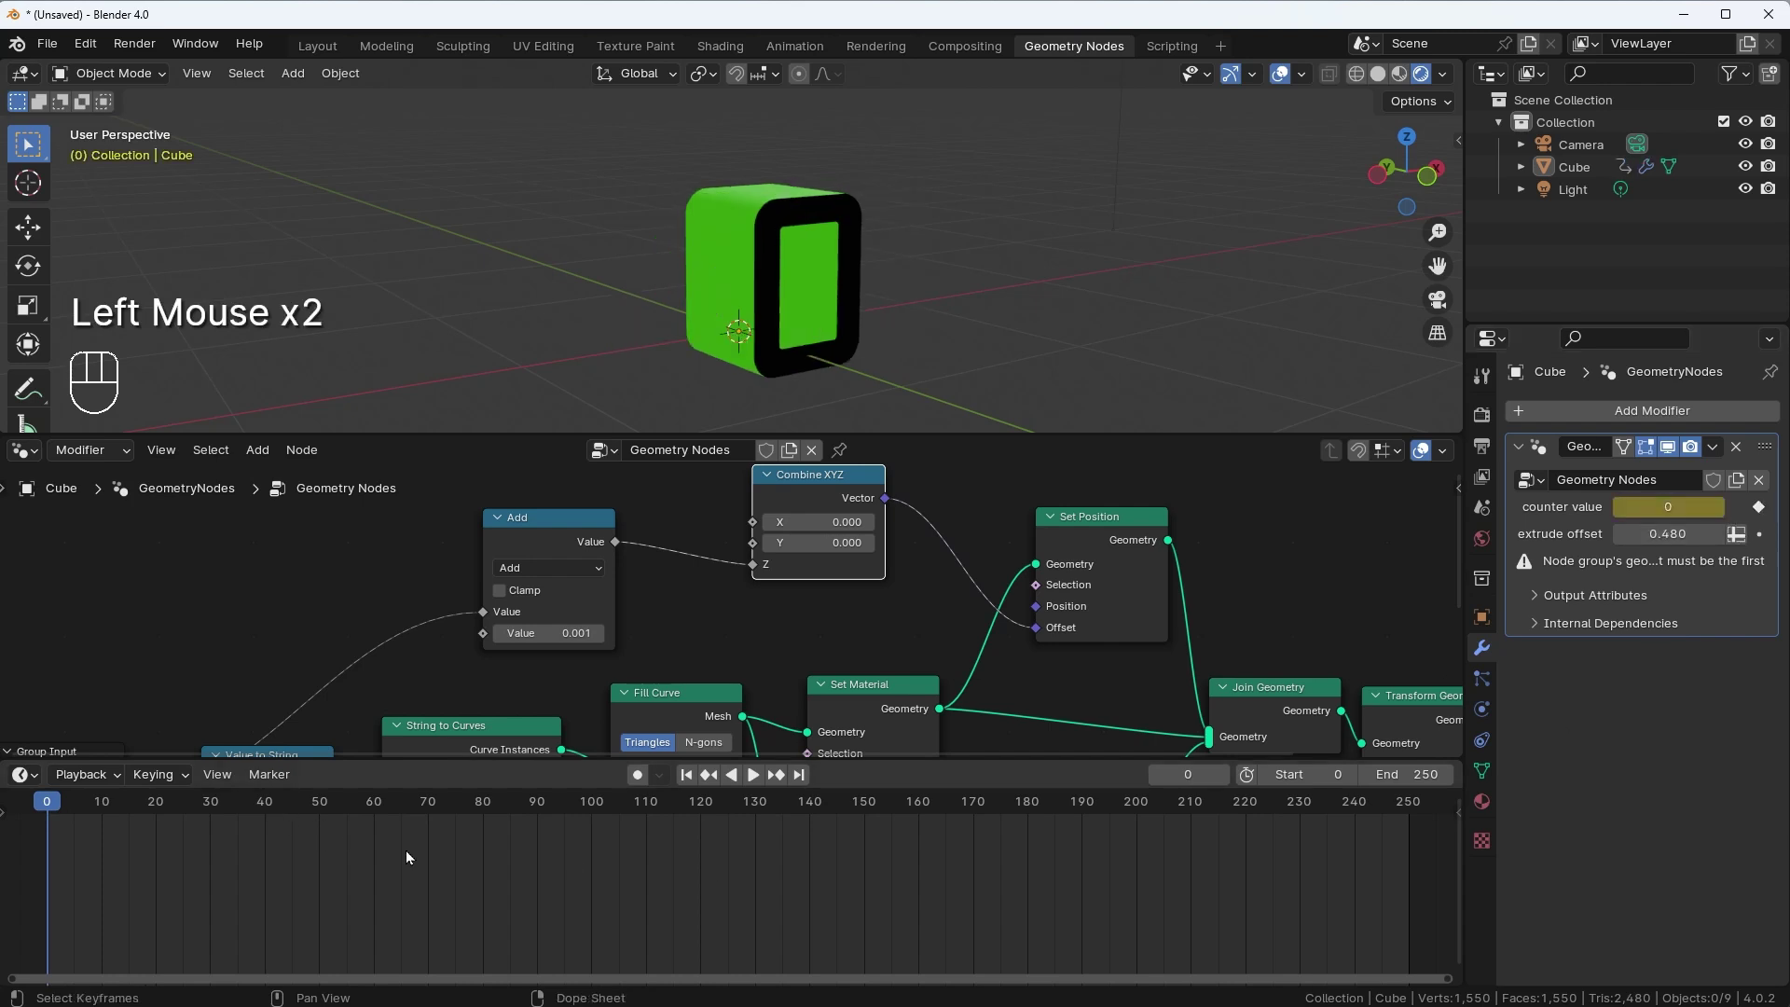
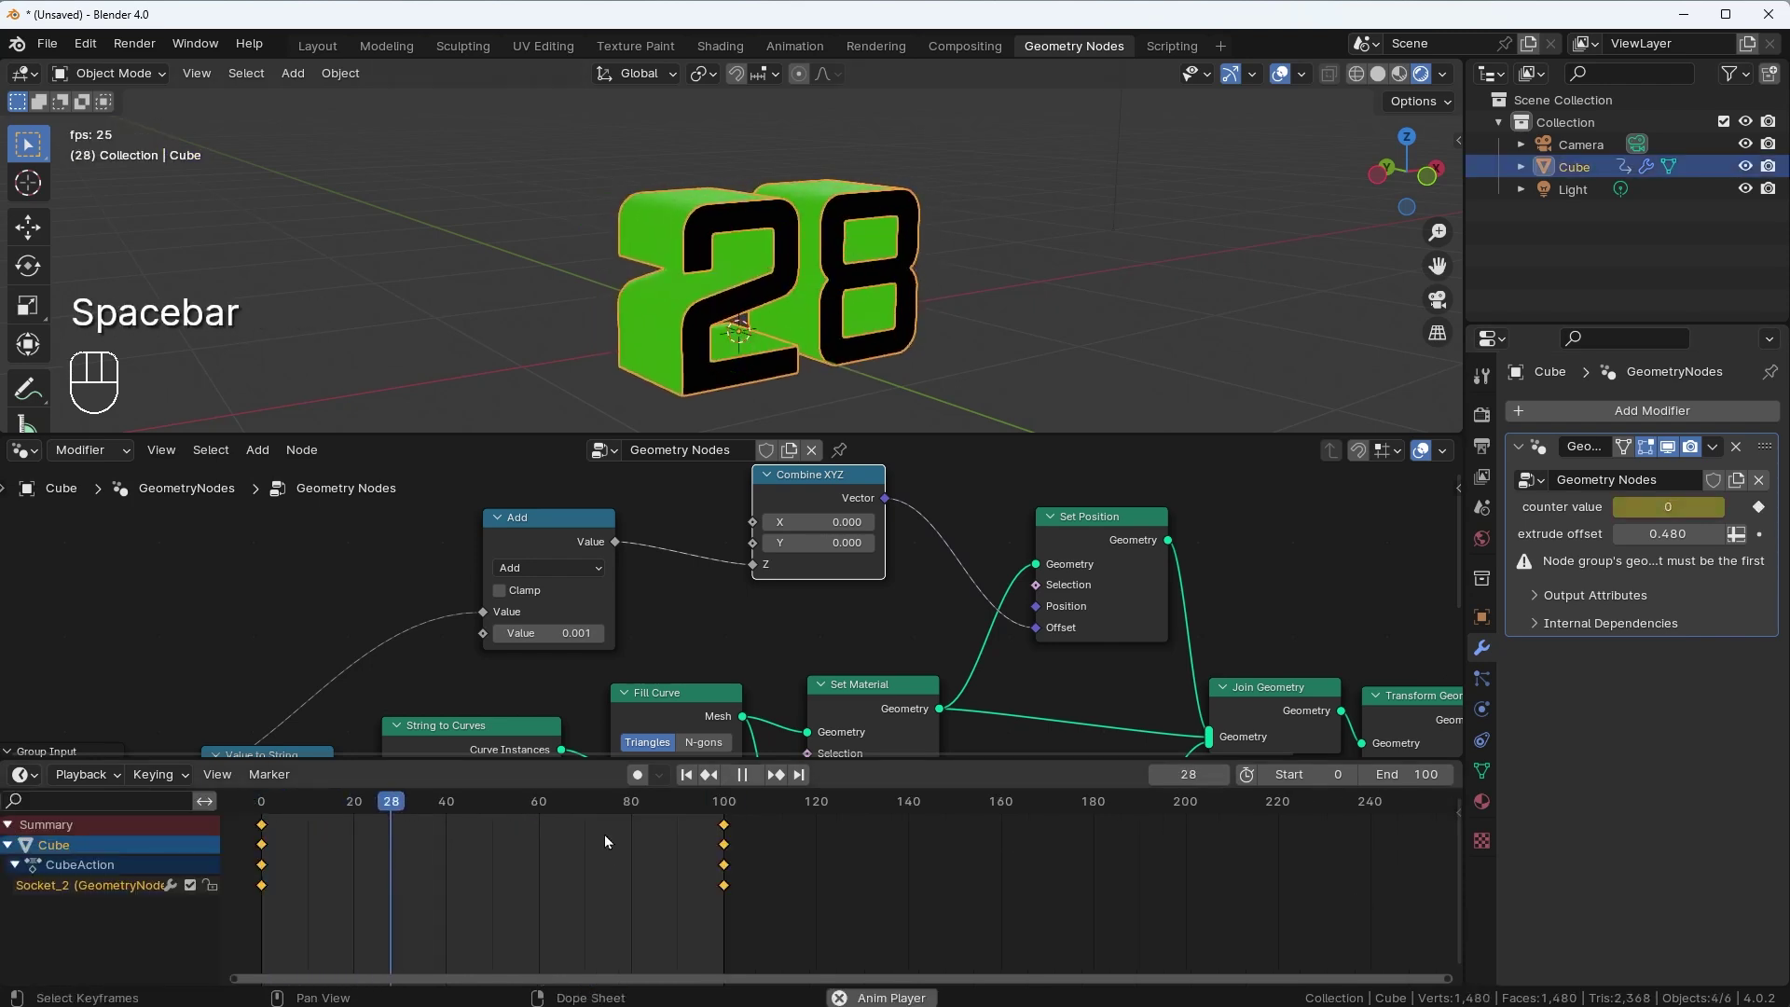
key("space")
key("Home")
key("space")
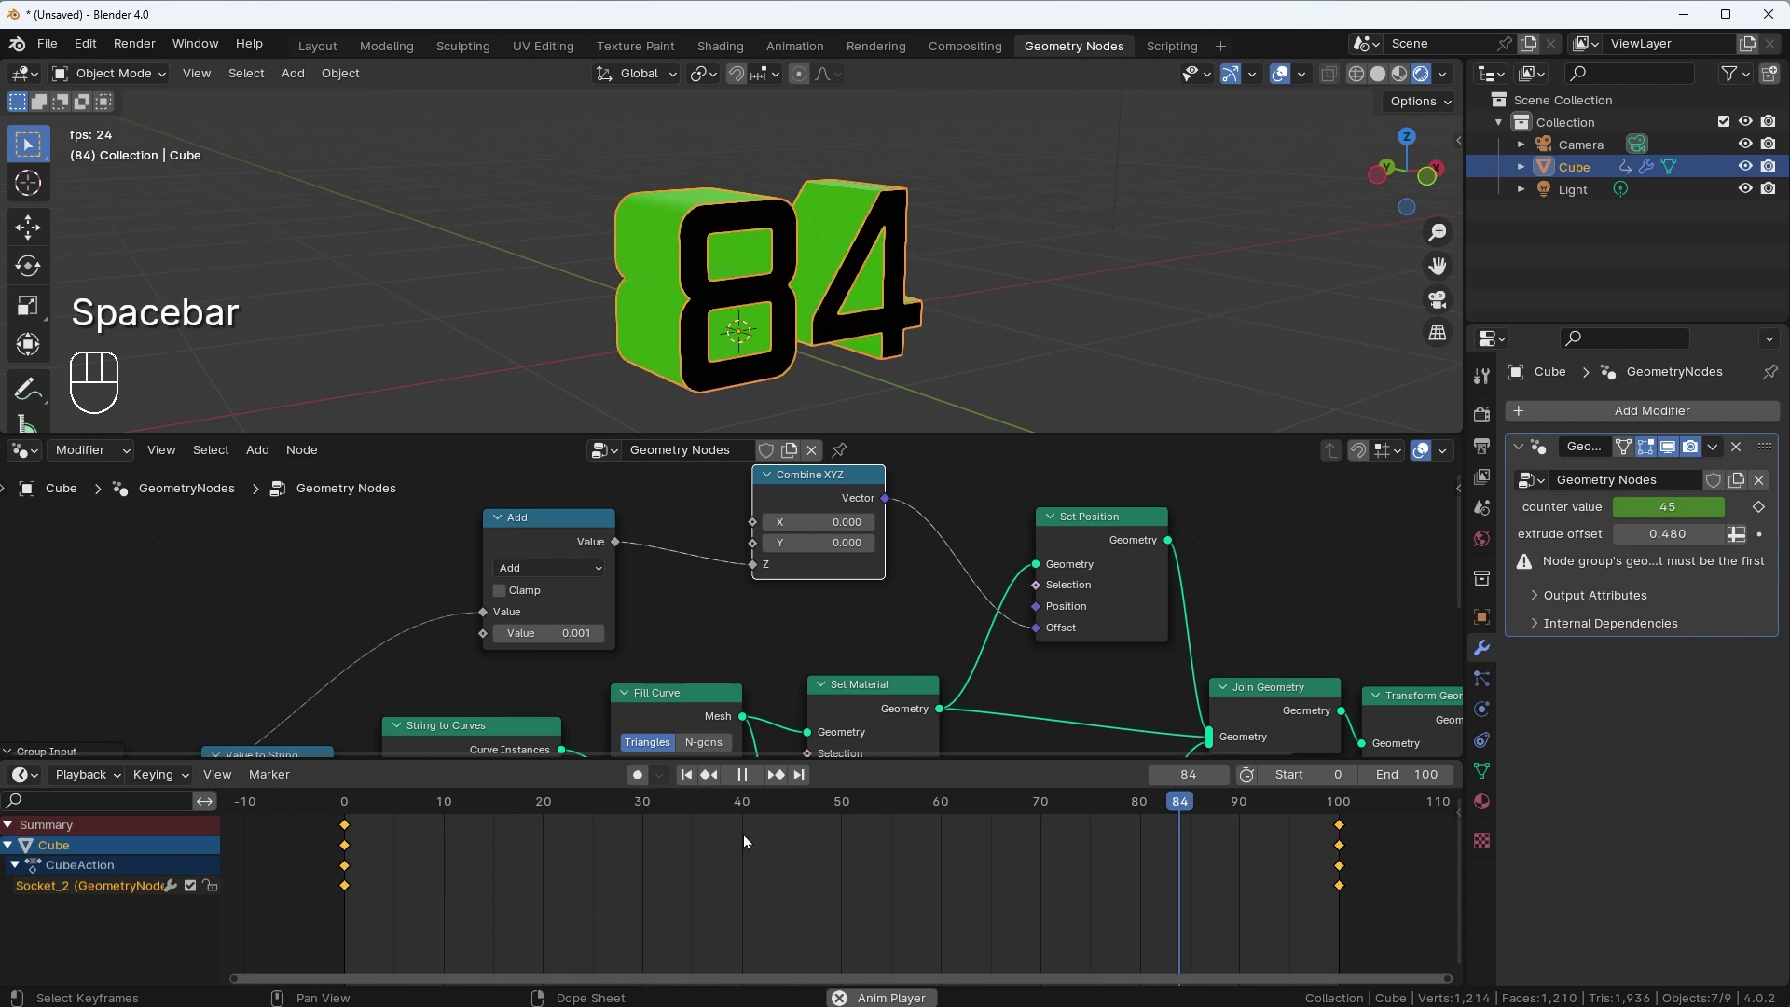
key("space")
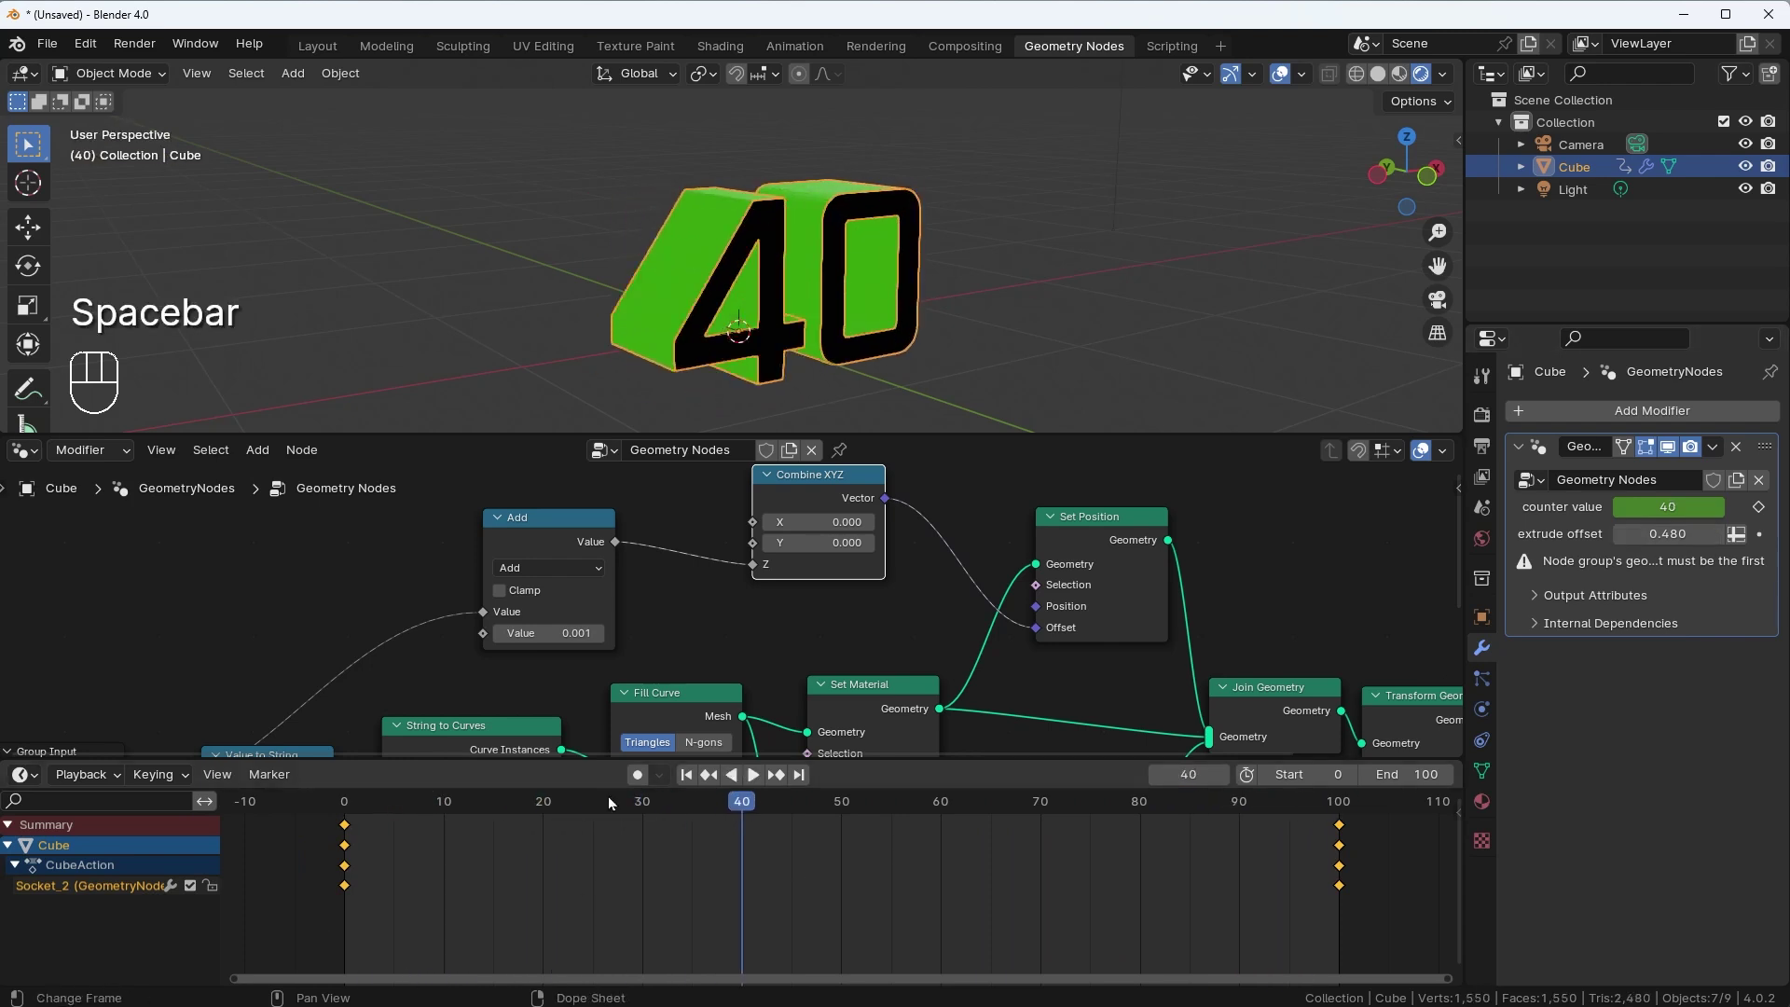
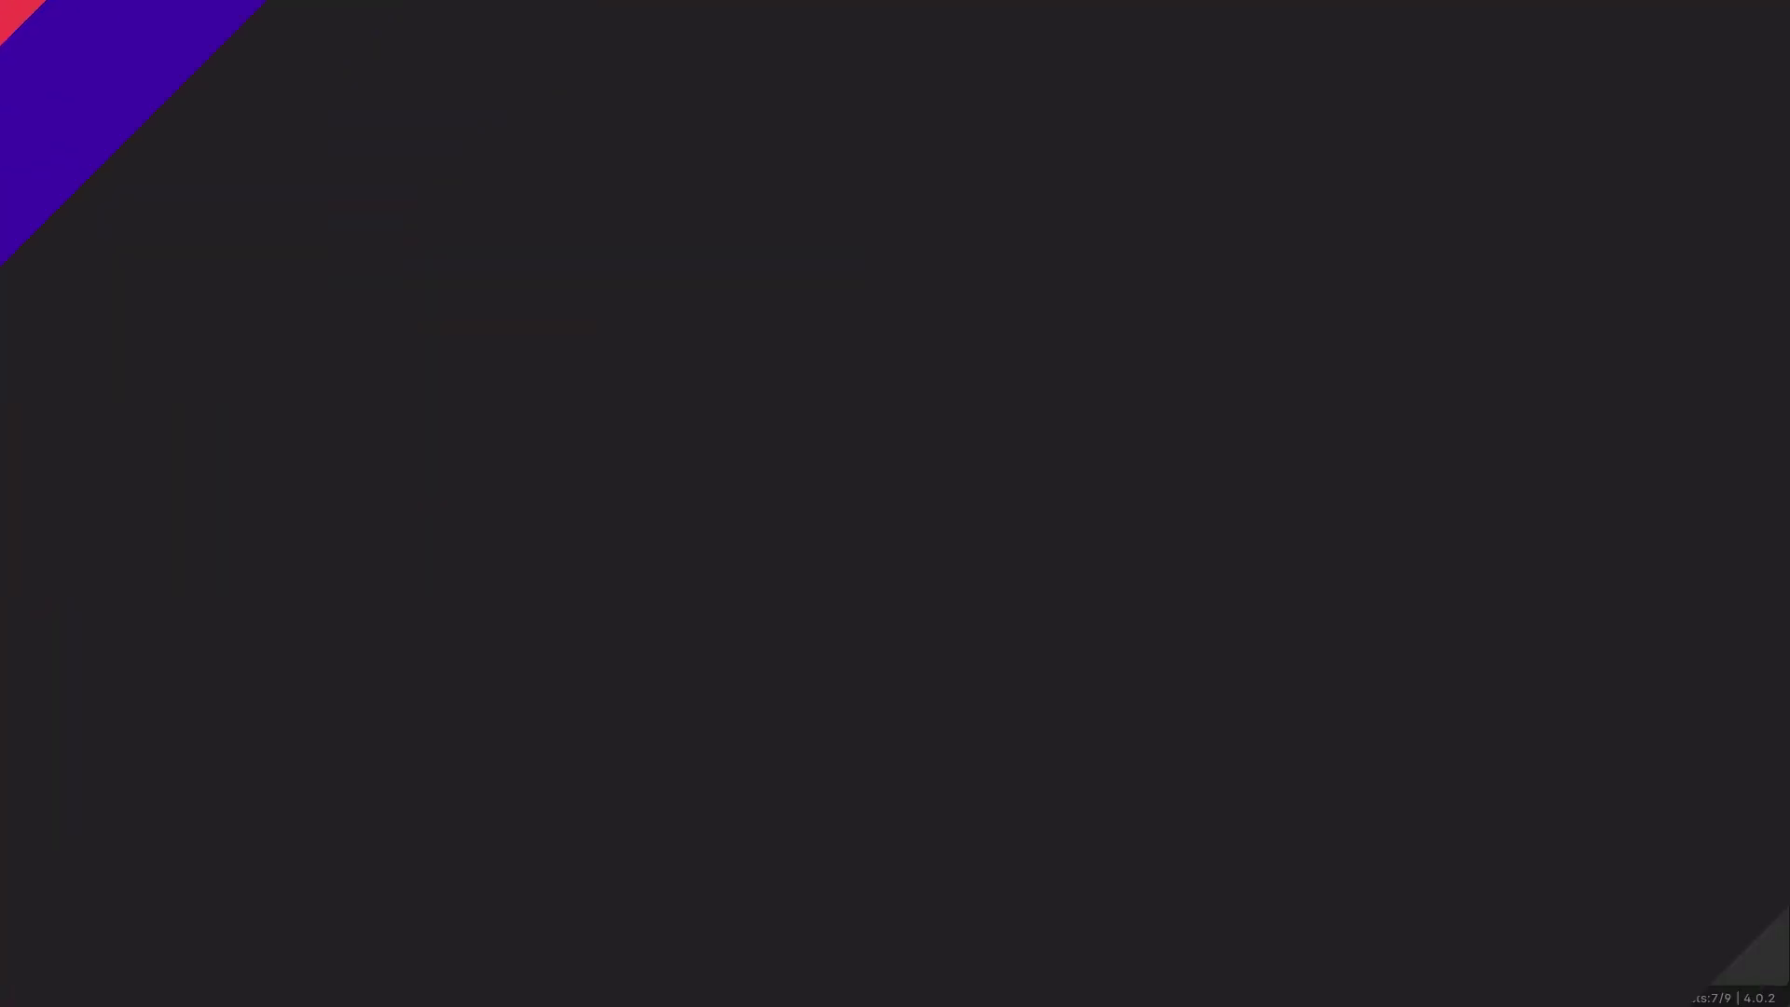
Rename the geometry node group to 'counting' and begin opening another .blend file
middle_click(1294, 591)
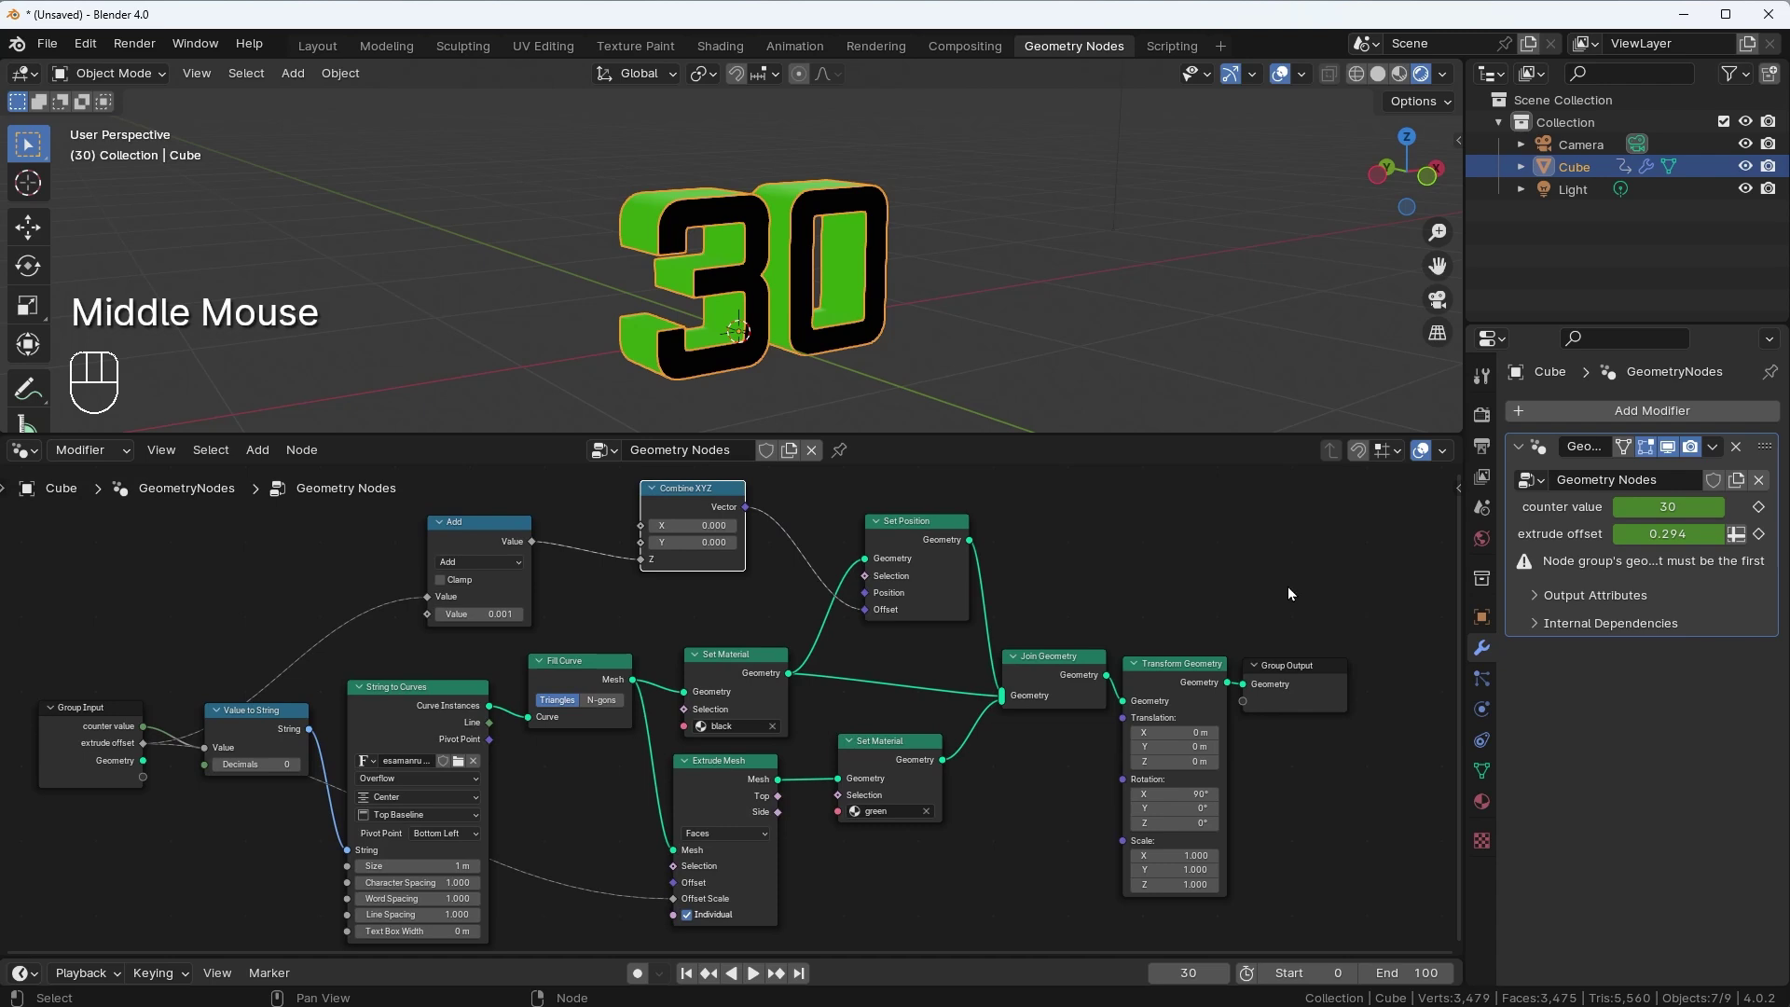
left_click(1294, 591)
left_click_drag(741, 452, 751, 455)
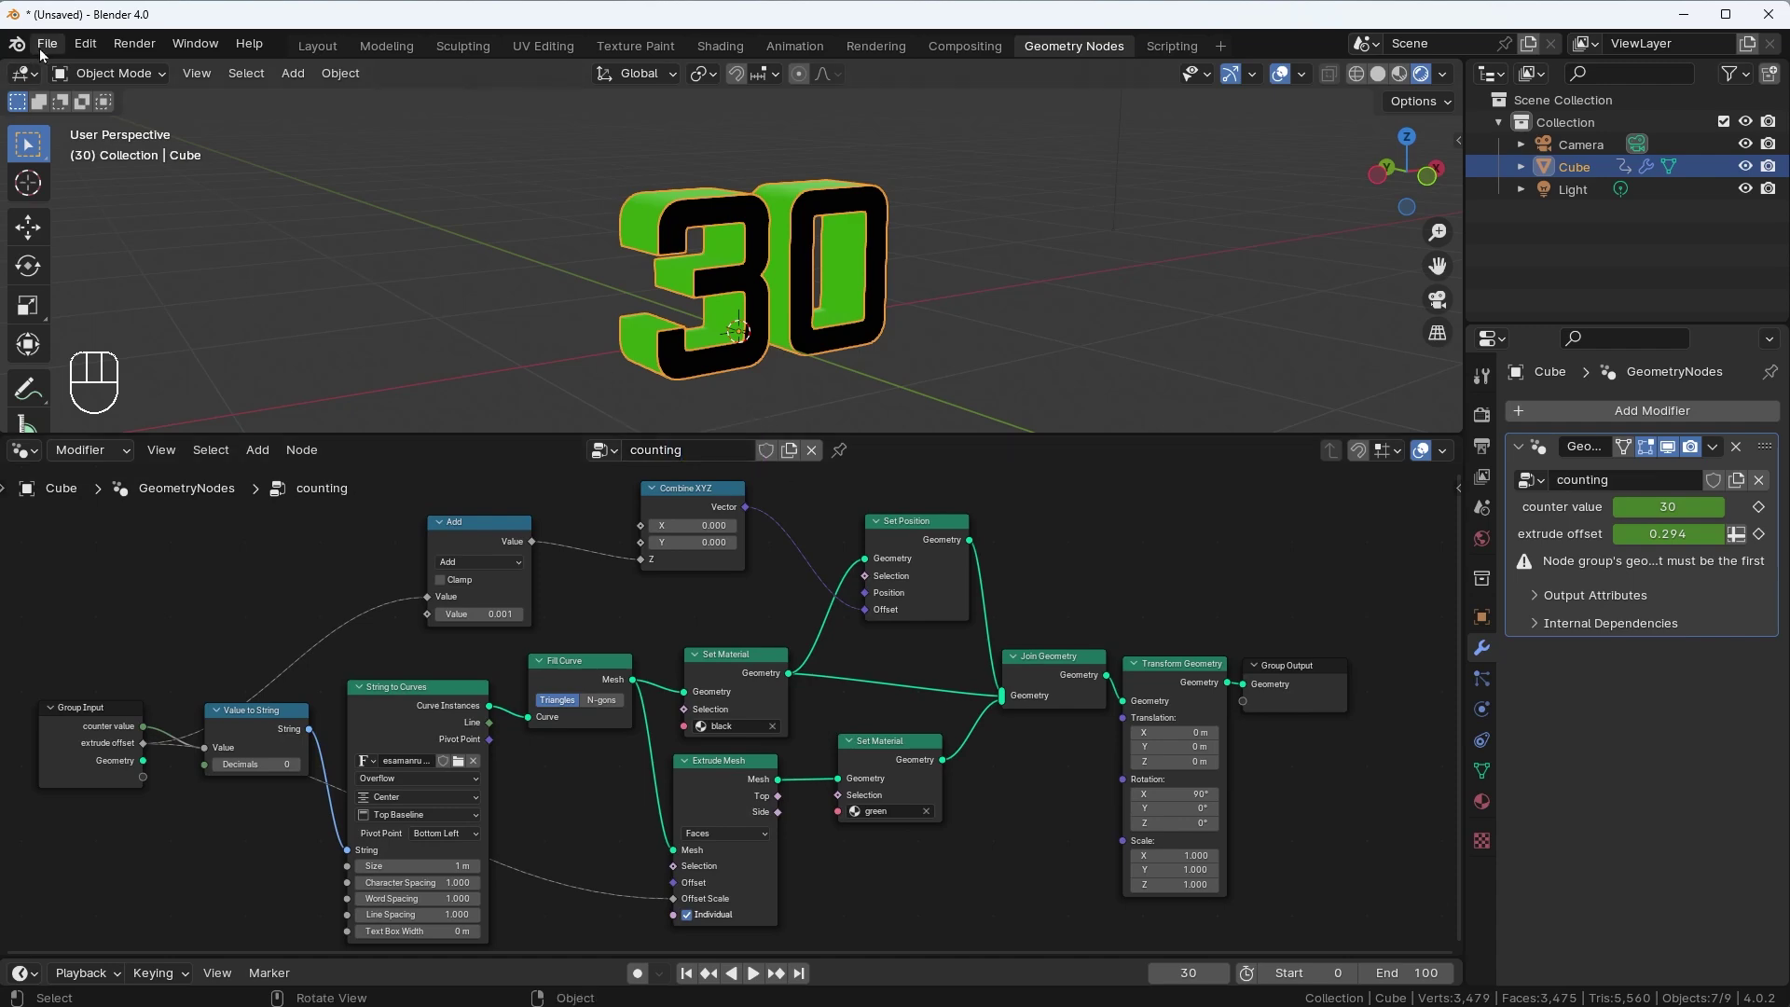
left_click(102, 205)
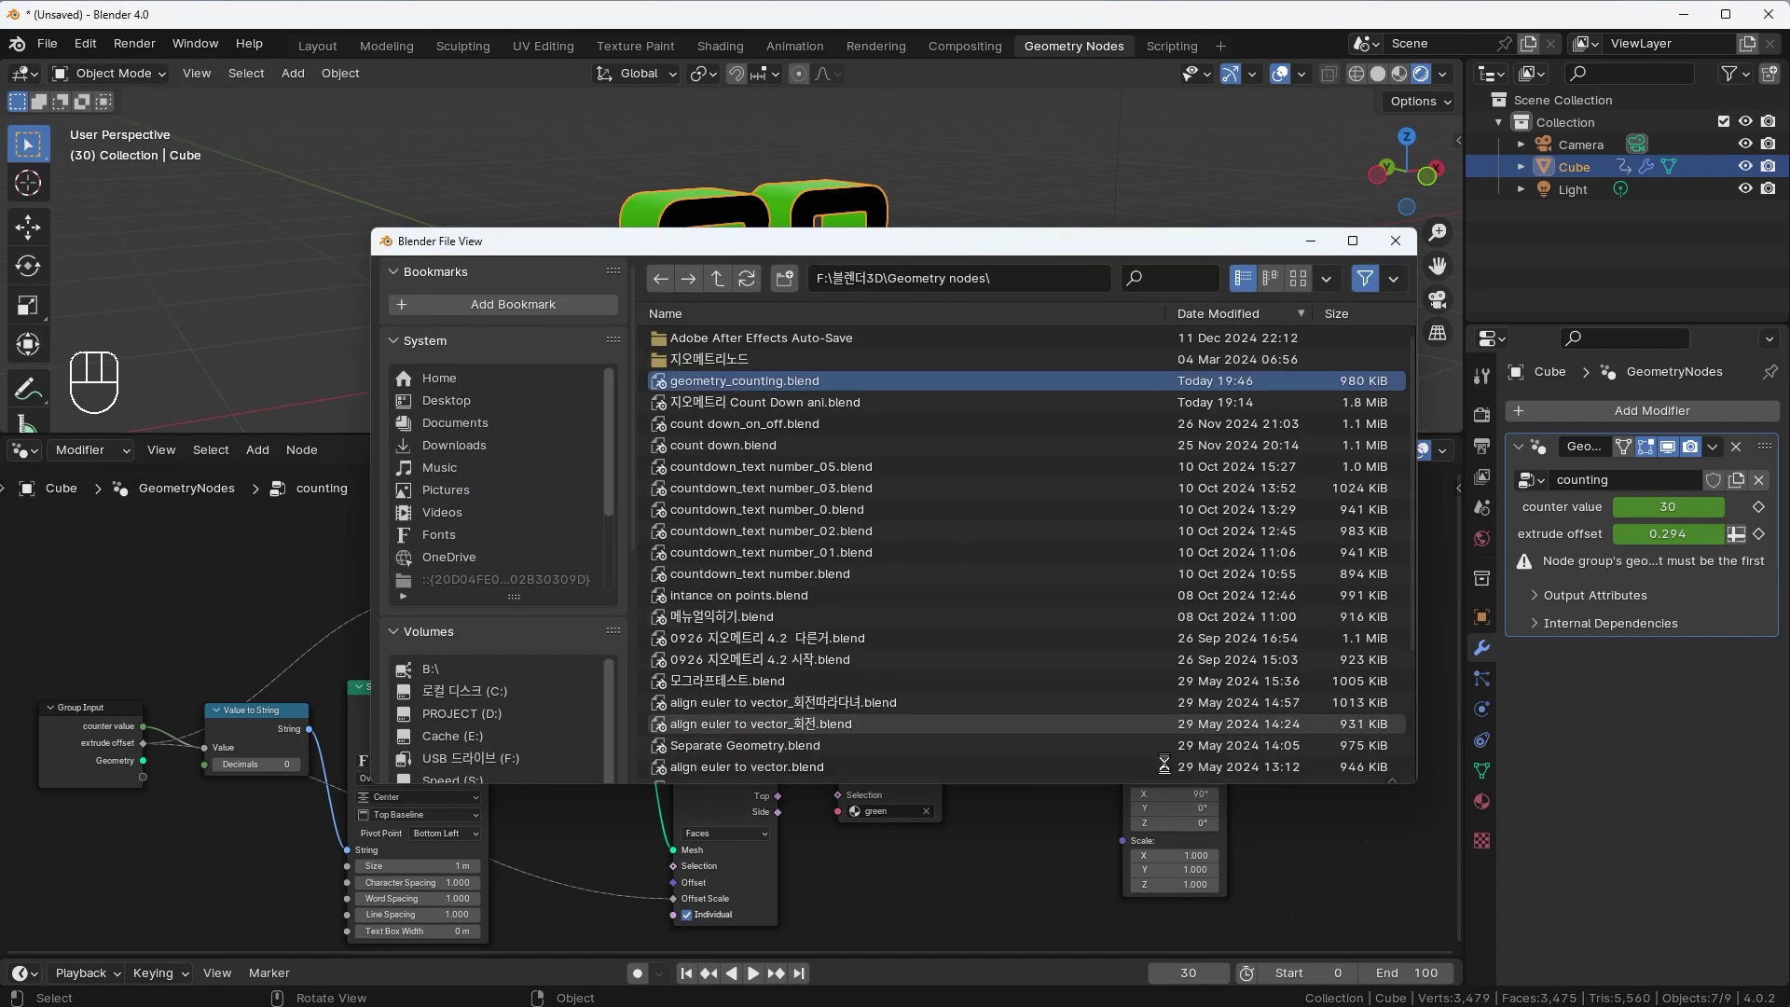